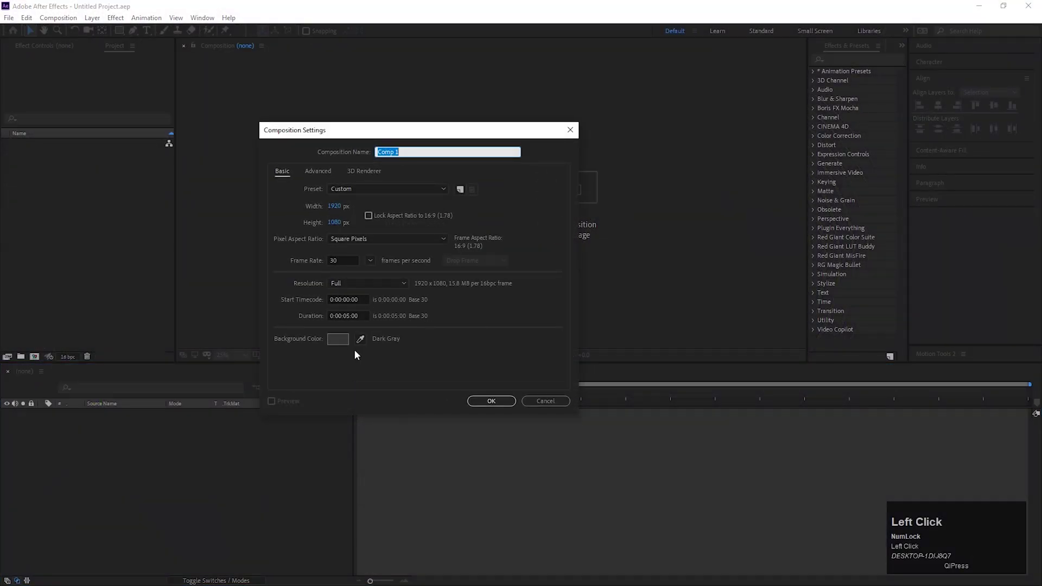
Confirm Comp 1's settings and draw a two-point horizontal stroked line with the Pen tool
click(492, 404)
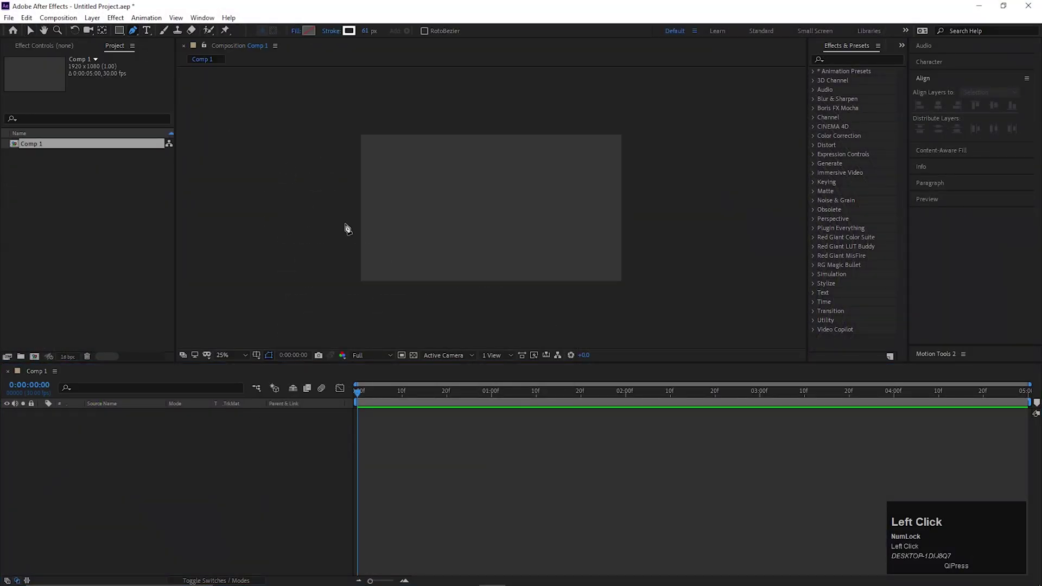
click(359, 209)
click(633, 211)
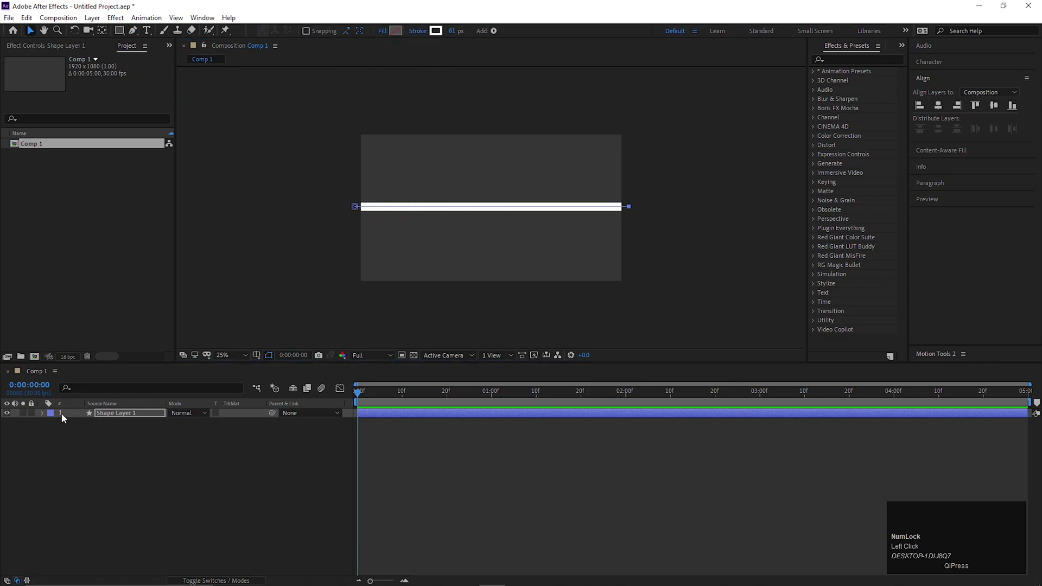
Add Trim Paths with Start 20% and End 80%, then reveal the layer's Position property
click(43, 418)
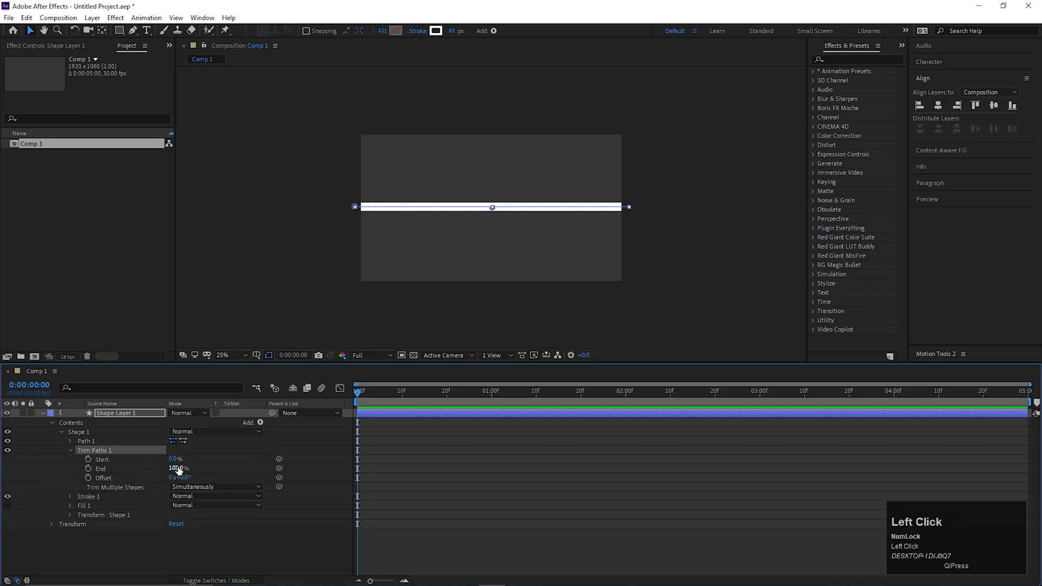
key(Return)
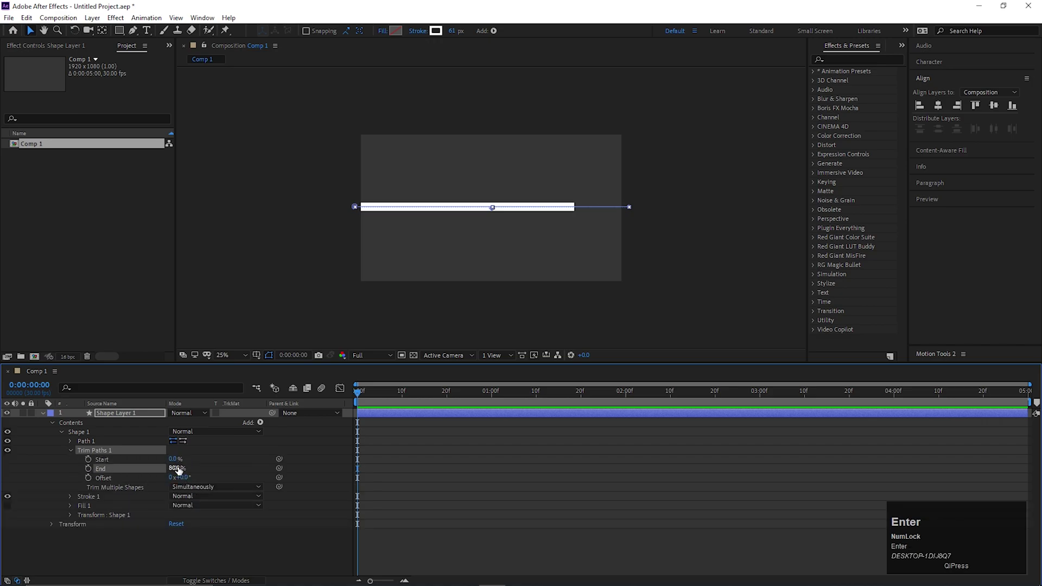
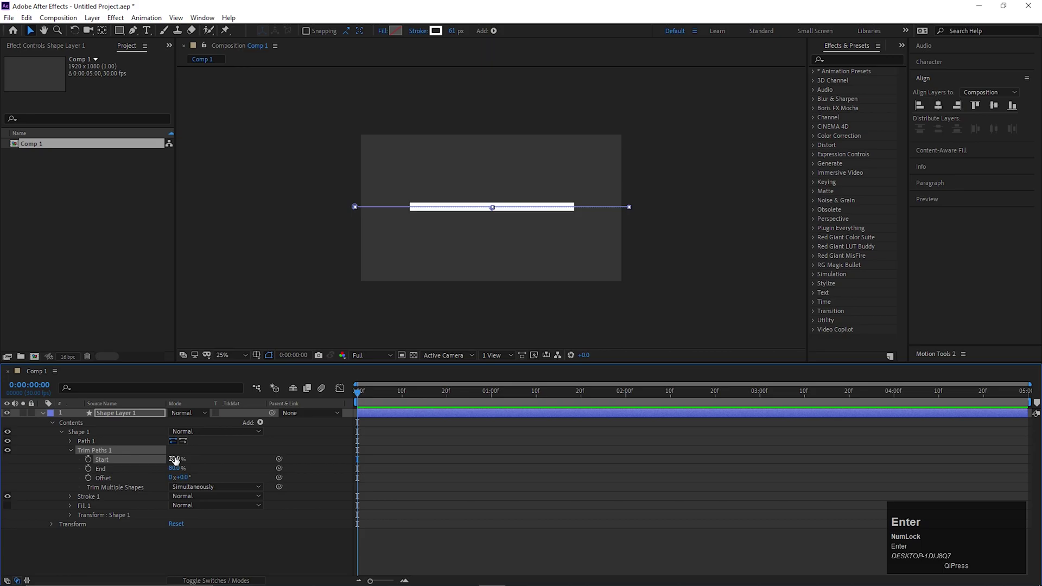
click(74, 454)
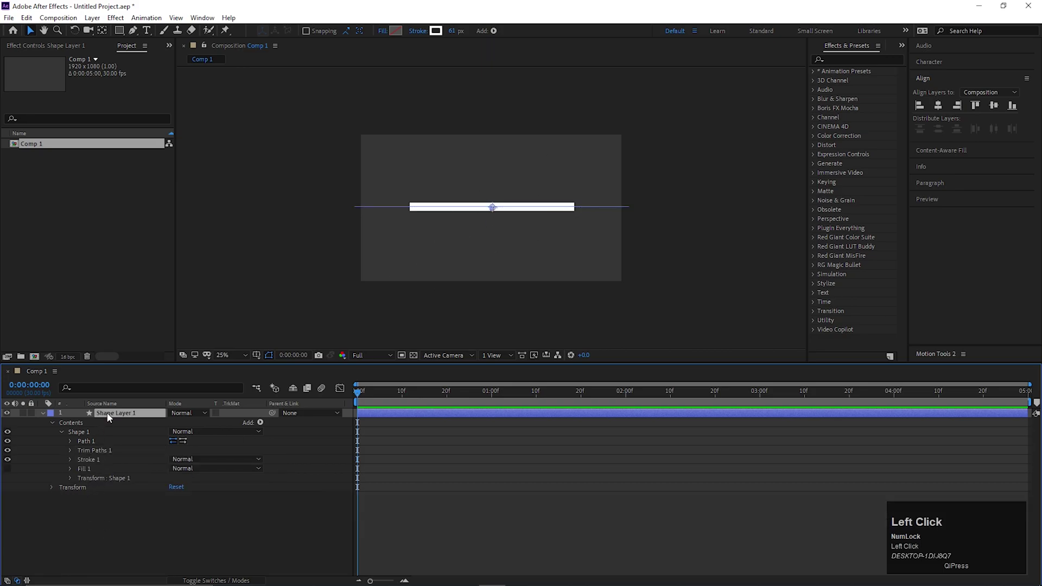
key(p)
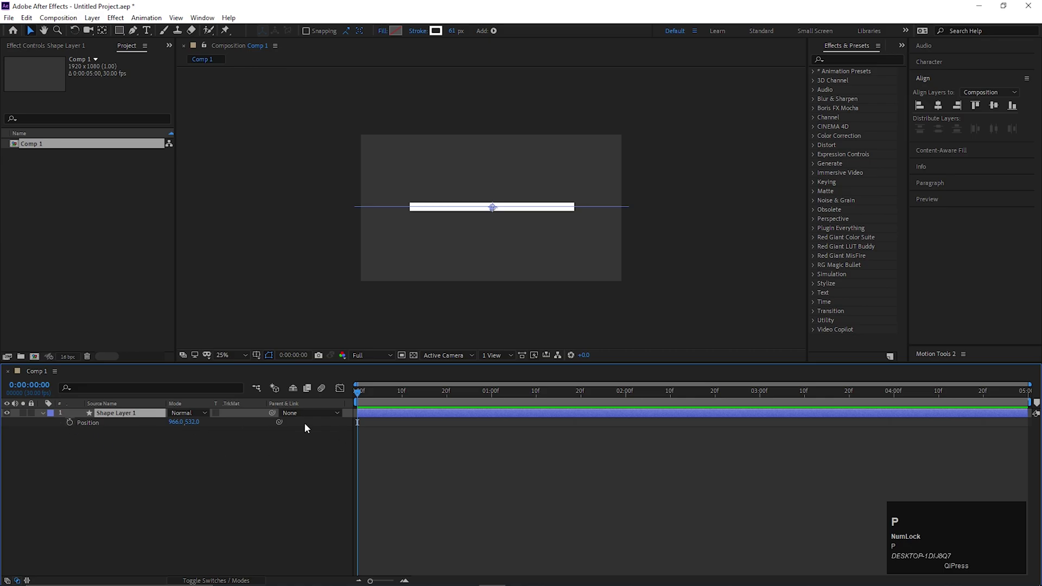
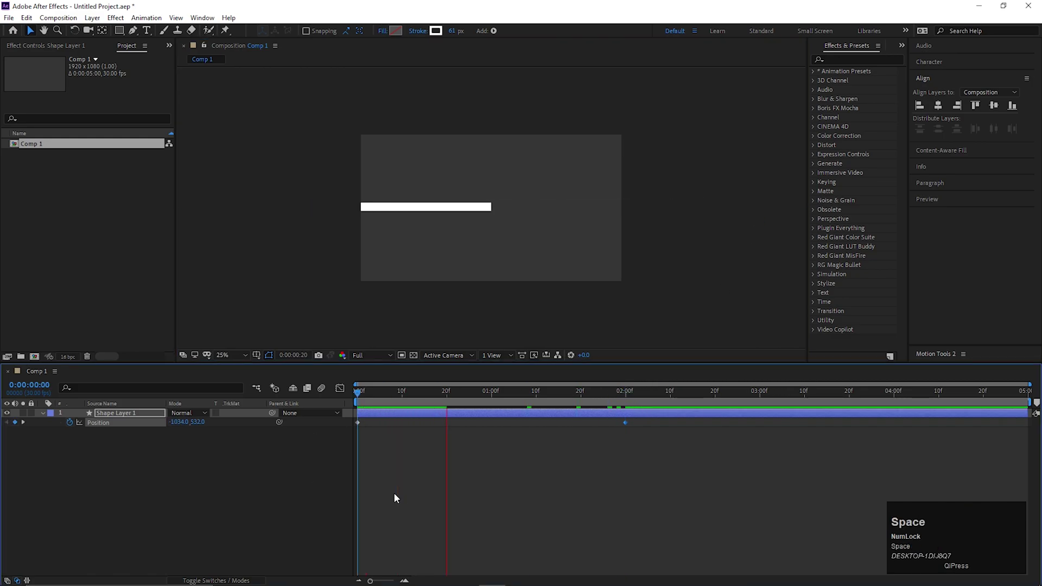
Preview the slide, then precompose the shape layer as 'line' with all attributes moved
drag(443, 403, 485, 461)
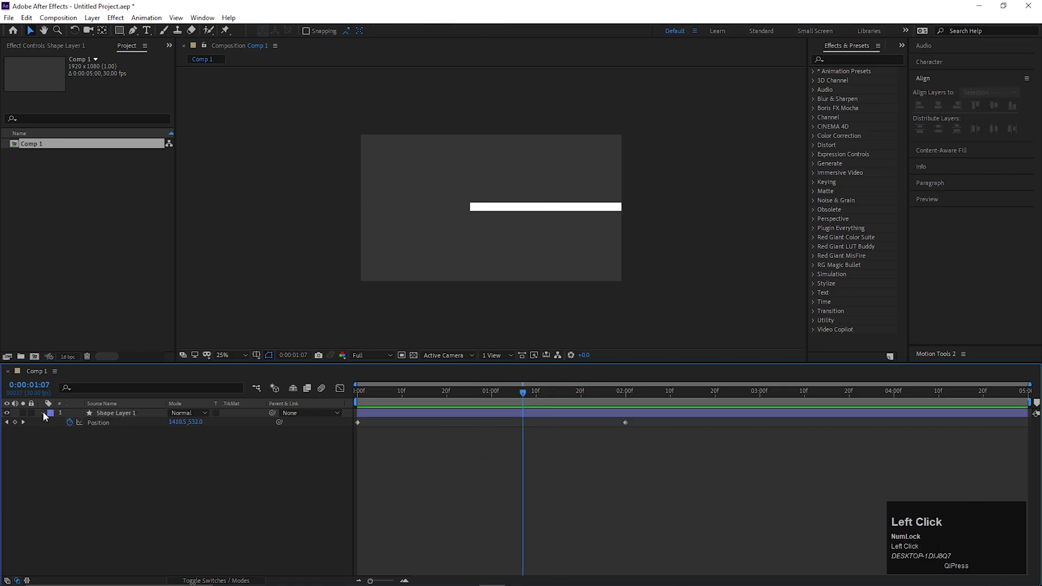
right_click(120, 422)
click(172, 369)
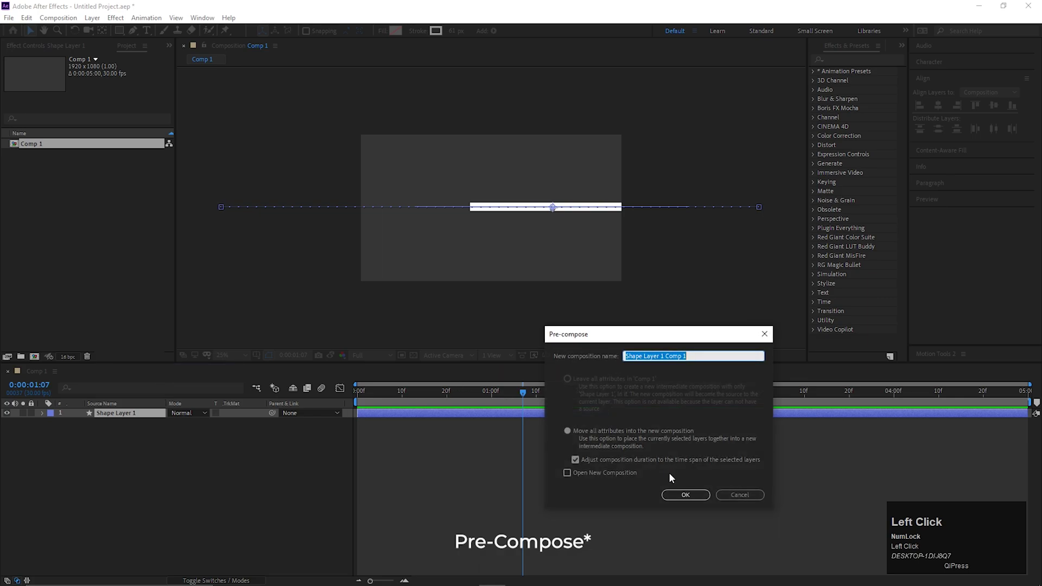
text(line)
key(Return)
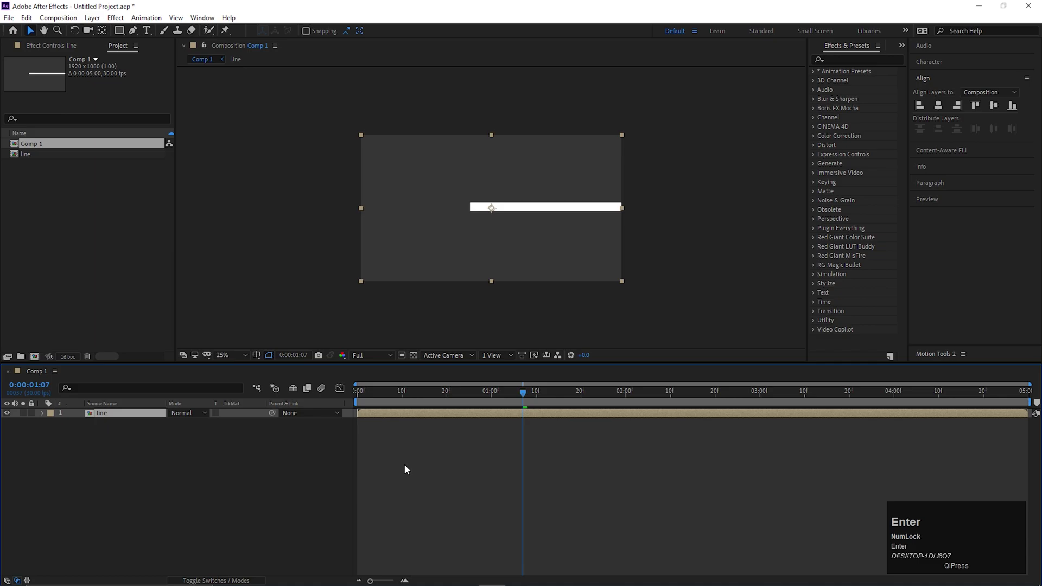
Duplicate the line layer repeatedly and move each copy down into a vertical stack
click(435, 395)
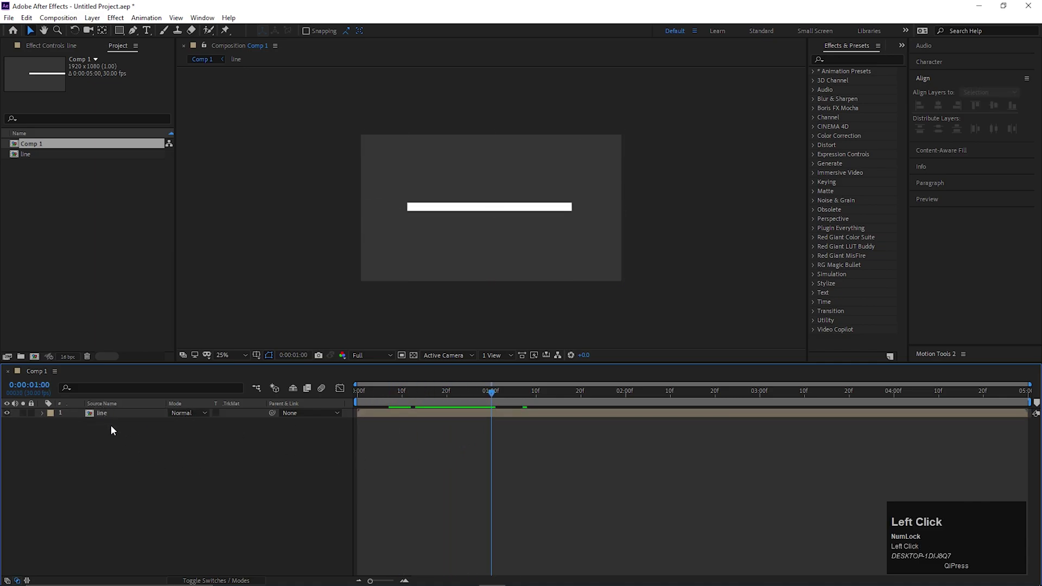
key(ctrl+d)
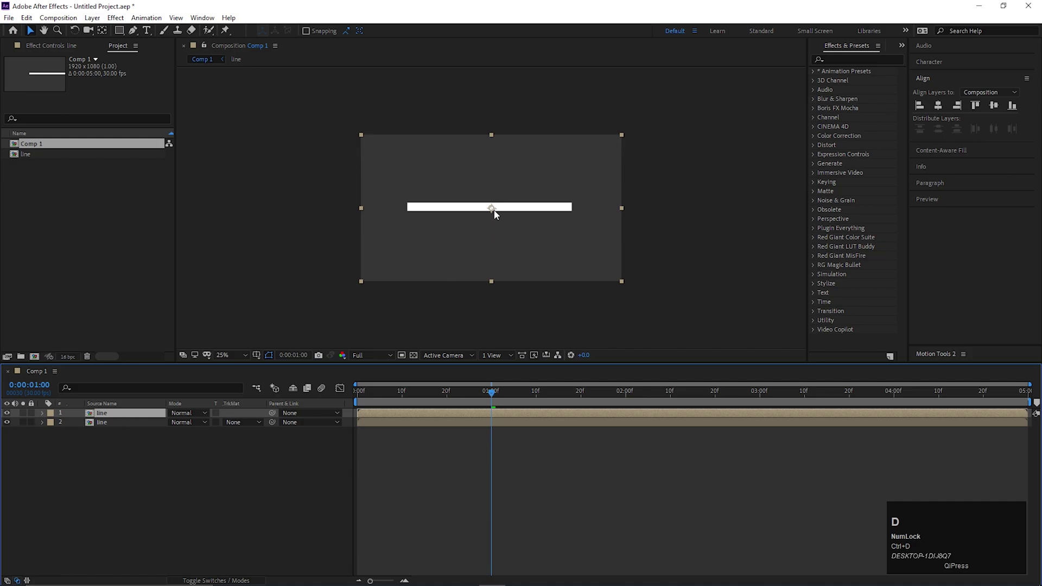
drag(496, 212, 189, 464)
click(106, 417)
key(ctrl+d)
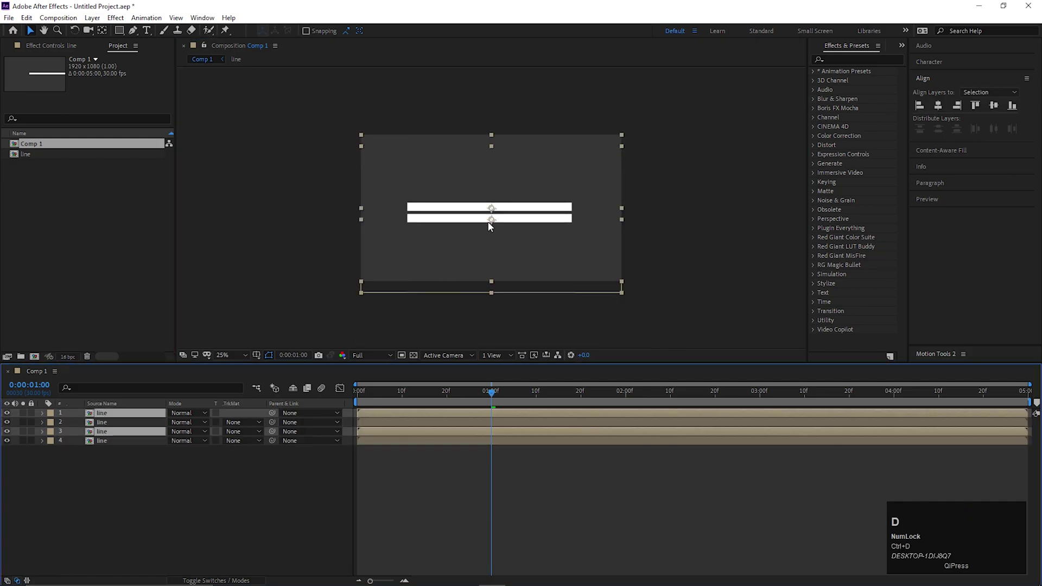
drag(494, 221, 496, 212)
key(ctrl+d)
drag(496, 197, 497, 263)
key(ctrl+d)
key(ctrl+z)
Align and distribute the stack to the composition, then offset layer start times for staggered slides
click(167, 509)
click(103, 463)
key(ctrl+d)
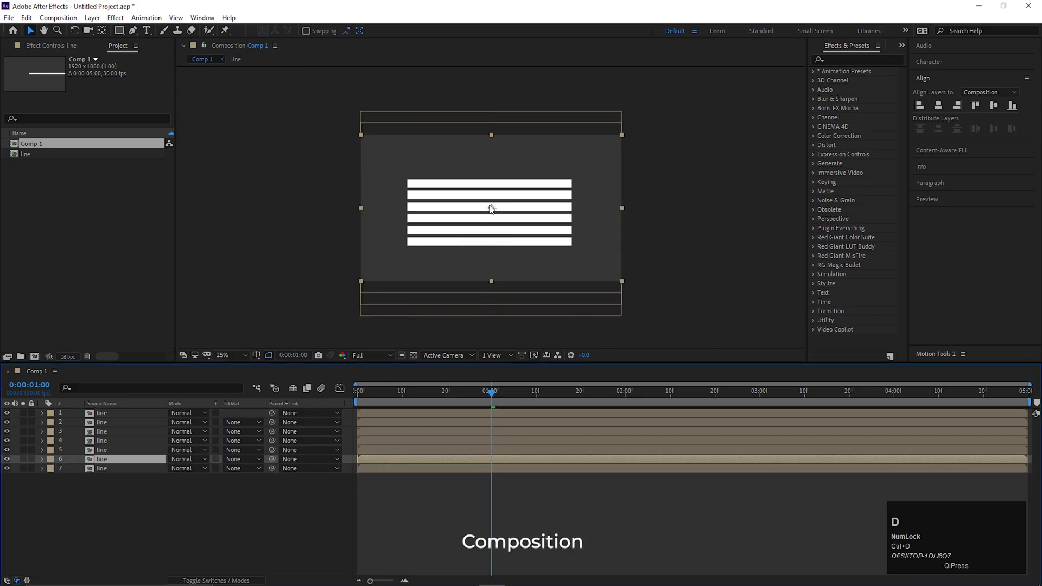
drag(495, 209, 376, 418)
drag(470, 394, 392, 430)
key(ctrl+z)
Place the playhead before the EasyEdit.pro sponsor segment plays
click(410, 414)
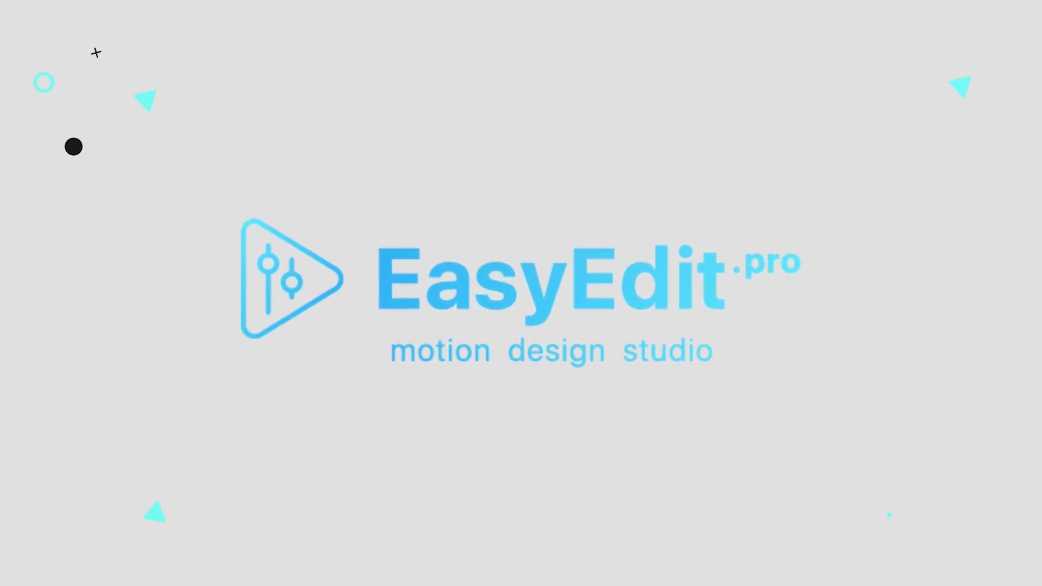
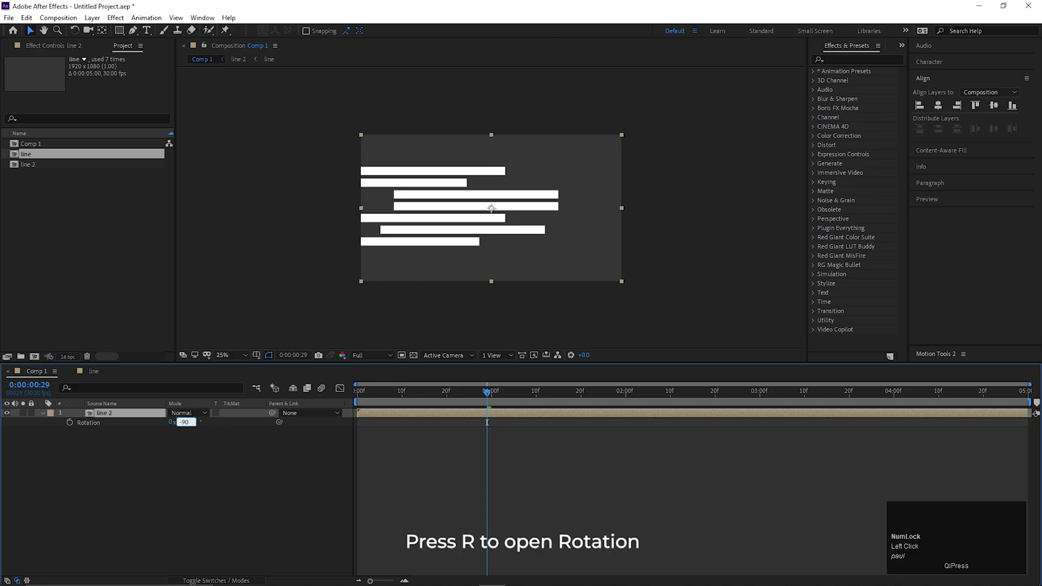
Rotate the line 2 precomp 90° and move the vertical bars to the frame bottom
key(Return)
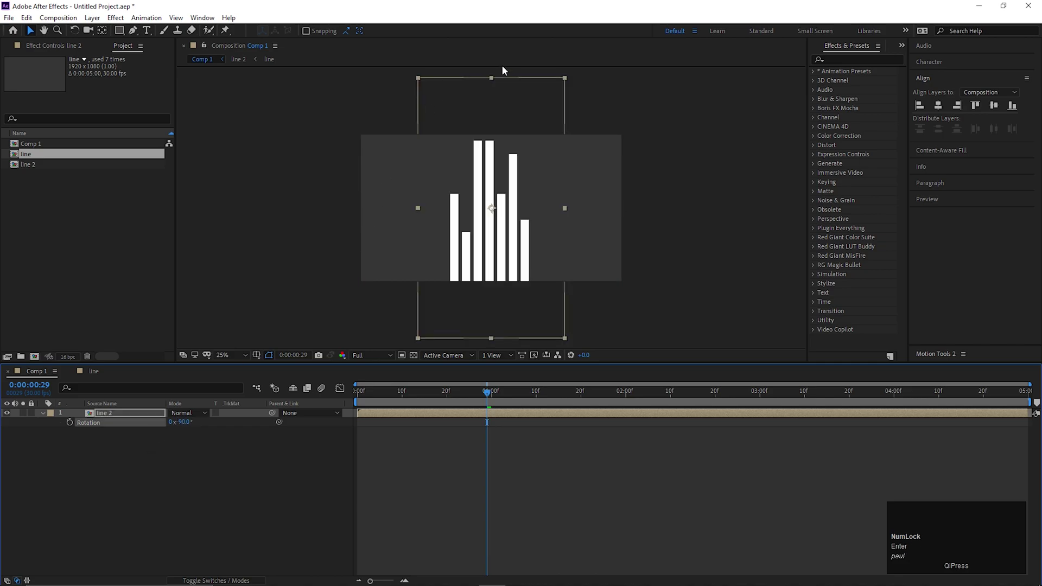
drag(496, 80, 132, 505)
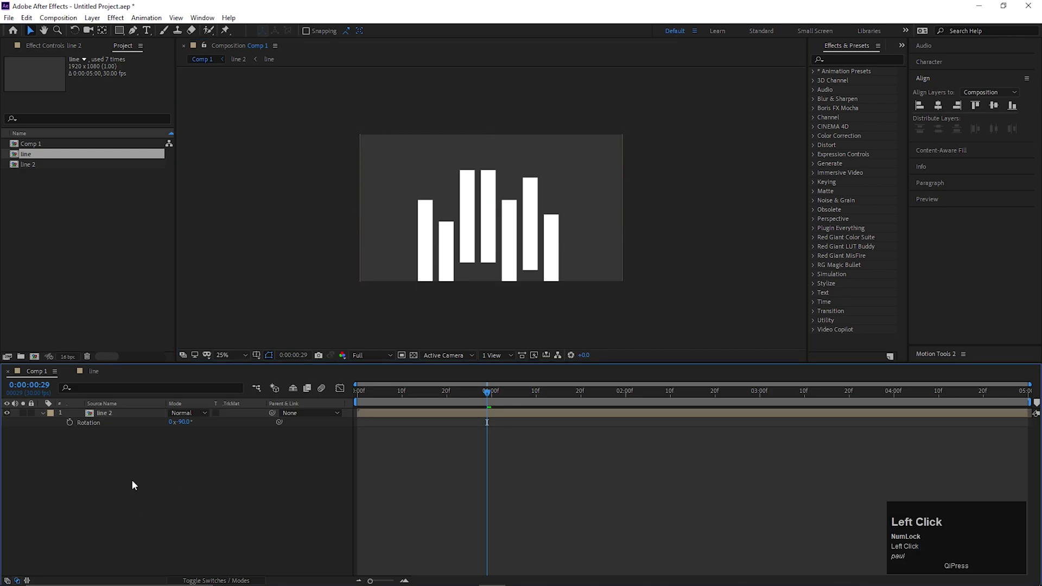
Search 'bez' in FX Console and apply Bezier Warp to the line 2 layer
key(ctrl+space)
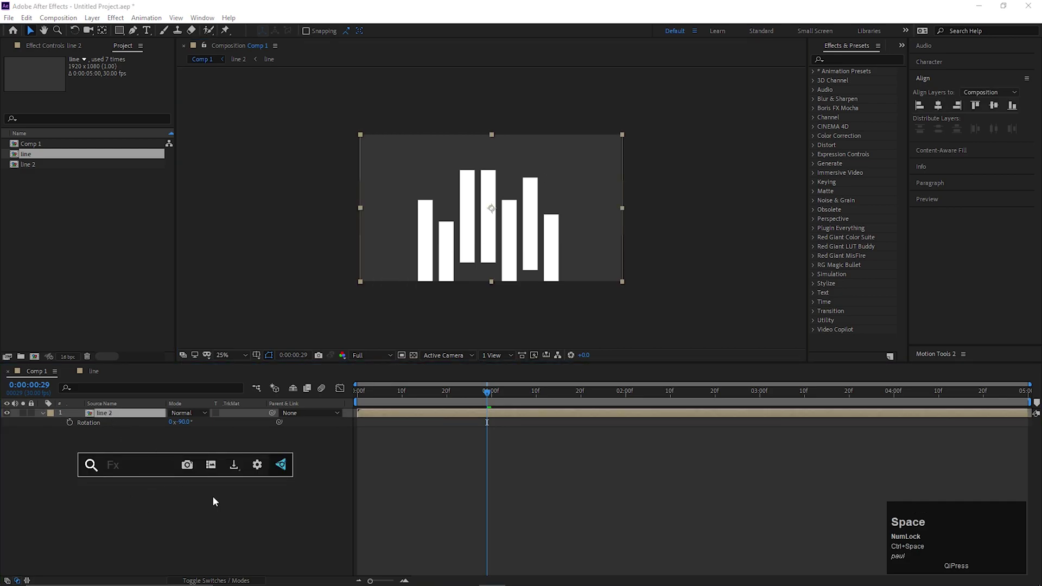
text(be)
key(x)
text(z)
key(BackSpace)
key(z)
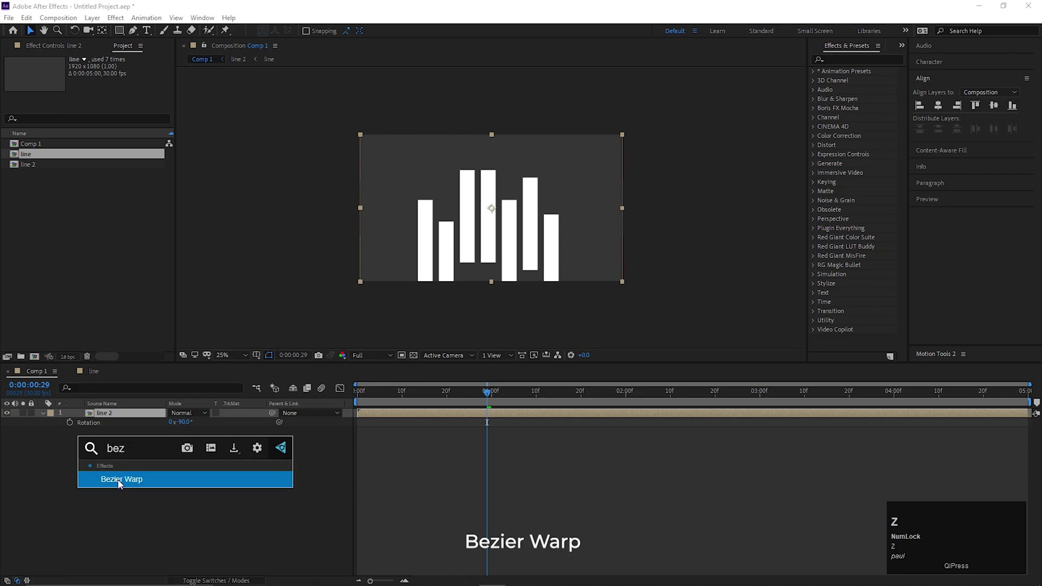
click(138, 490)
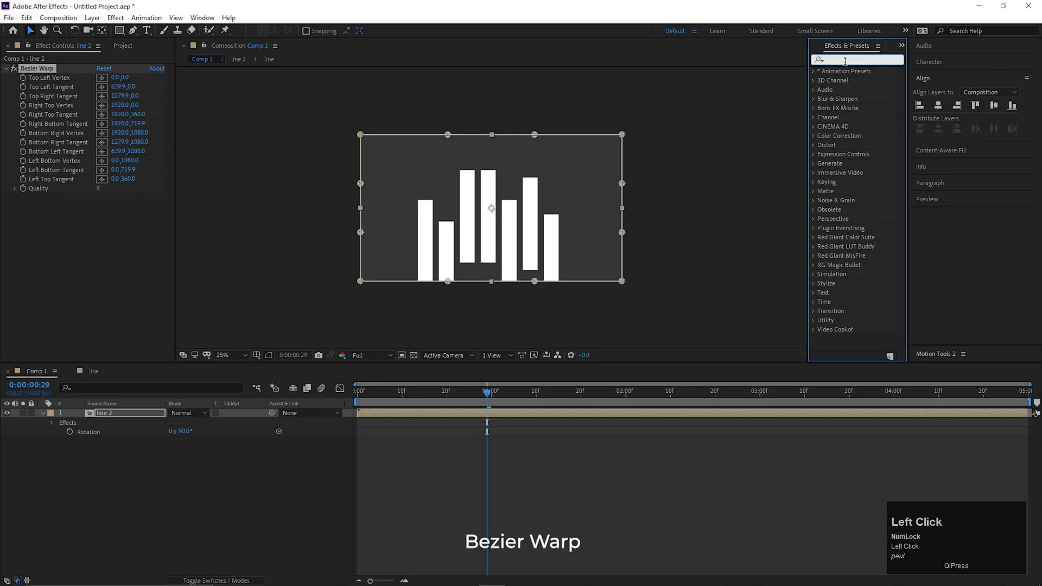
Search 'bez' again in FX Console and reapply Bezier Warp
text(bex)
key(BackSpace)
key(z)
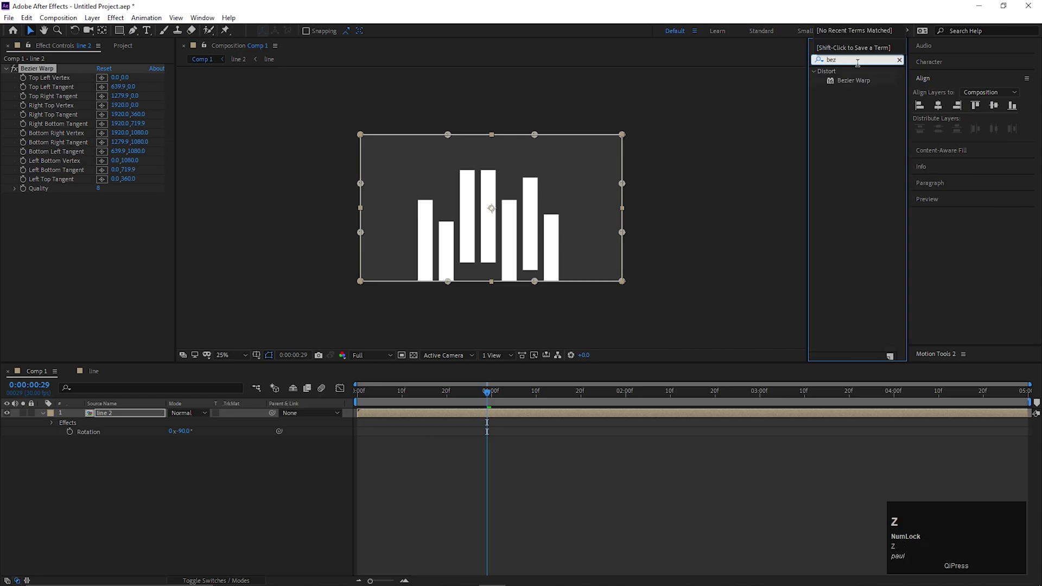
click(178, 488)
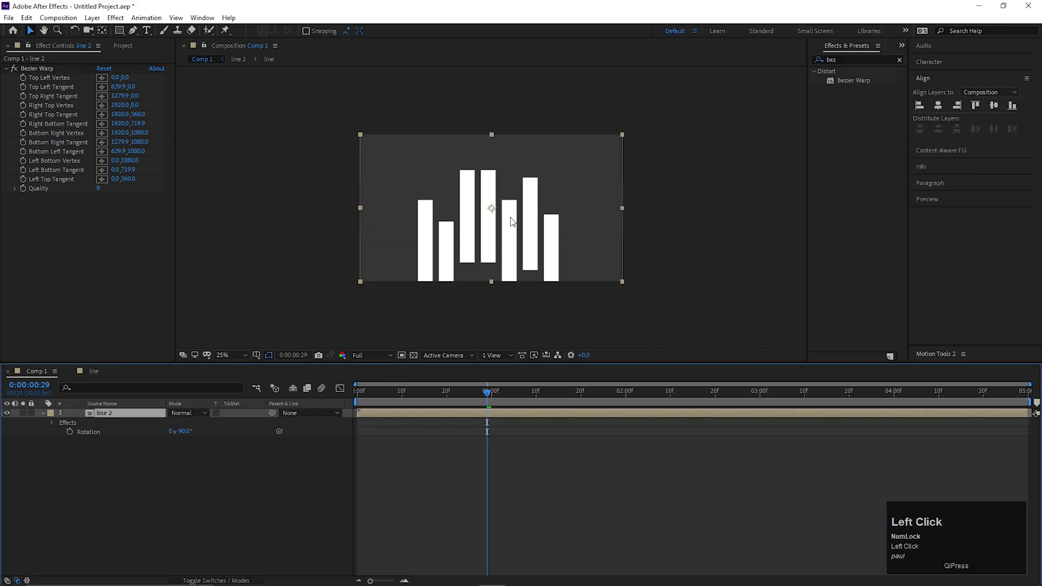
Show the proportional grid and drag Bezier Warp points to narrow the bars into a tower
click(259, 355)
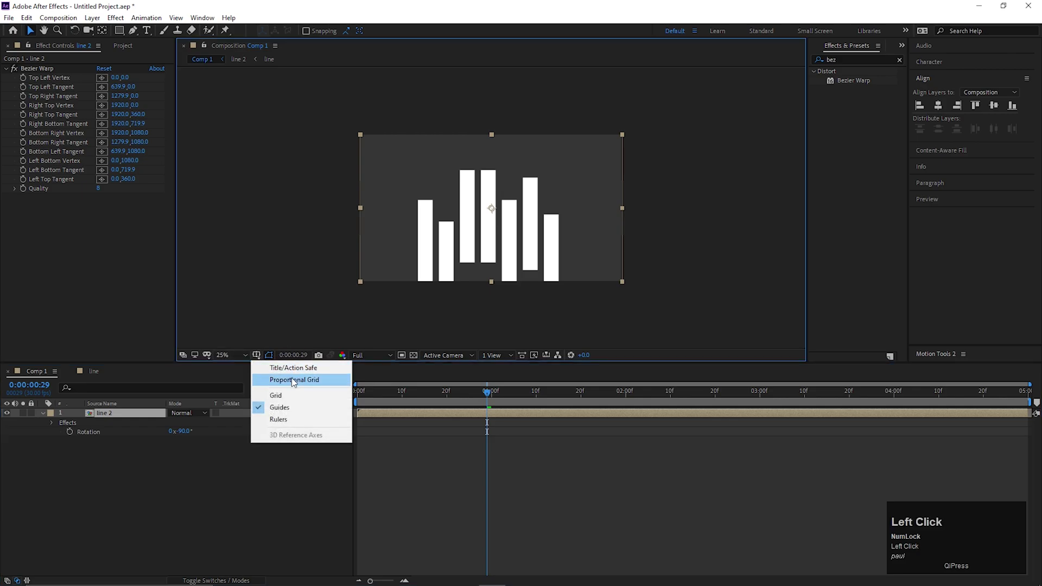
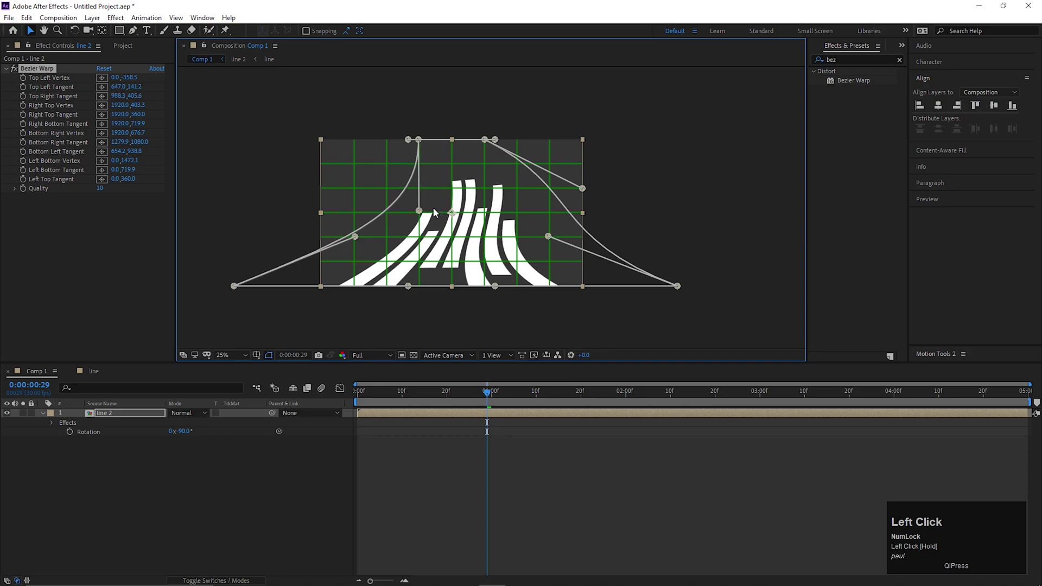
drag(517, 208, 503, 139)
scroll(up, 3)
click(372, 75)
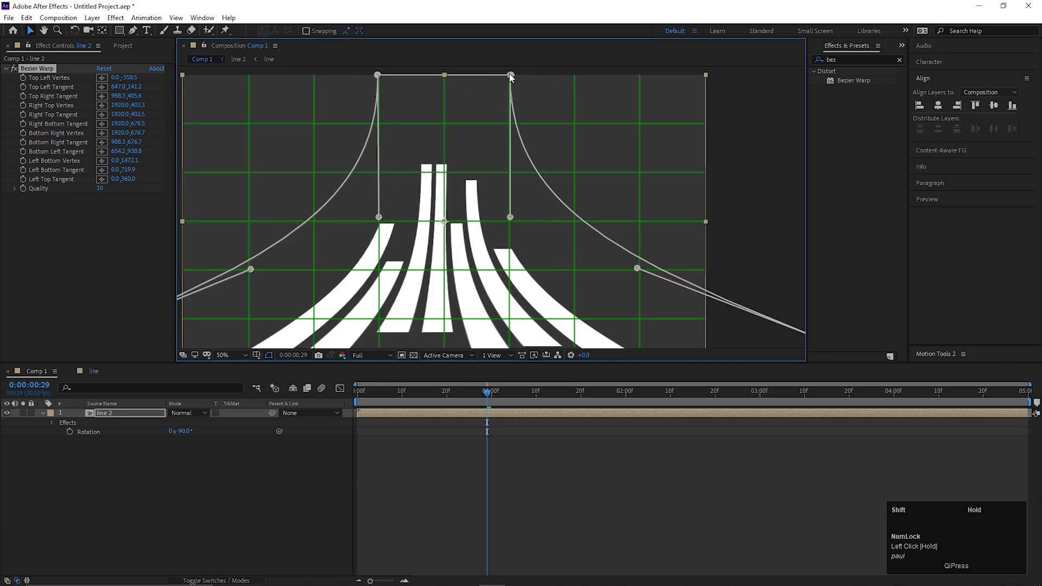
Preview the warped tower from the start, then begin precomposing line 2 into line 3
click(464, 138)
key(space)
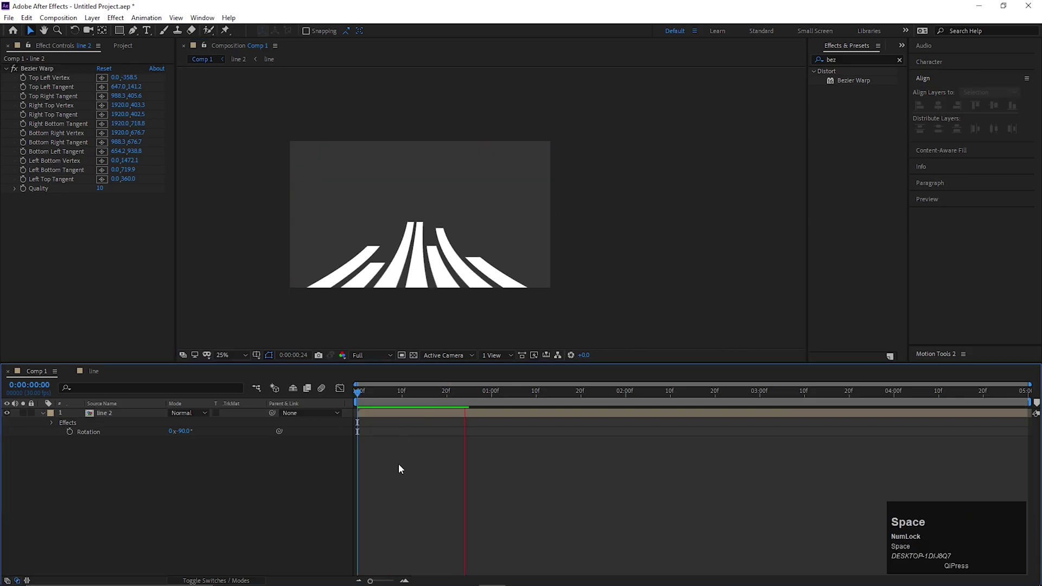
key(space)
drag(439, 398, 505, 428)
key(ctrl+z)
drag(443, 481, 434, 475)
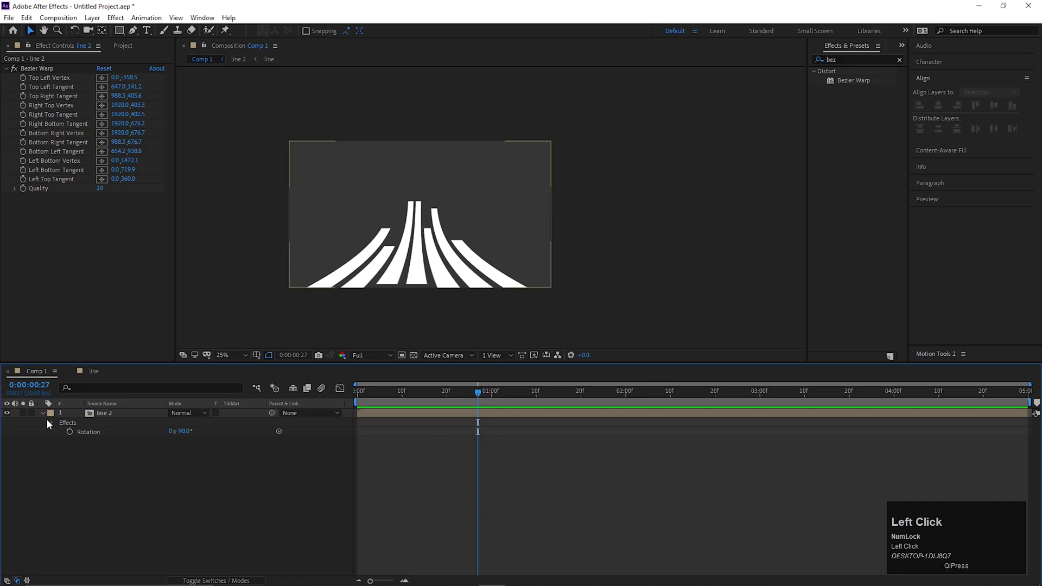
right_click(106, 415)
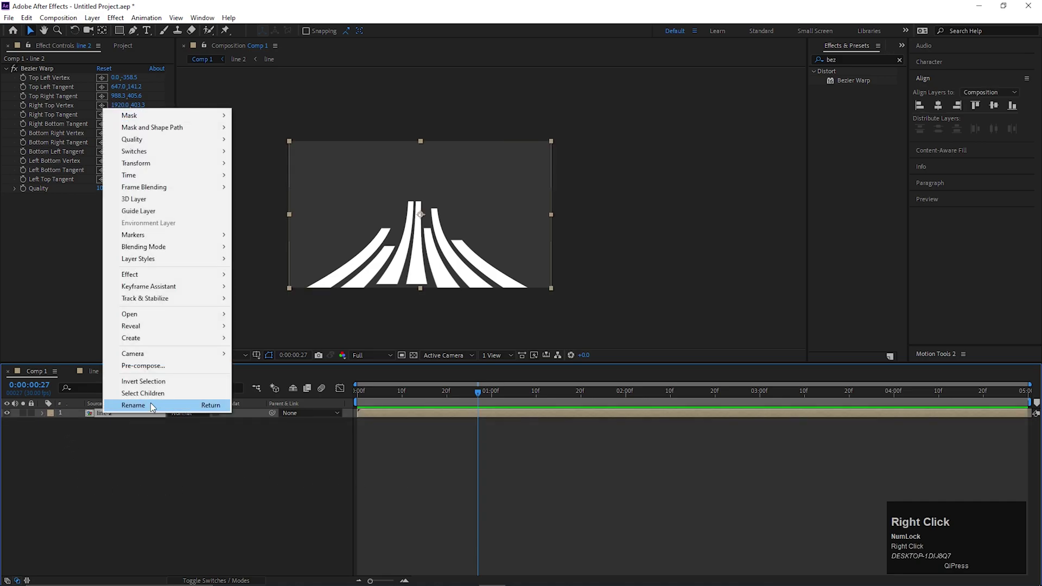
click(161, 367)
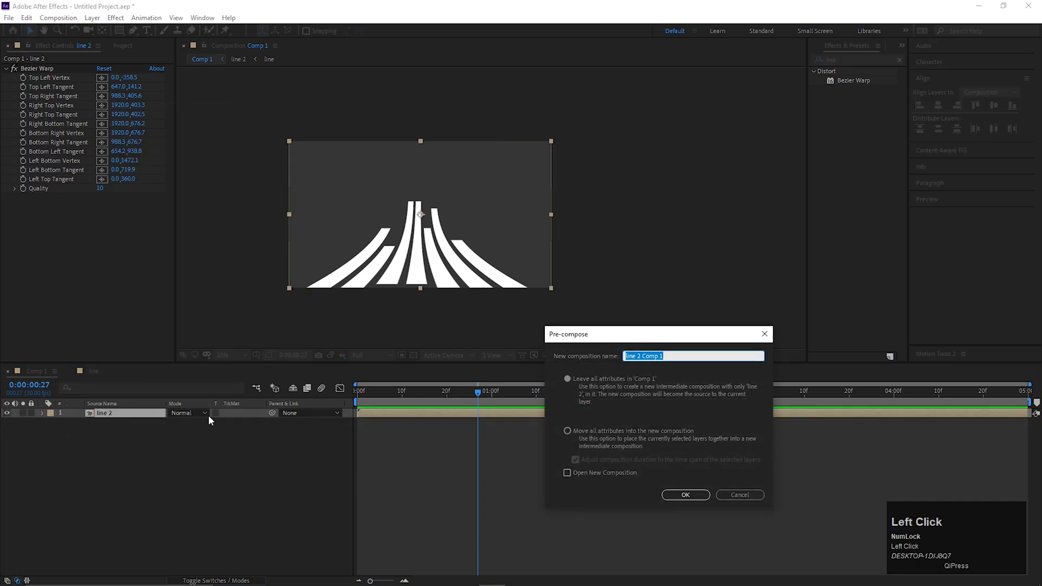
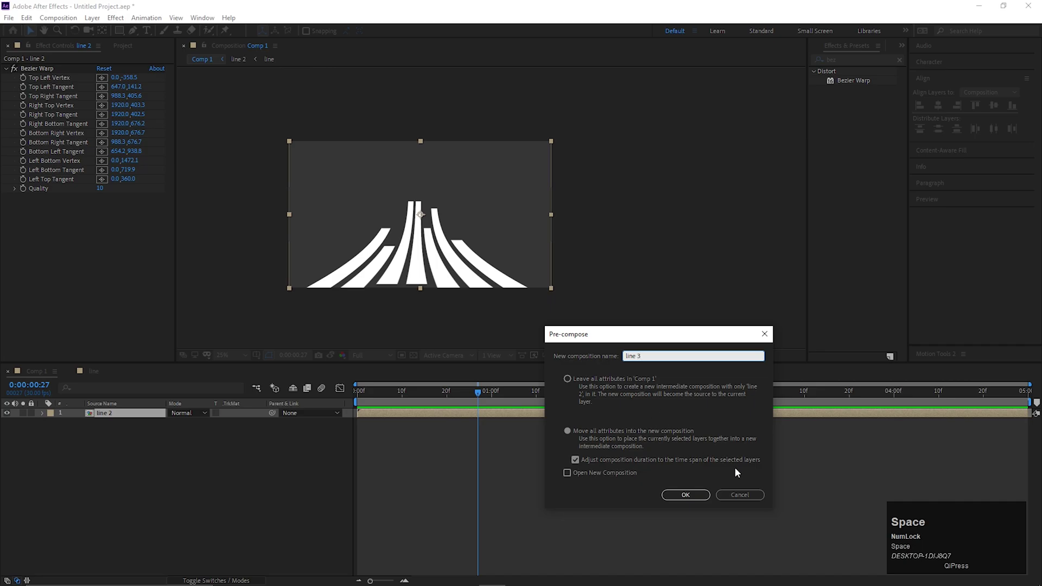
Add Reflection Map.png to Comp 1, precompose it as 'Reflection Map' and alpha-matte it to the tower
drag(690, 501, 133, 505)
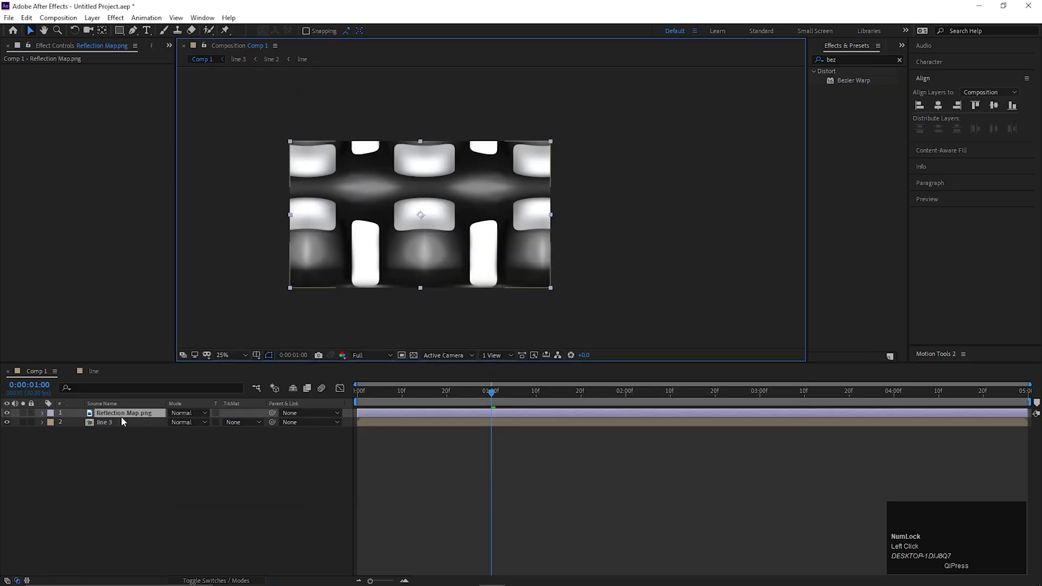
click(123, 419)
right_click(119, 426)
click(164, 379)
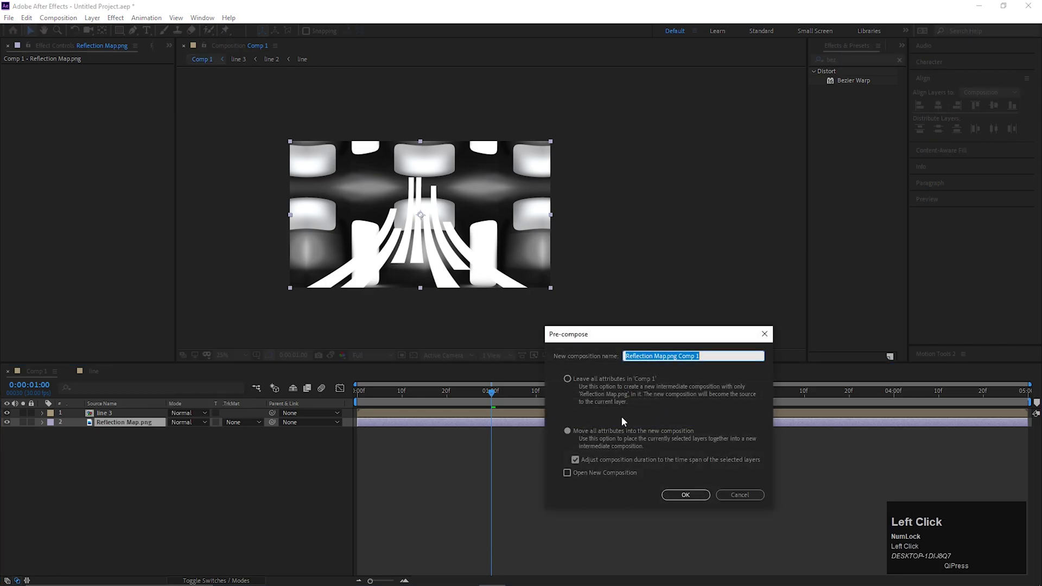
key(BackSpace)
click(678, 499)
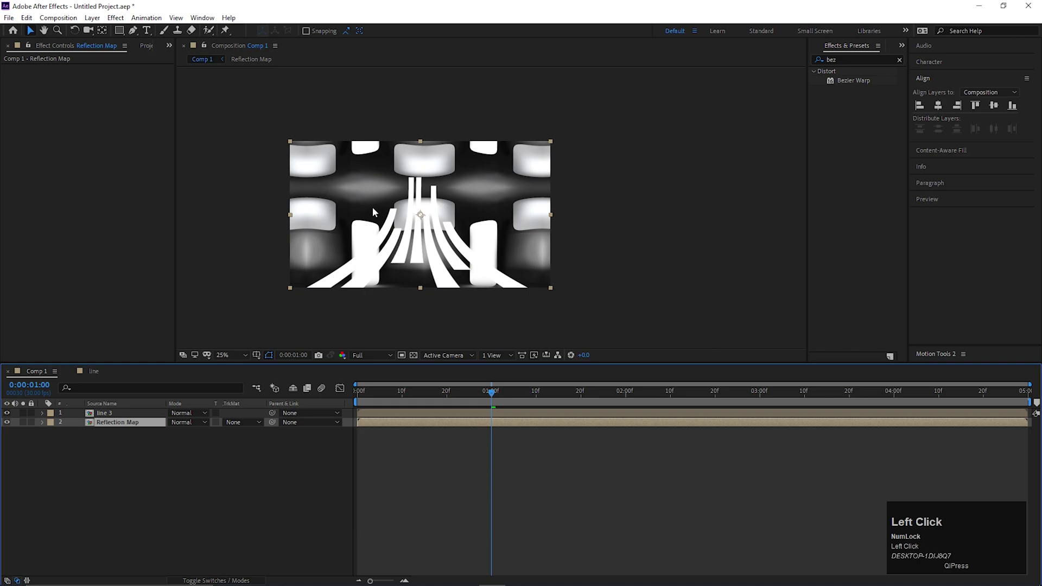
click(240, 423)
scroll(up, 3)
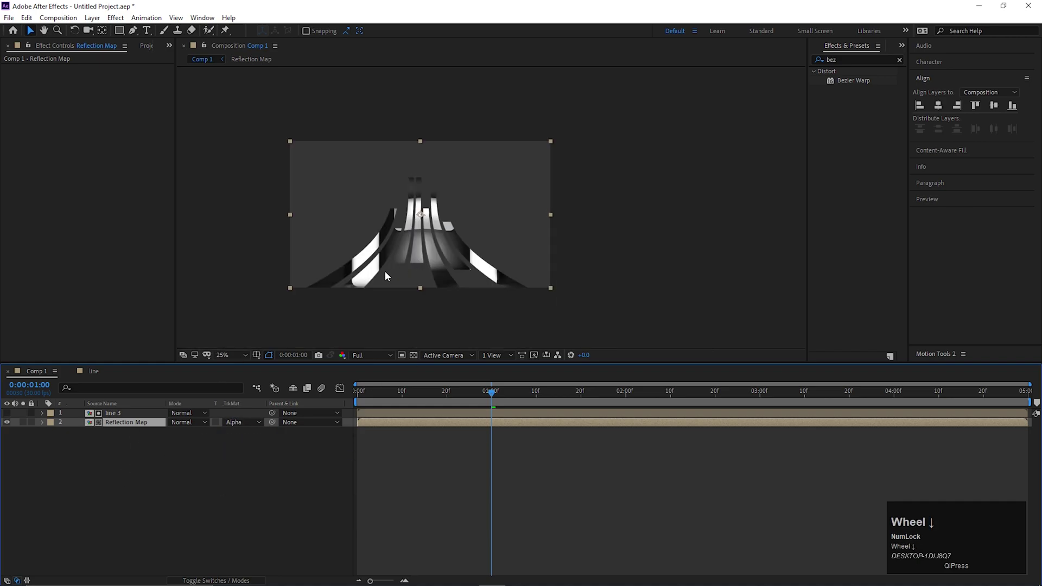
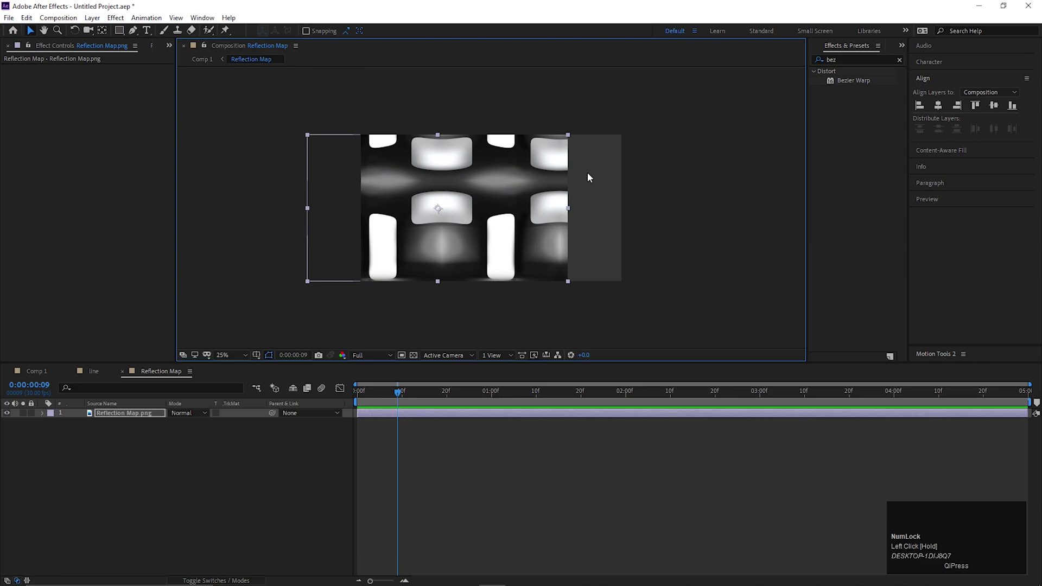
Apply Motion Tile inside the Reflection Map comp with Output Width 740
key(ctrl+space)
text(moti)
key(Return)
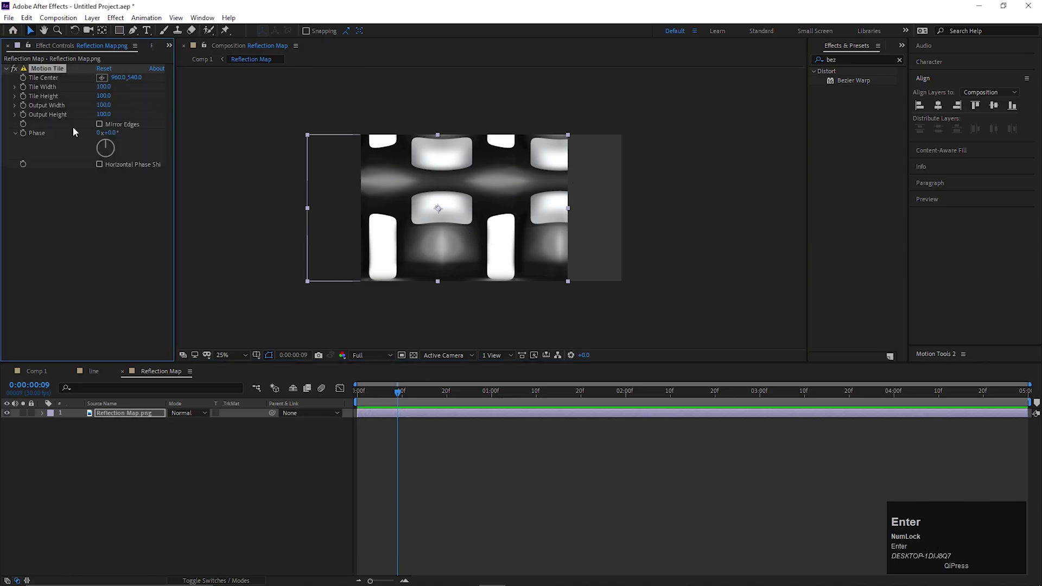
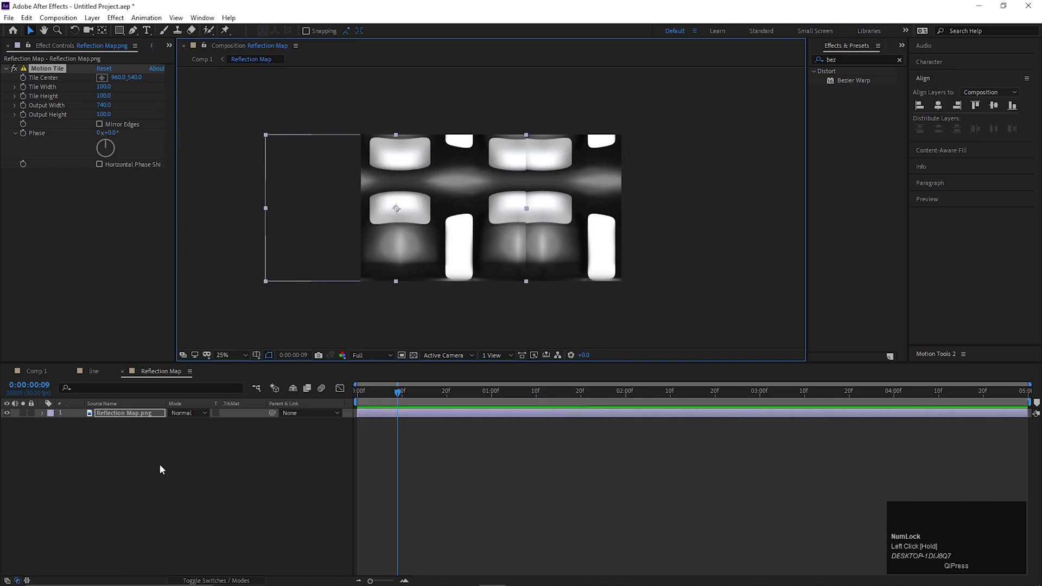
key(ctrl+space)
Add Fast Box Blur to Reflection Map with radius 9, 3 iterations and Repeat Edge Pixels
text(fas)
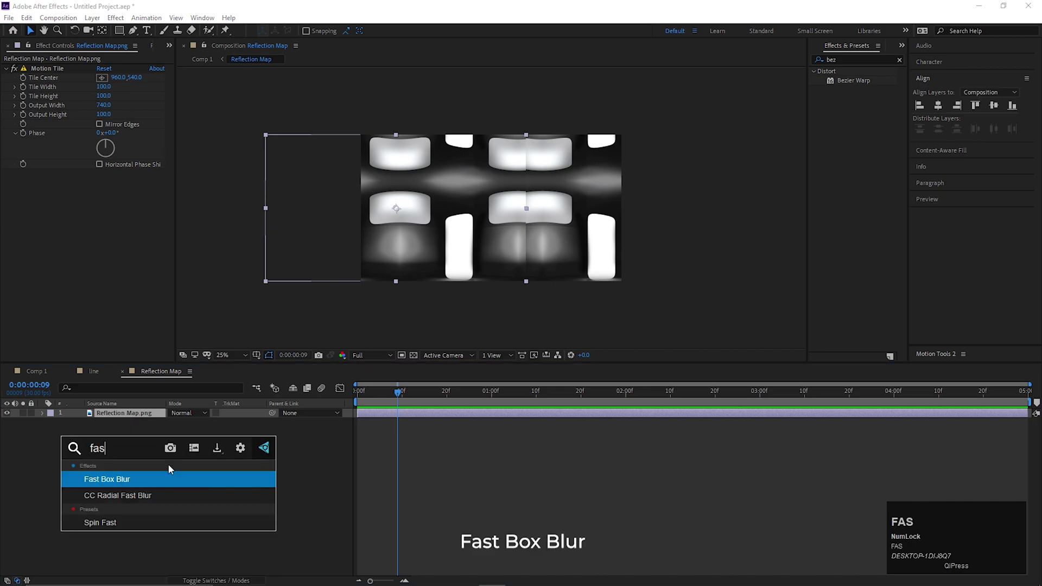
drag(116, 483, 470, 174)
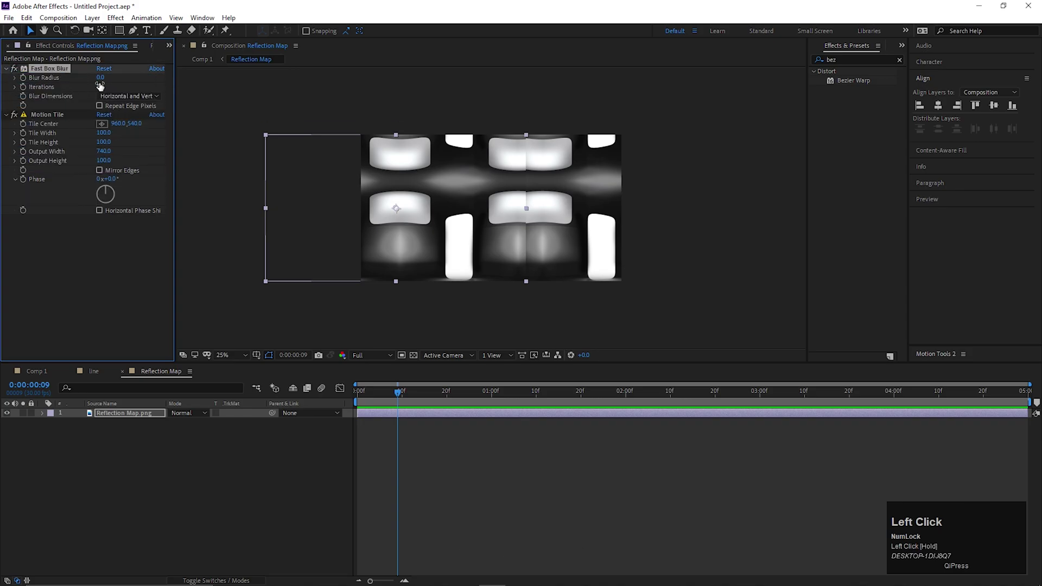
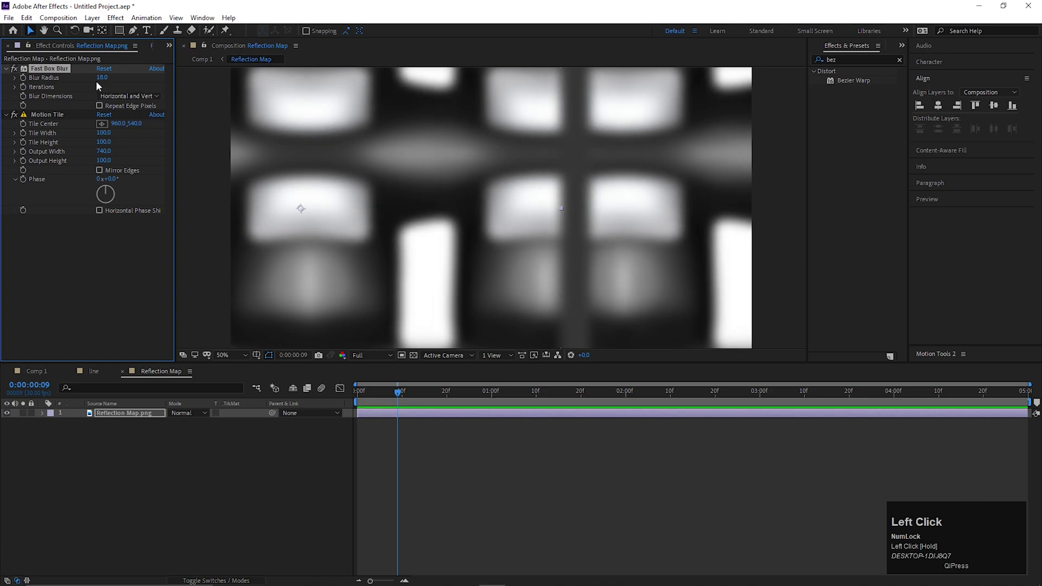
scroll(down, 3)
click(104, 109)
Enable Motion Tile's Mirror Edges and keyframe Tile Center far to the right, then preview
click(103, 172)
drag(376, 397, 333, 425)
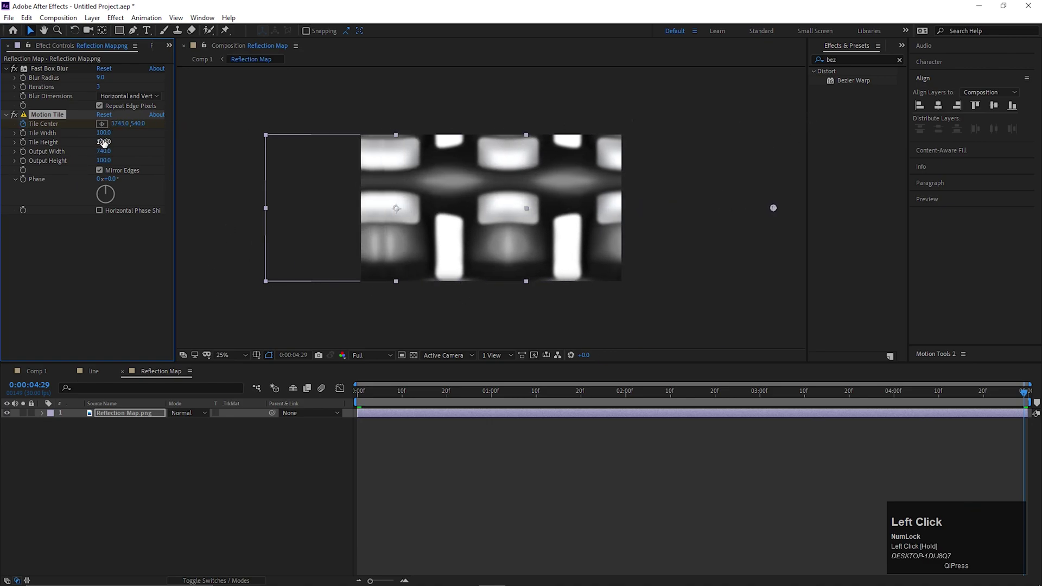
key(space)
double_click(149, 458)
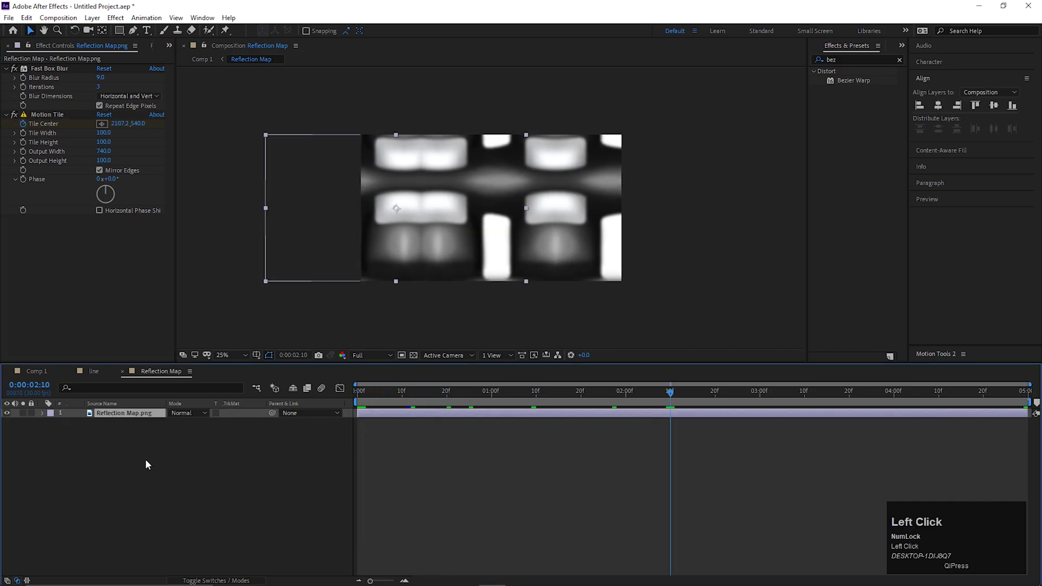
Search the quick effect box for Tint to apply to Reflection Map
key(ctrl+space)
text(tint)
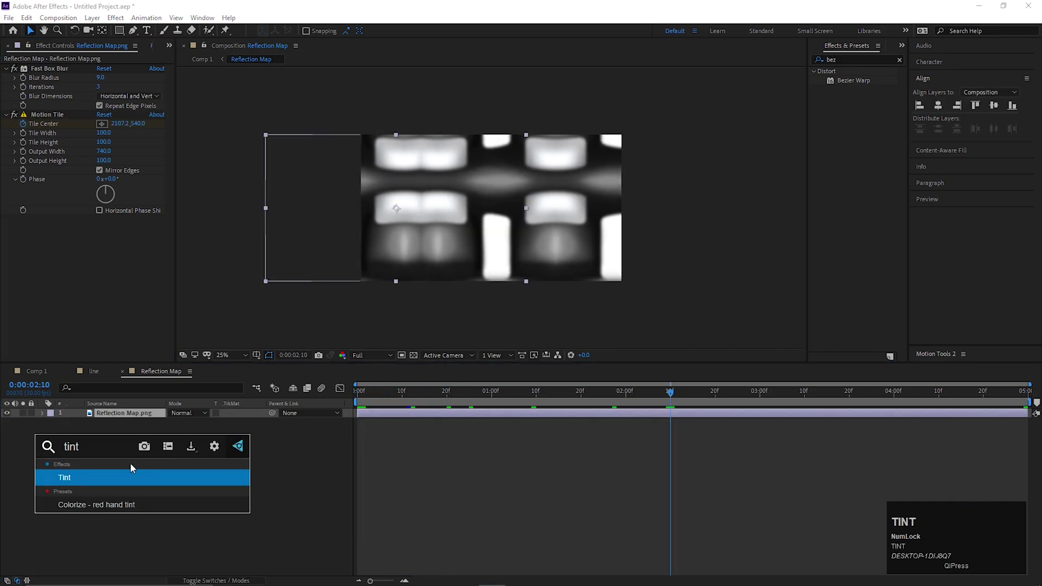
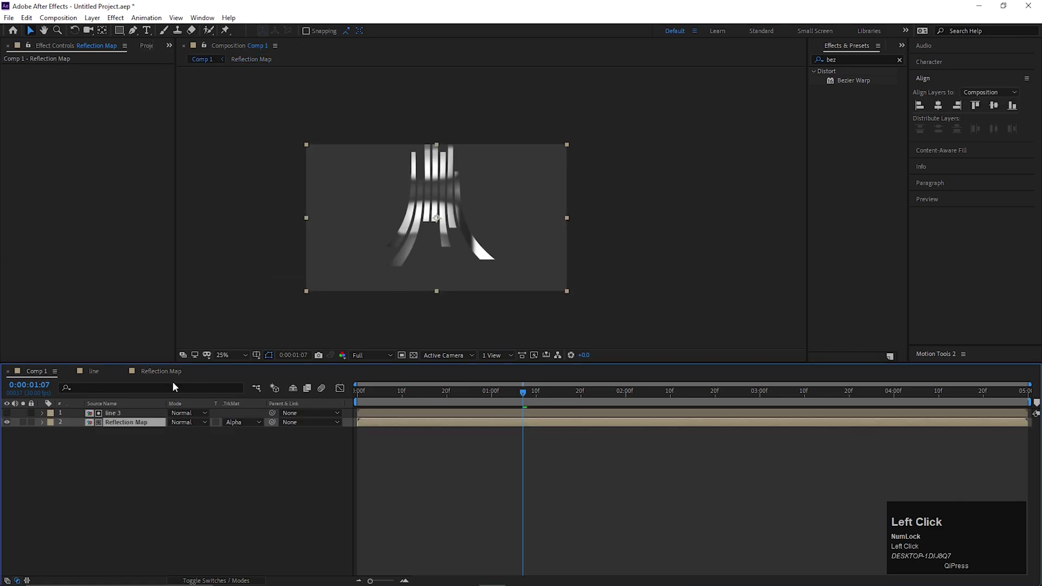
Apply CC Blobbylize to the Reflection Map layer via the effect search
scroll(up, 3)
scroll(down, 3)
scroll(up, 3)
click(140, 449)
key(ctrl+space)
key(c)
text(cc)
key(space)
key(c)
key(BackSpace)
key(v)
key(BackSpace)
key(b)
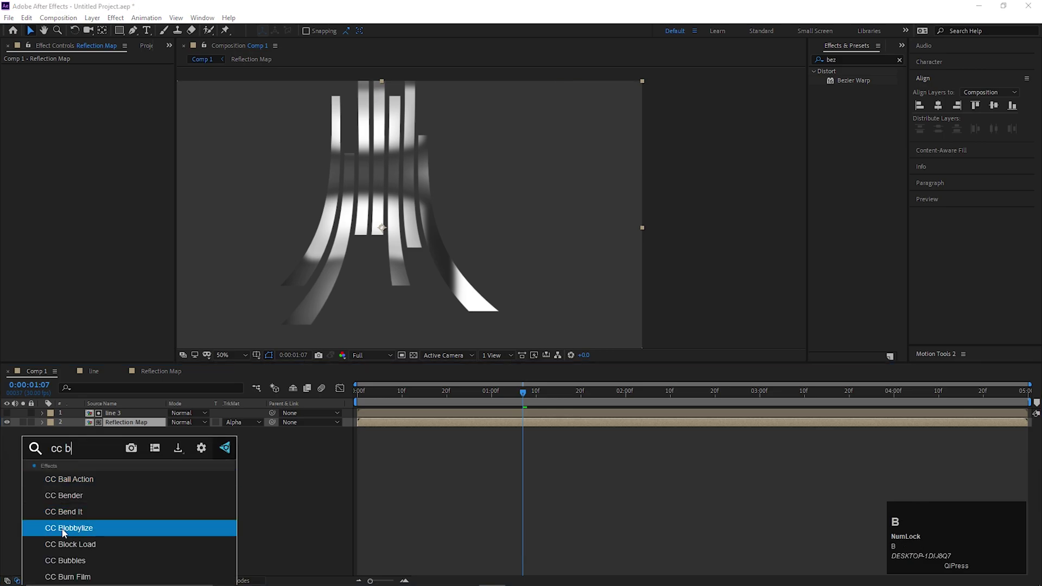
click(71, 531)
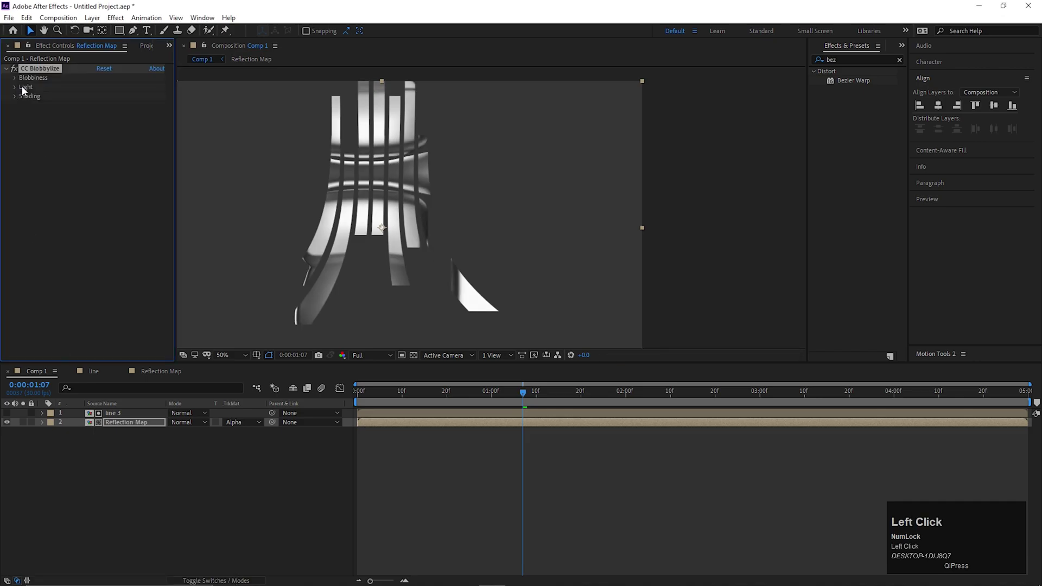
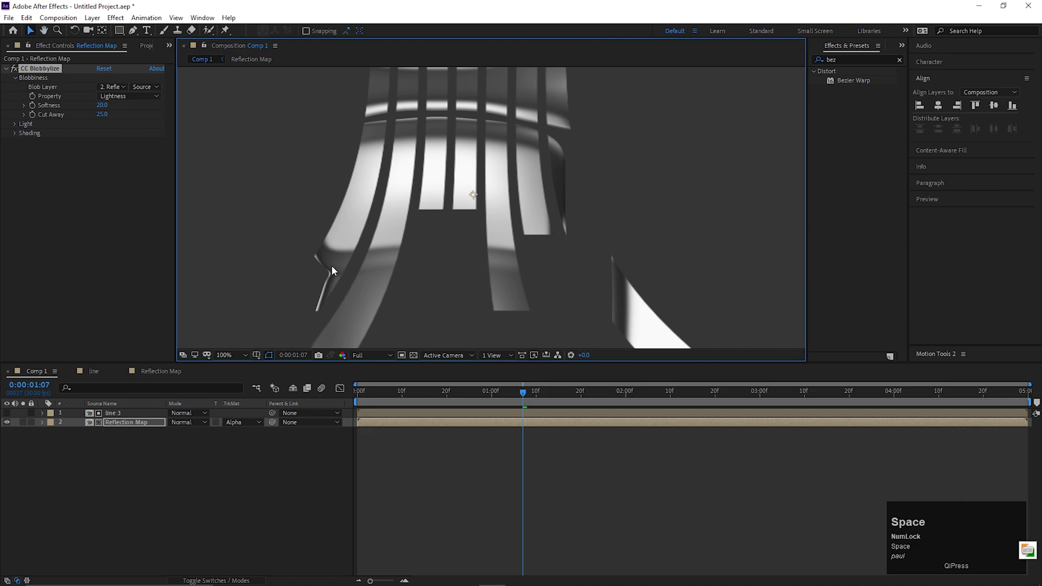
Choose line 3 as the Blob Layer shaping the bevel
click(116, 88)
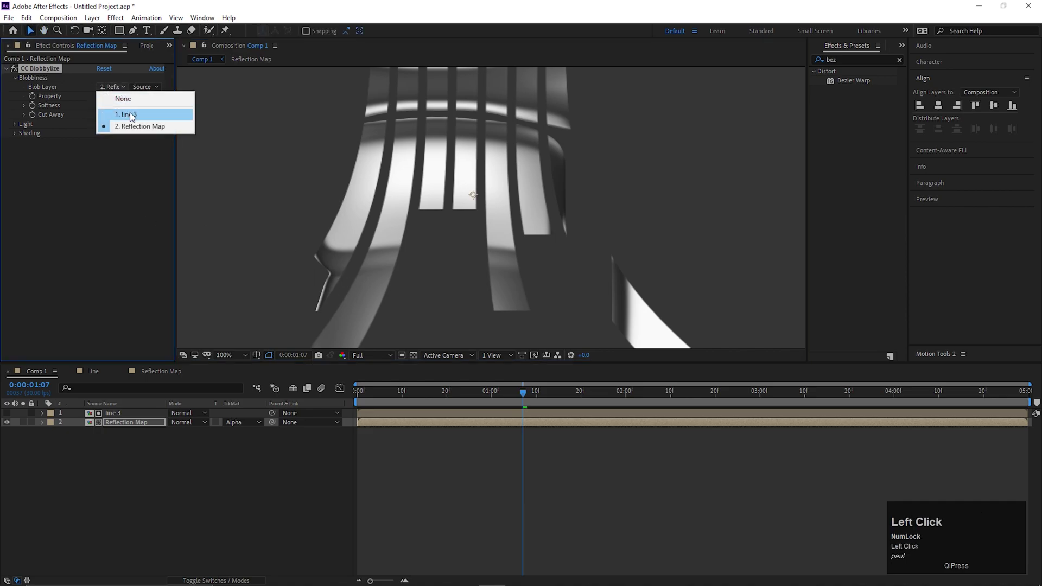
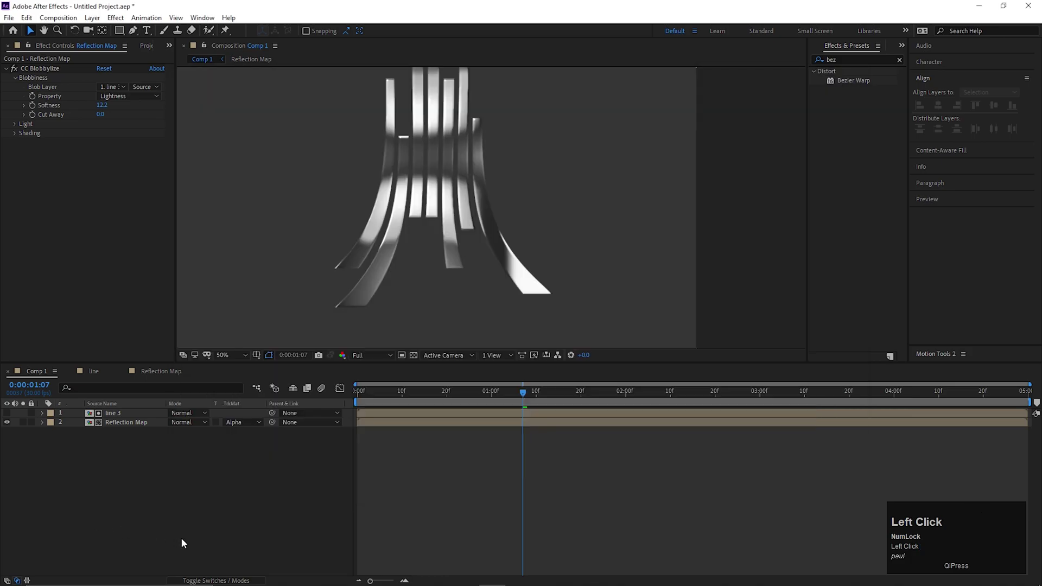
Pre-compose Grunge_Pic.jpg as Grunge_Pic and move it to the bottom of the layer stack
right_click(127, 414)
click(172, 368)
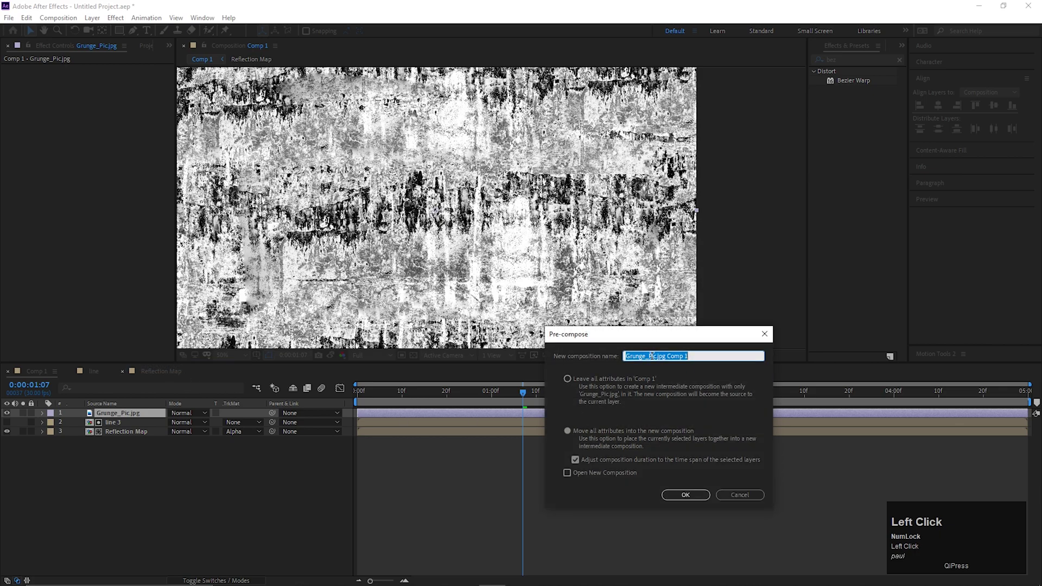
key(BackSpace)
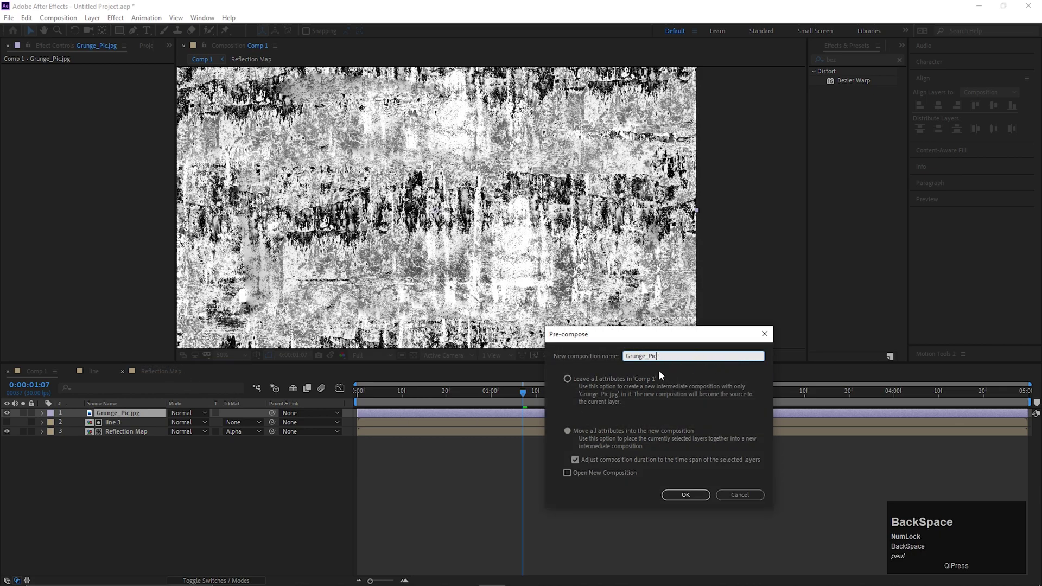
drag(675, 503, 117, 423)
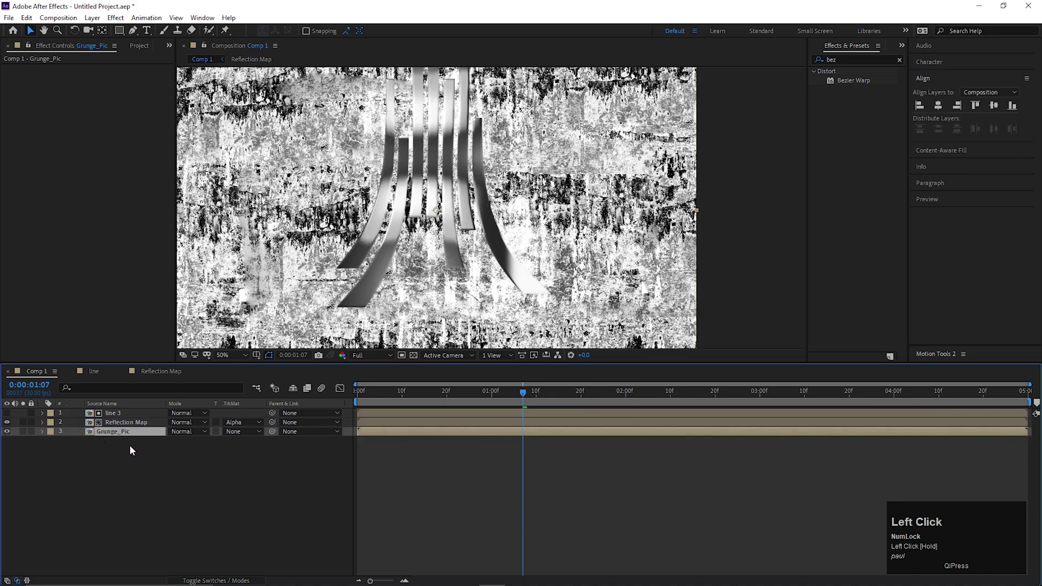
Apply Compound Blur to Reflection Map with Grunge_Pic as the blur layer
key(ctrl+space)
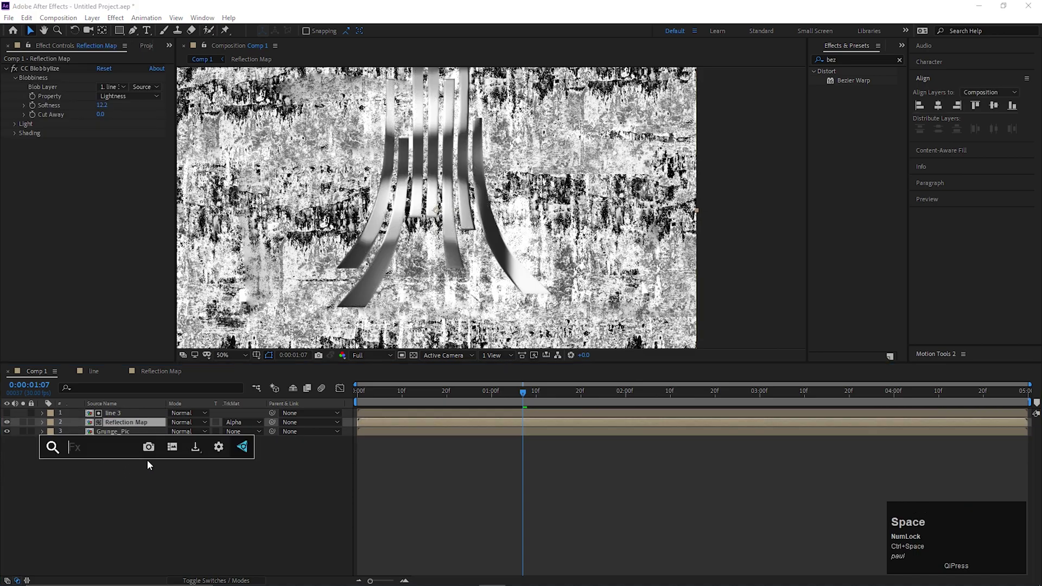
text(com)
key(Down)
key(Return)
drag(51, 147, 121, 95)
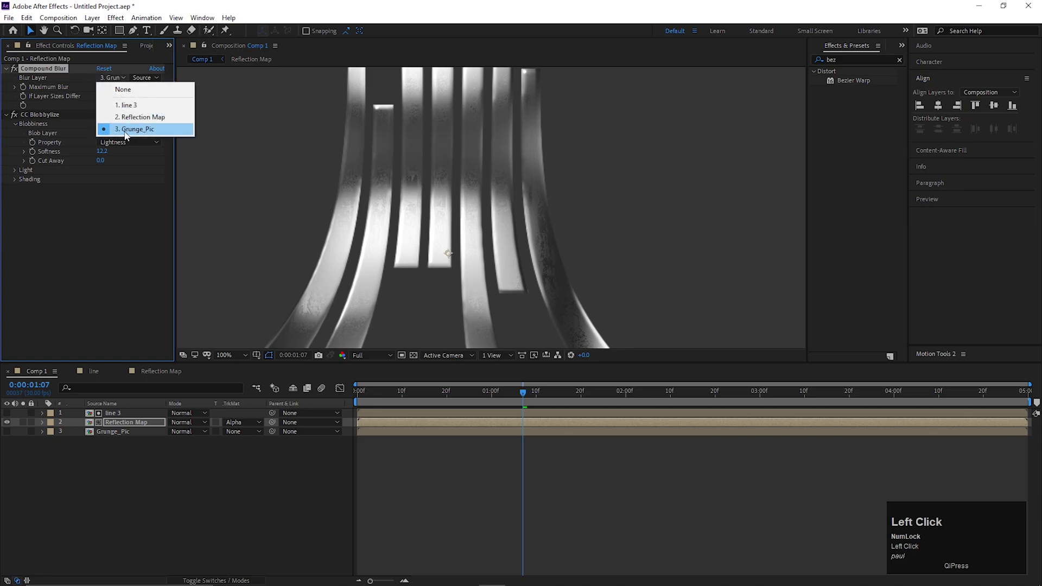
scroll(up, 3)
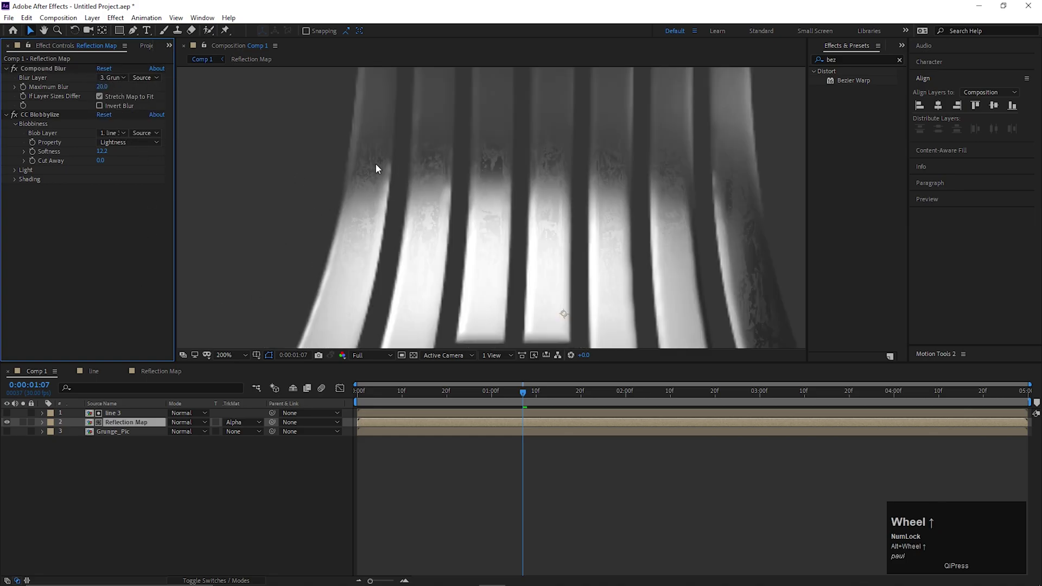
scroll(down, 3)
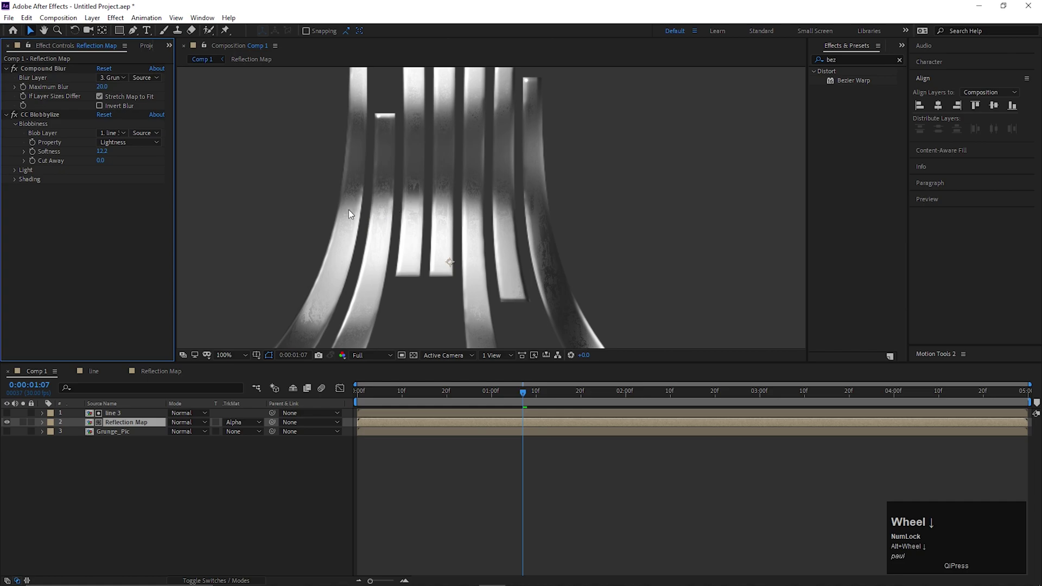
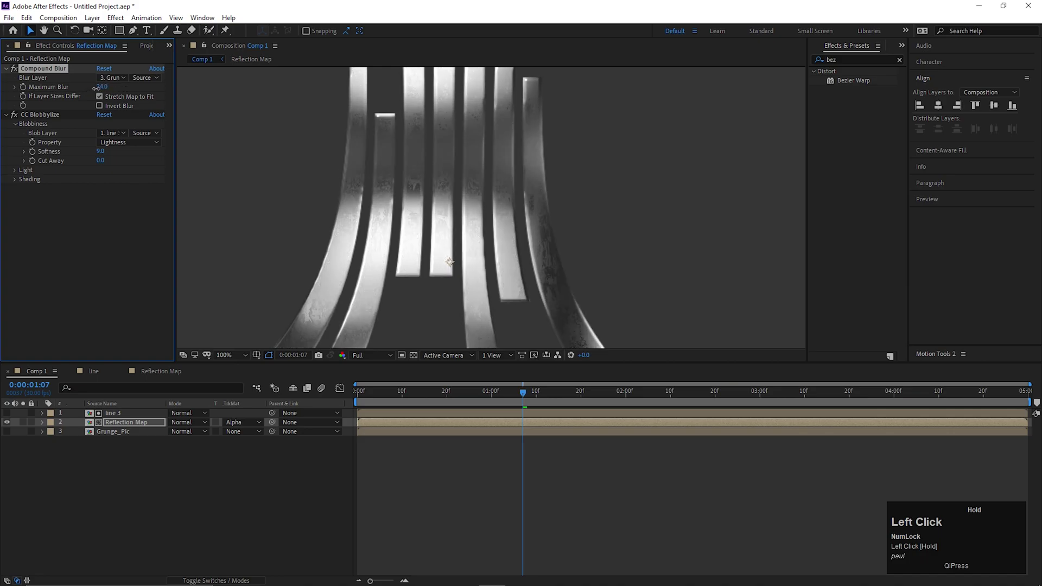
Pre-compose all three tower layers into a single precomposition
click(83, 457)
right_click(118, 412)
click(169, 366)
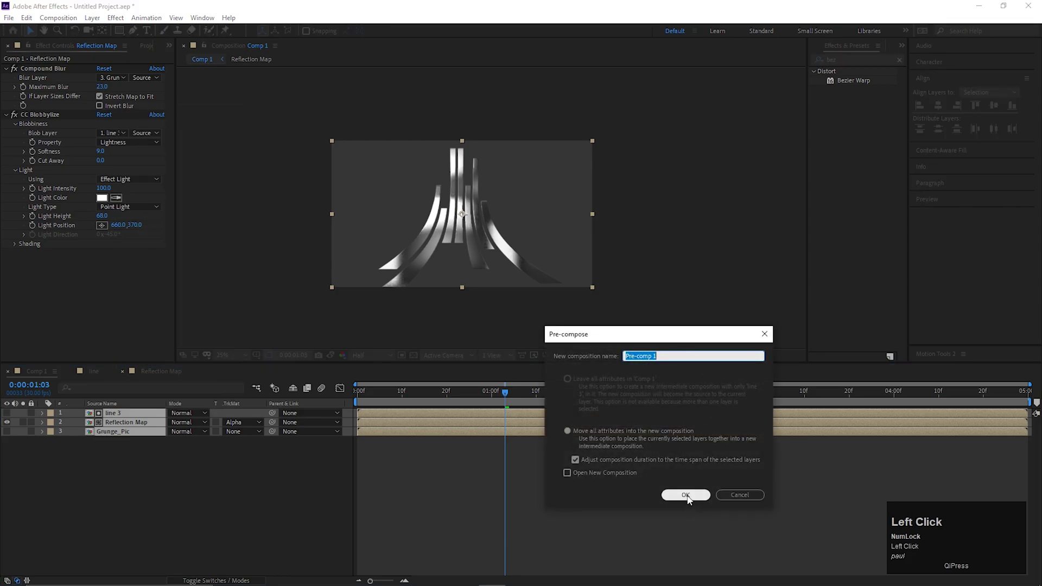
right_click(119, 420)
click(158, 409)
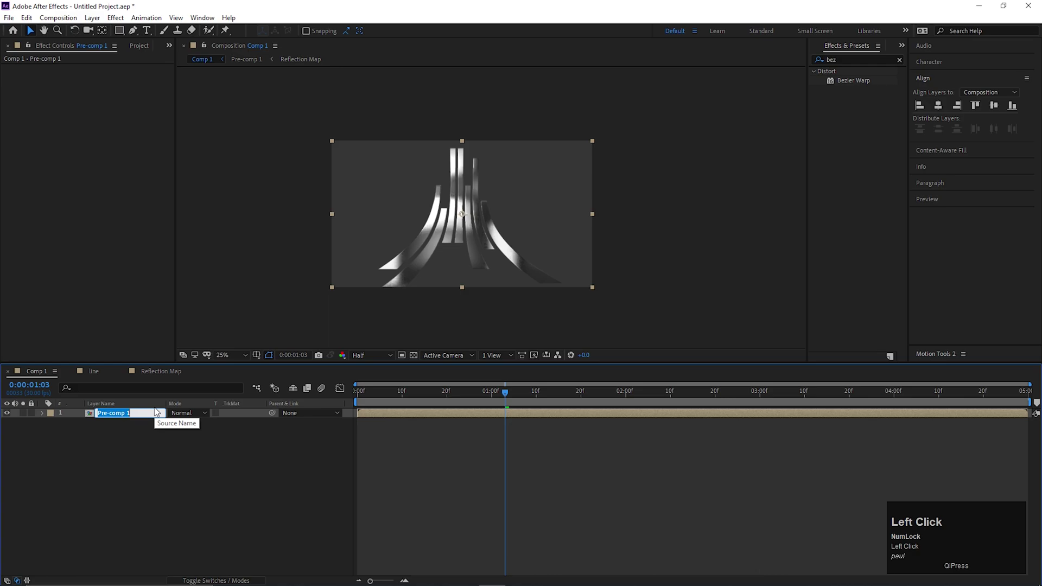
Rename the new precomposition layer to 'line ani'
text(line)
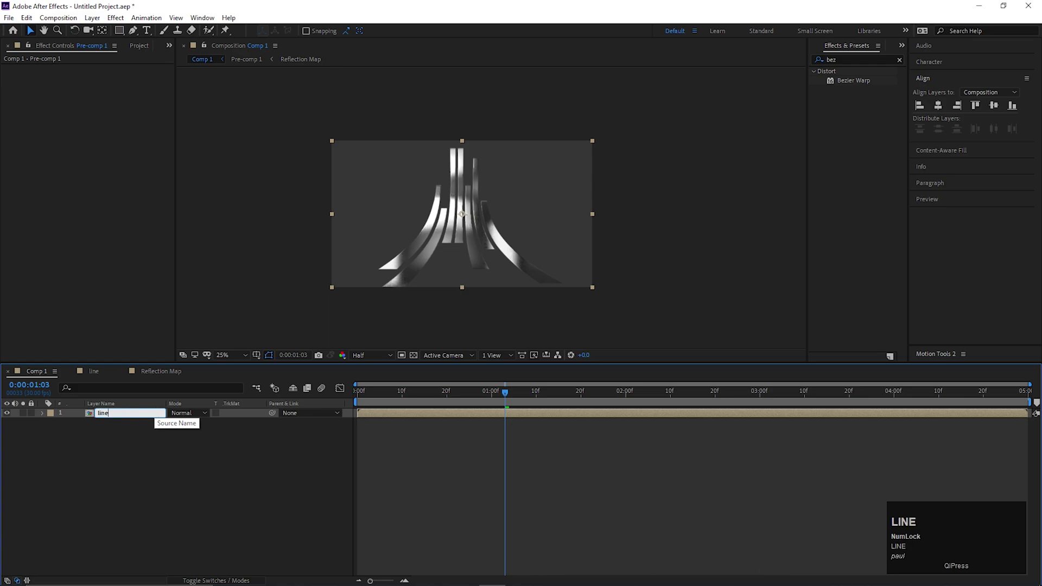
key(space)
text(ani)
key(Return)
click(154, 473)
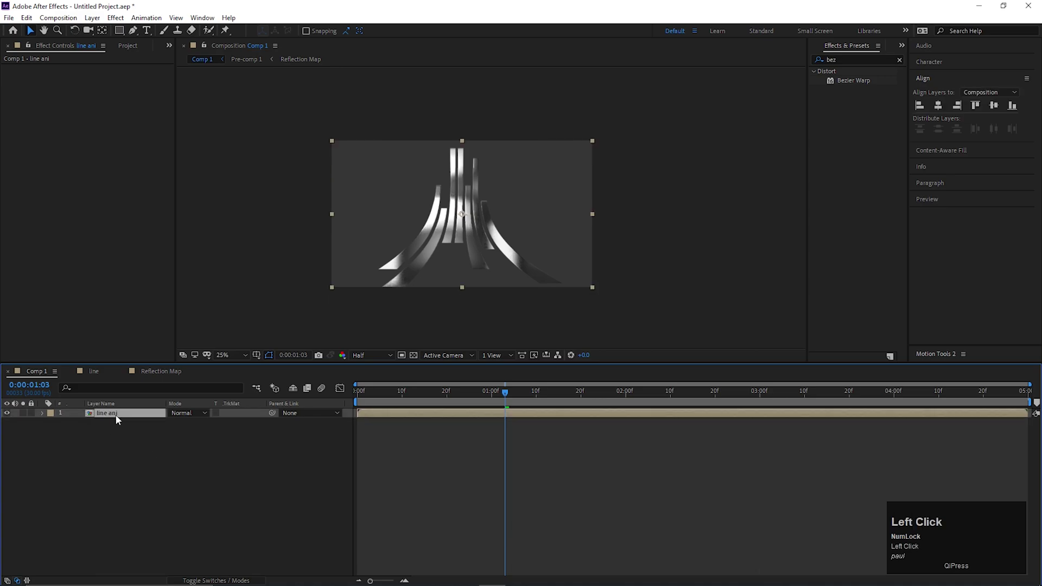
Apply Glow (radius 256, intensity 0.9) to line ani, undoing an accidental duplicate
key(ctrl+space)
text(glow)
key(Return)
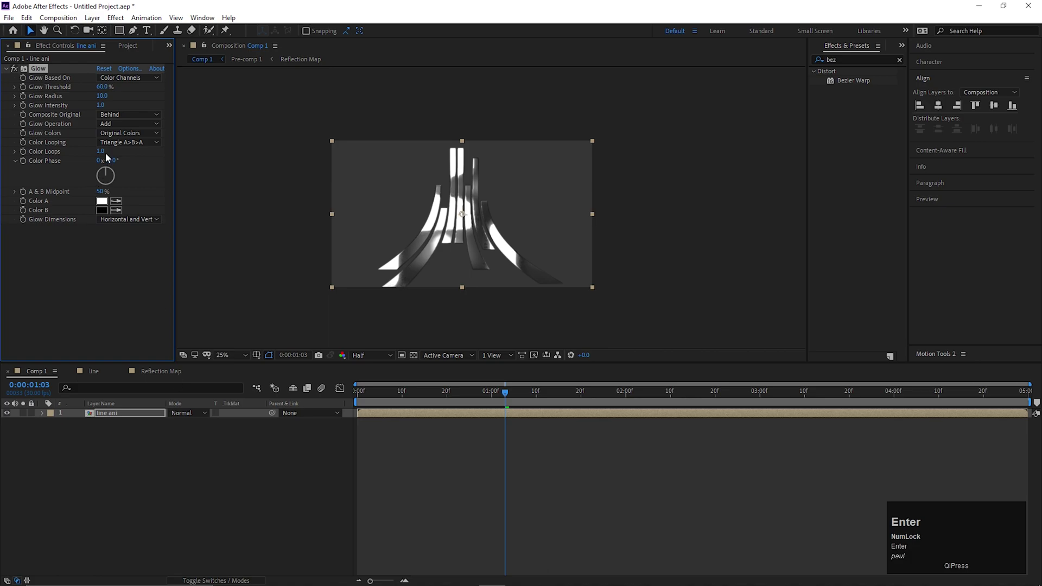
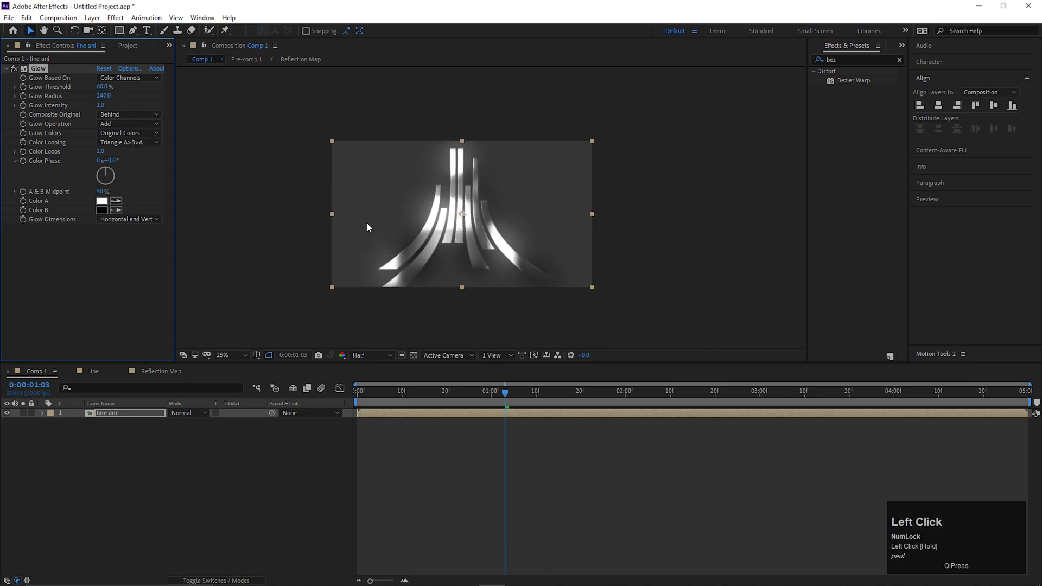
scroll(up, 3)
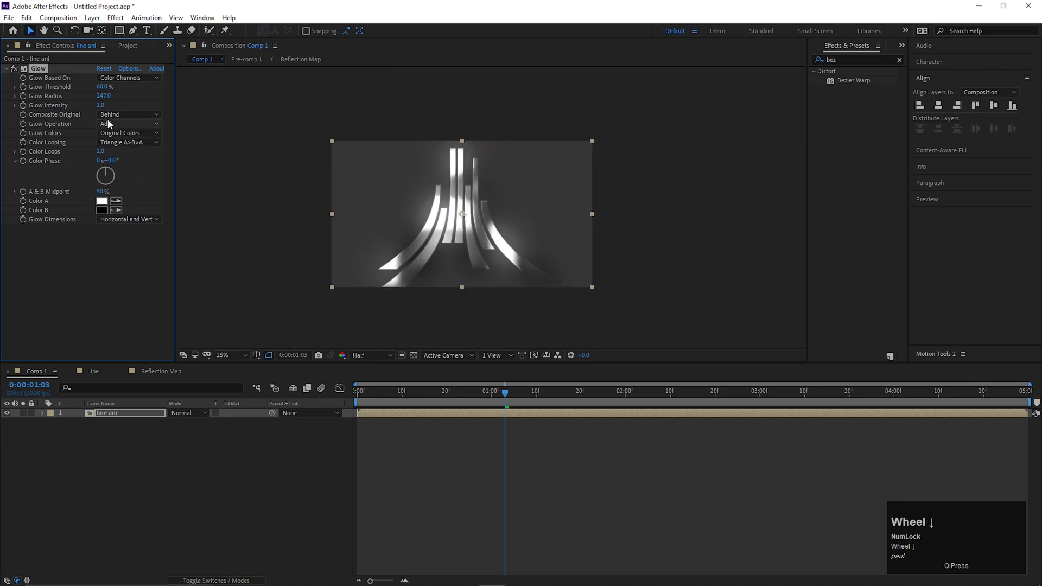
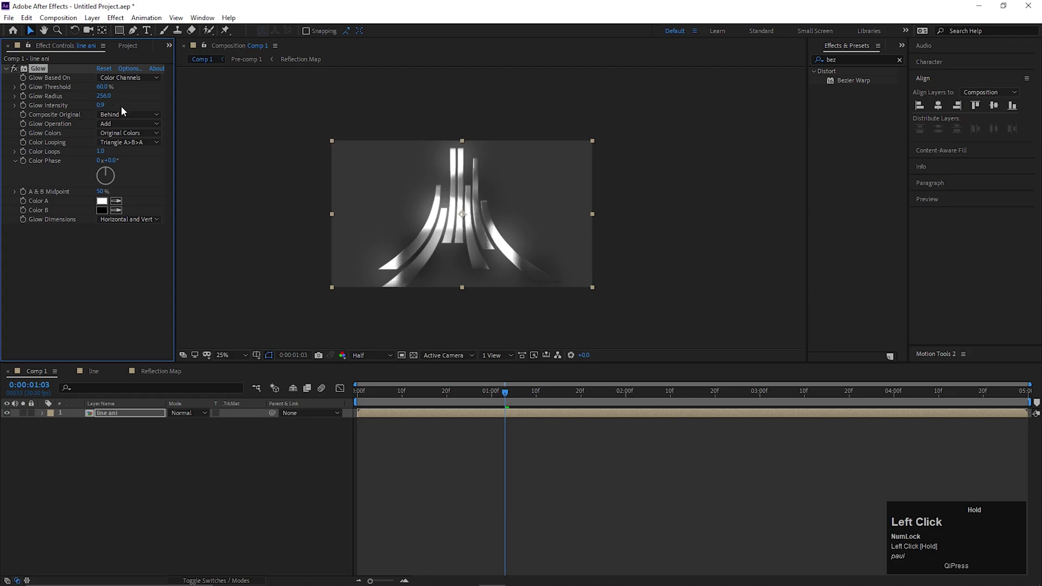
key(ctrl+d)
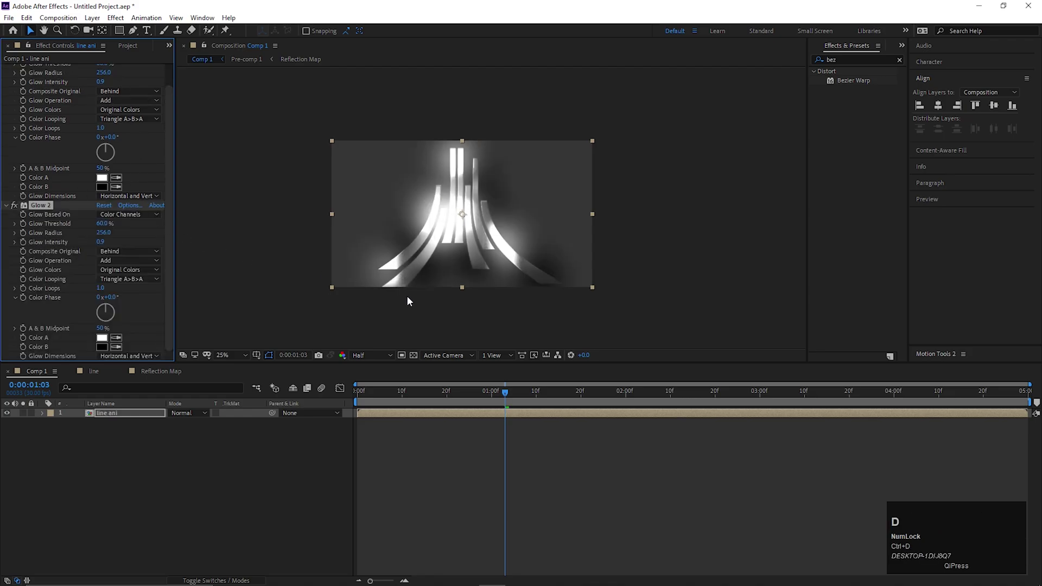
key(ctrl+z)
click(111, 307)
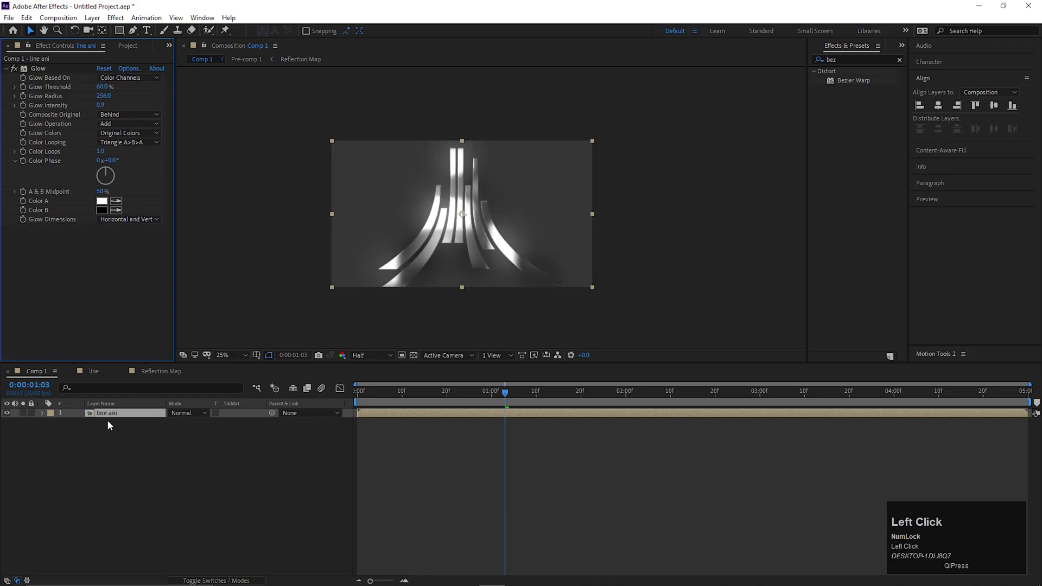
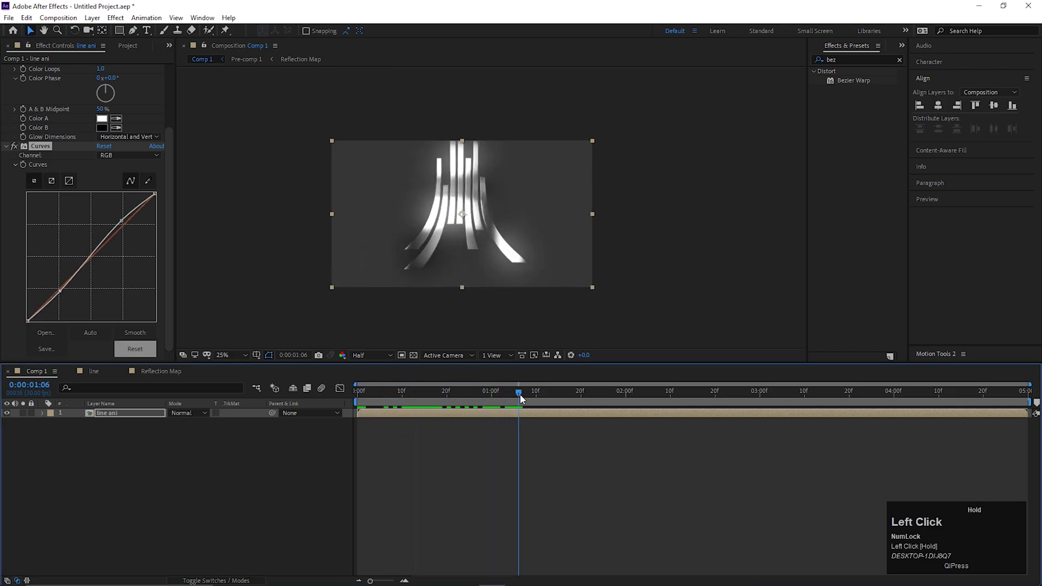
Preview the animation and add a STREAM text layer left of the tower
key(space)
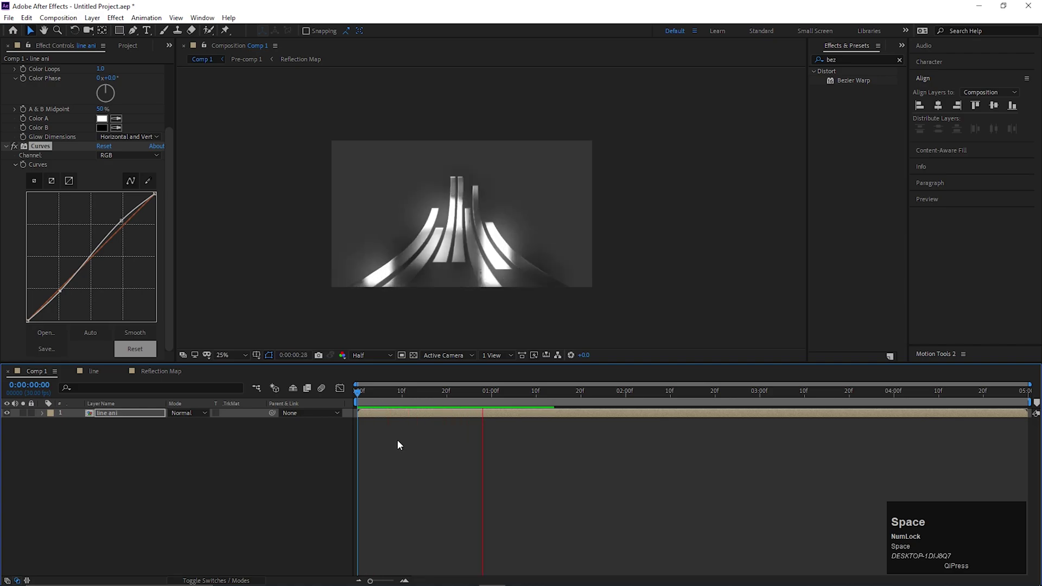
drag(468, 398, 9, 153)
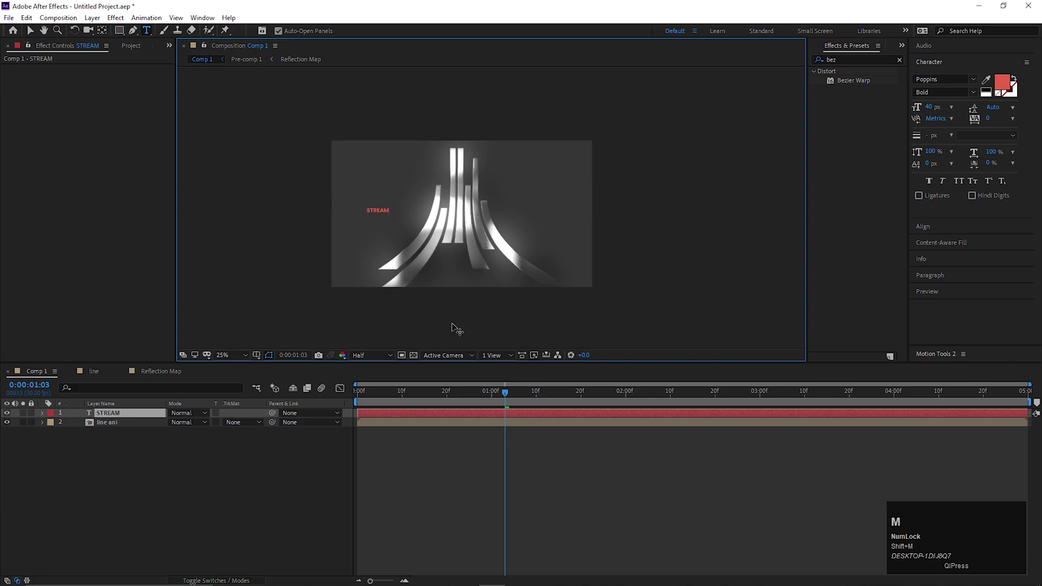
Set STREAM's font to Spy Agency in white, then enlarge and centre the text
click(32, 33)
drag(422, 194, 379, 212)
drag(415, 194, 644, 203)
text(so)
key(BackSpace)
key(p)
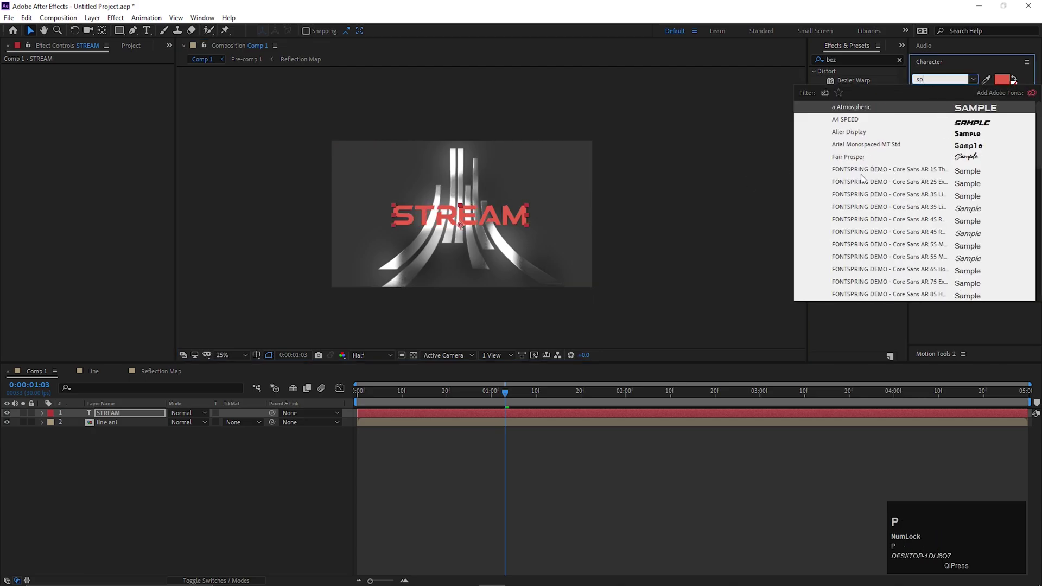
key(y)
click(851, 111)
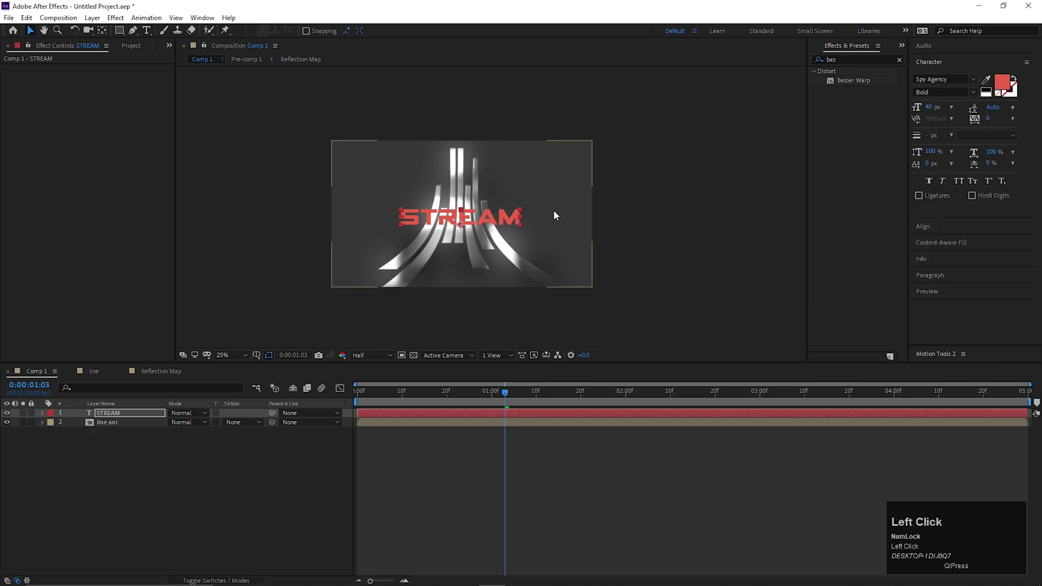
scroll(up, 3)
drag(525, 219, 107, 412)
Pre-compose STREAM, duplicate it to make STARTING SOON and place it in Comp 1
right_click(107, 412)
click(157, 362)
key(BackSpace)
click(678, 502)
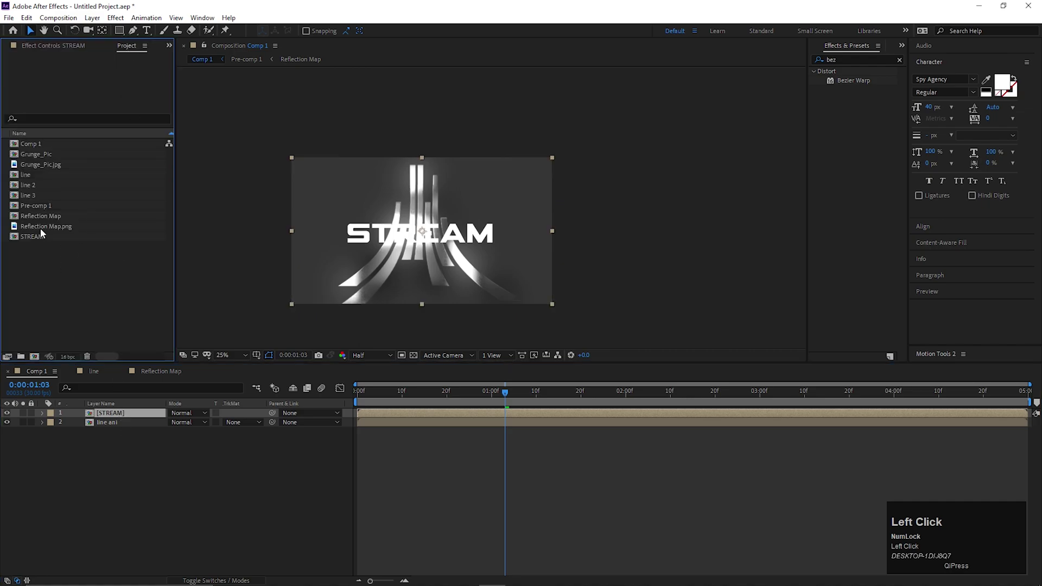
key(ctrl+d)
drag(37, 247, 121, 425)
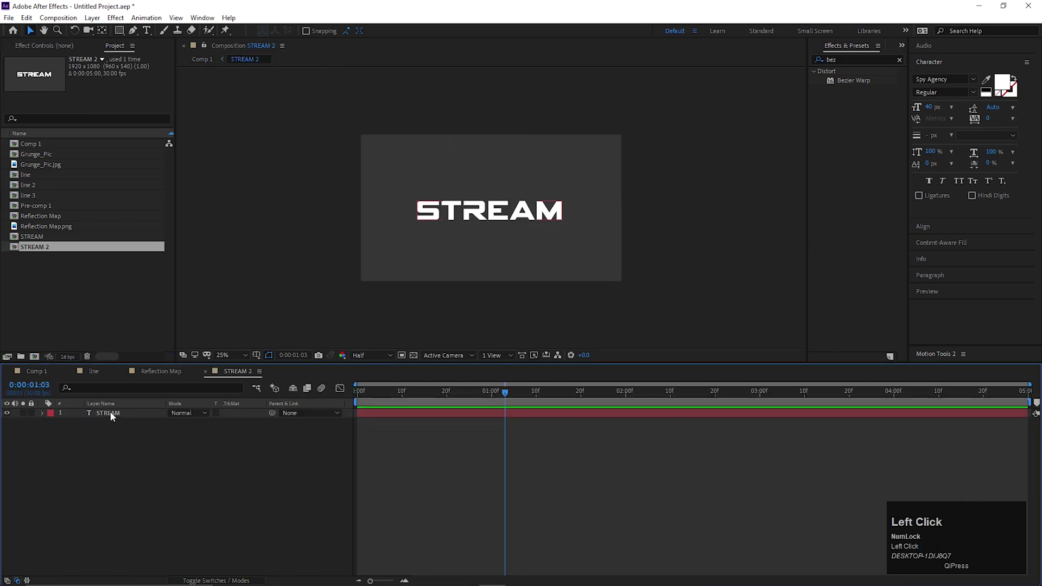
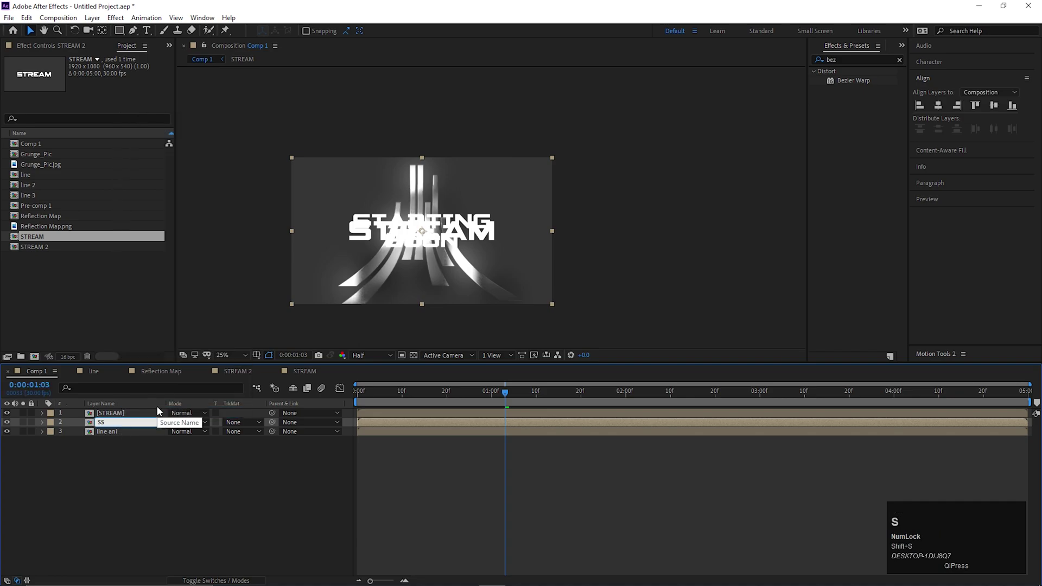
Rename the duplicate layer to Soon and hide the line ani tower layer
key(BackSpace)
text(on)
key(Return)
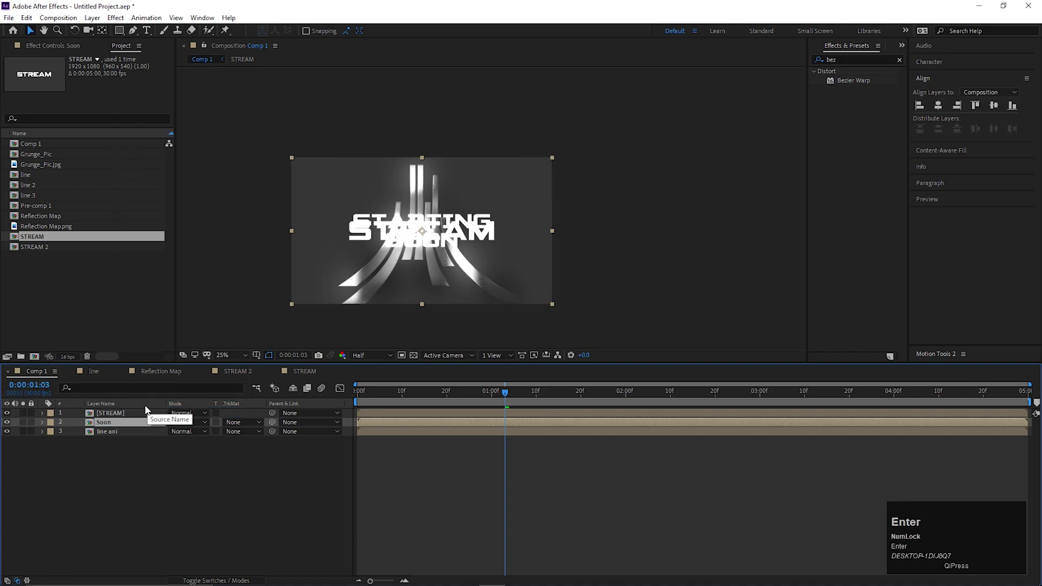
click(121, 465)
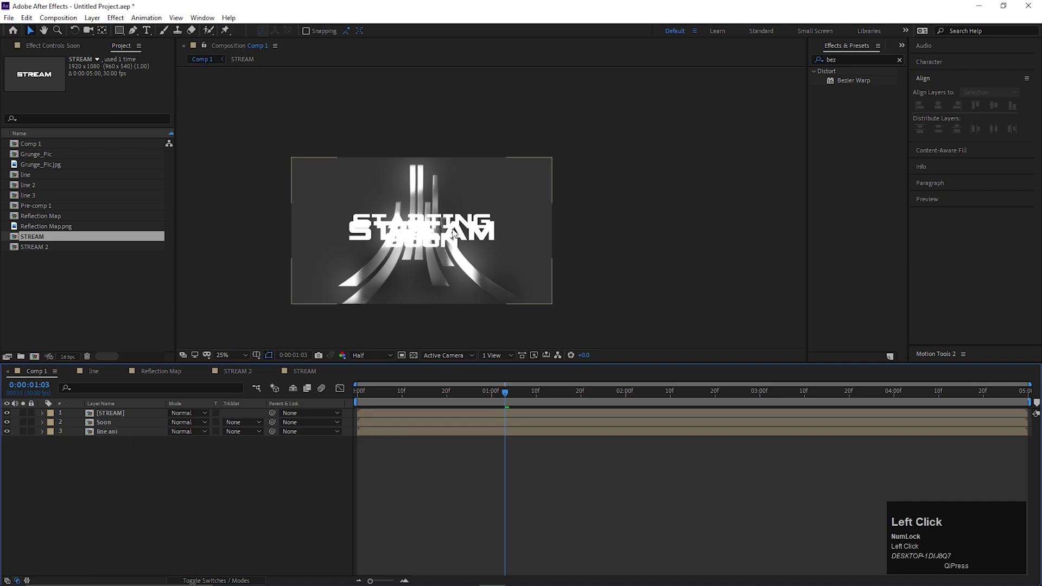
key(ctrl+z)
click(9, 438)
key(ctrl+z)
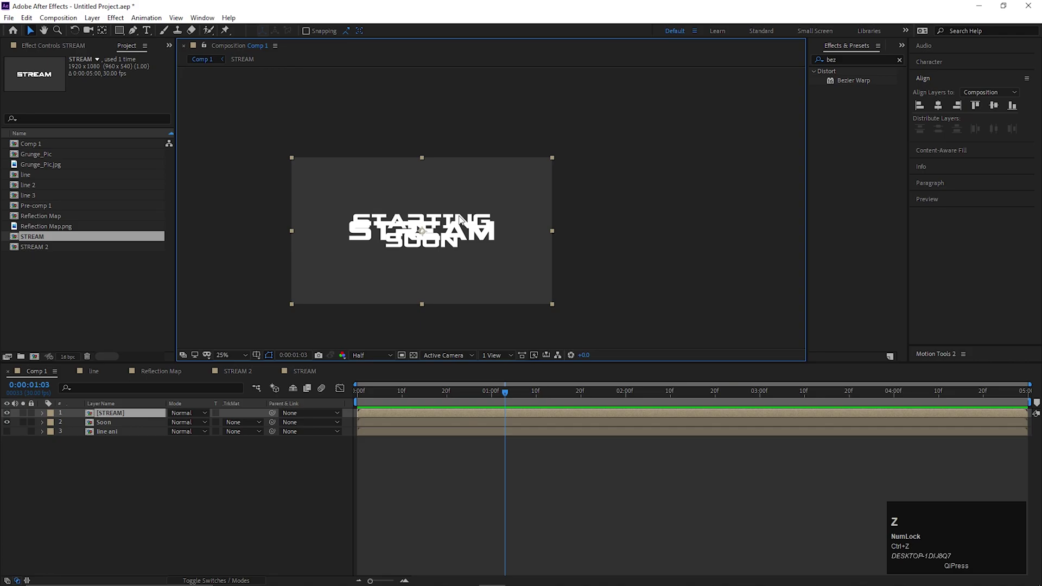
Apply the Card Wipe transition effect to the STREAM layer
click(105, 428)
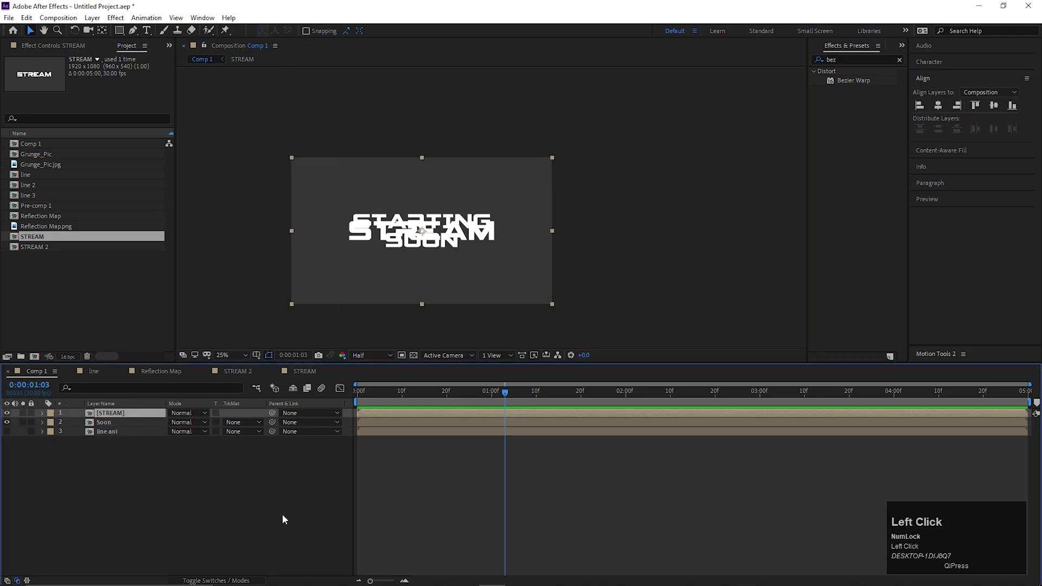
text(CARD)
click(72, 482)
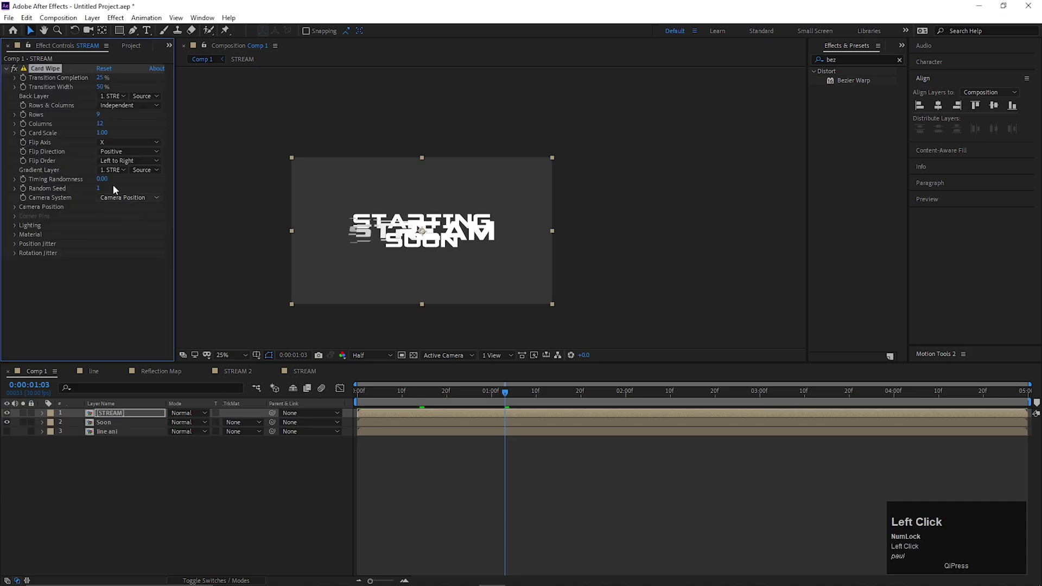
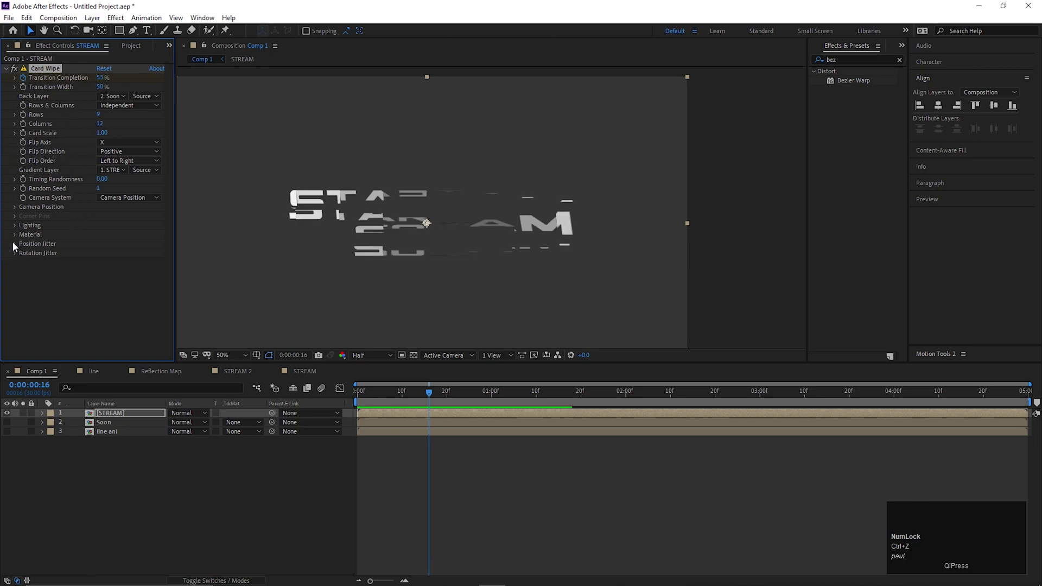
Reveal the Card Wipe Position Jitter controls and the layer's animated properties, previewing the transition
click(17, 247)
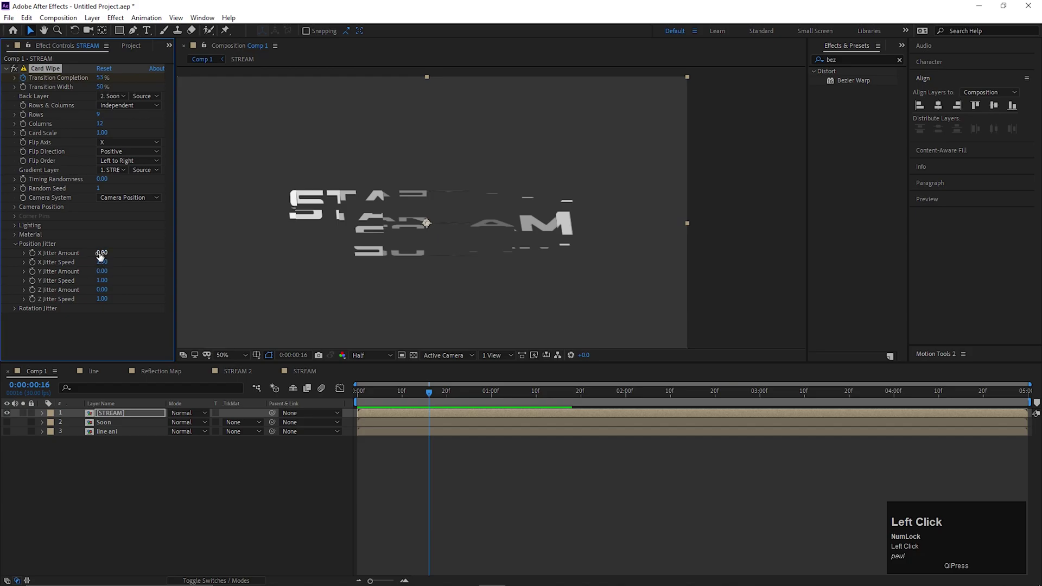
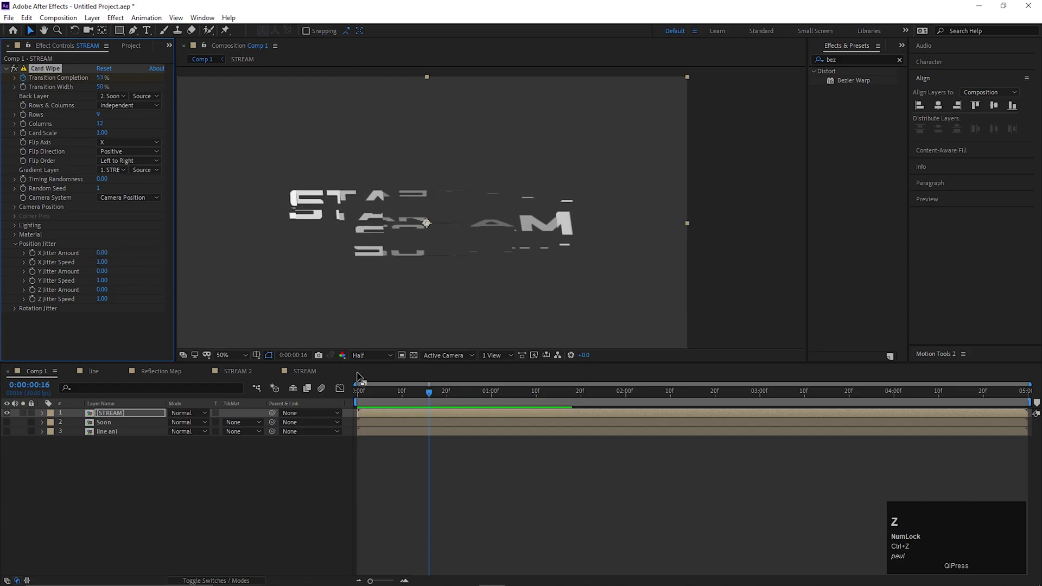
key(u)
click(426, 397)
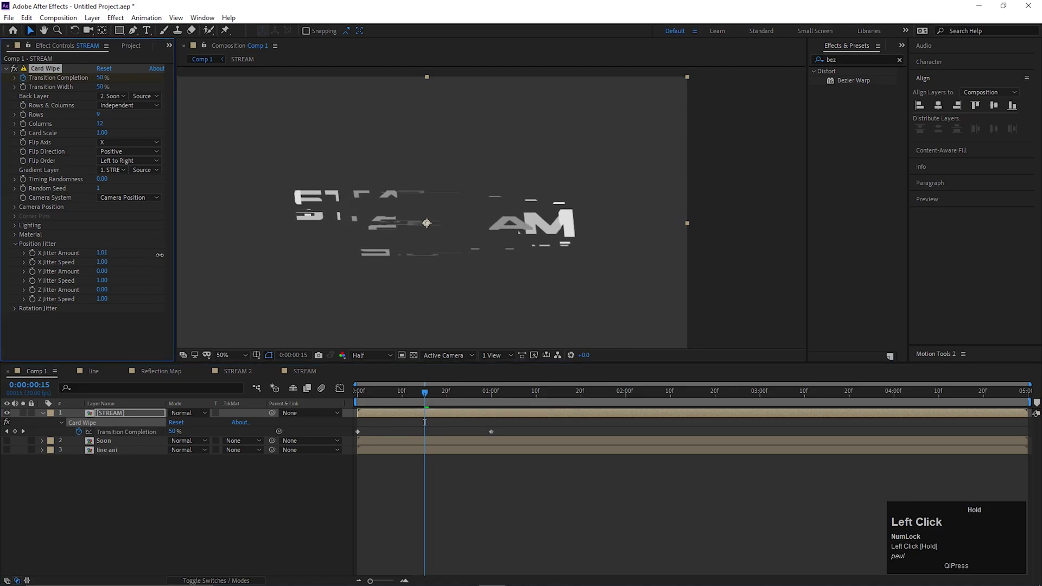
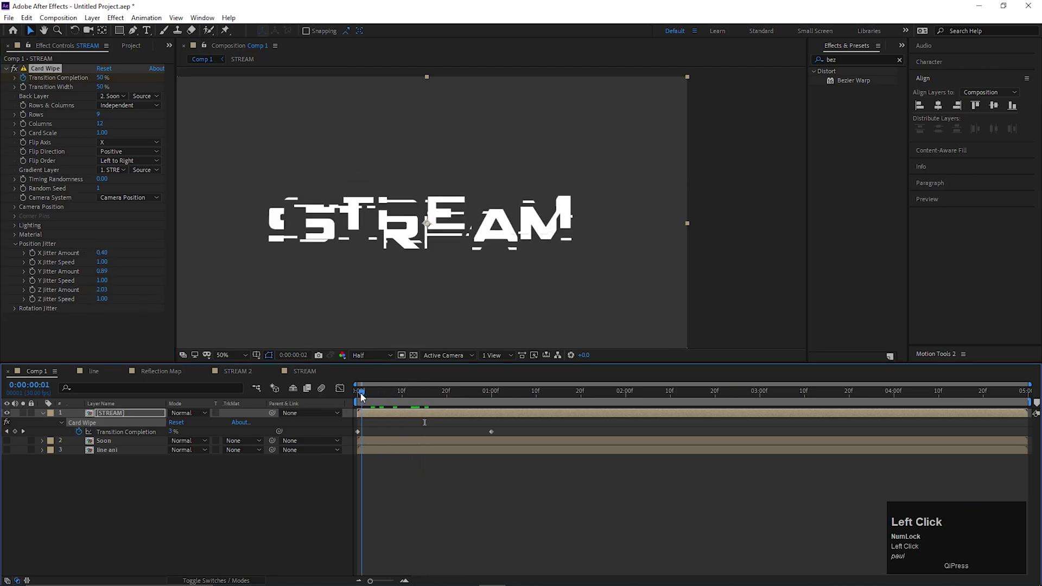
key(space)
Keyframe X, Y and Z Jitter Amount to spike mid-transition and return to 0 at start and end
drag(544, 396, 35, 253)
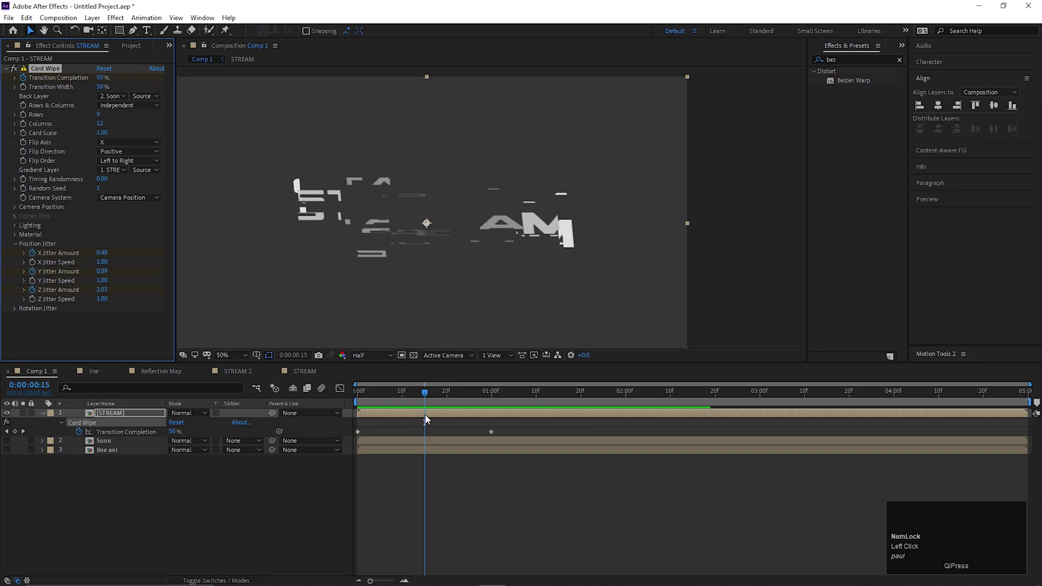
click(426, 392)
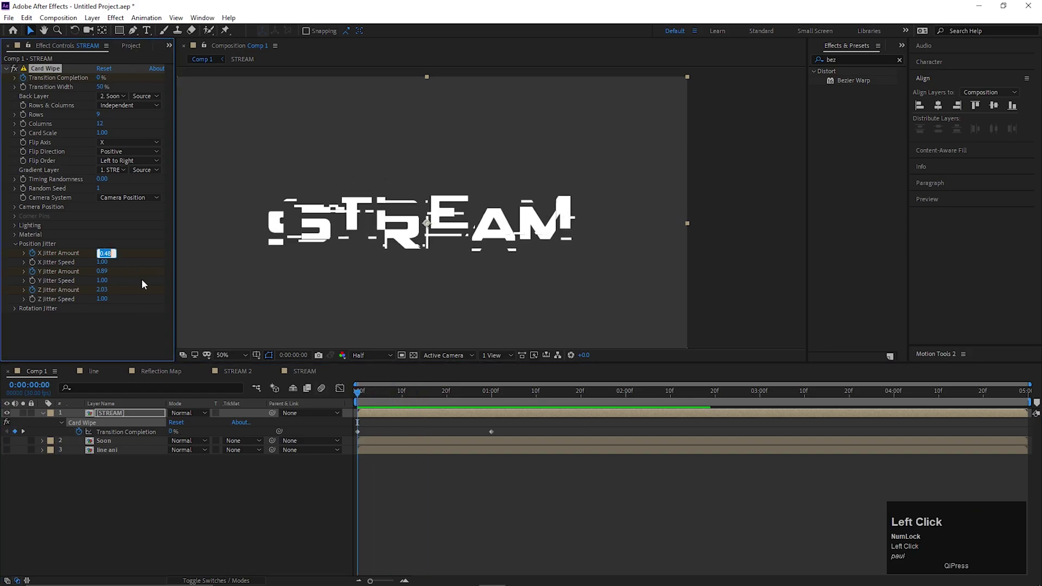
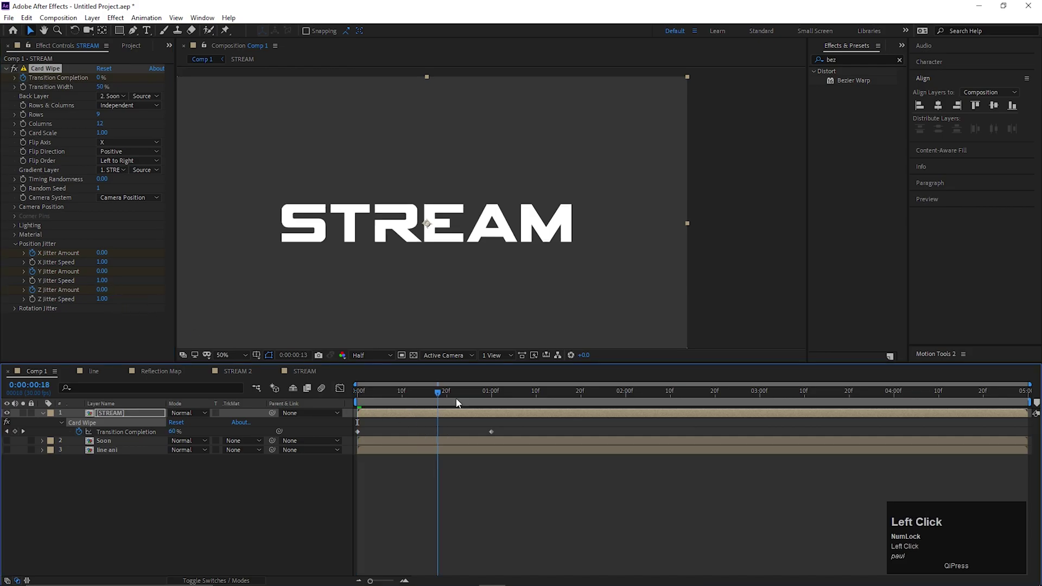
click(487, 405)
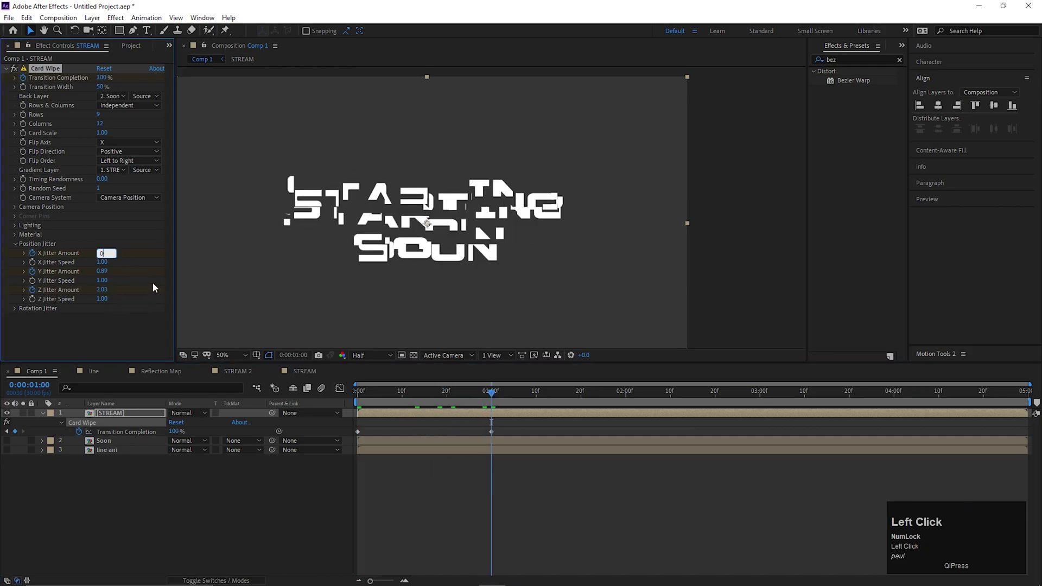
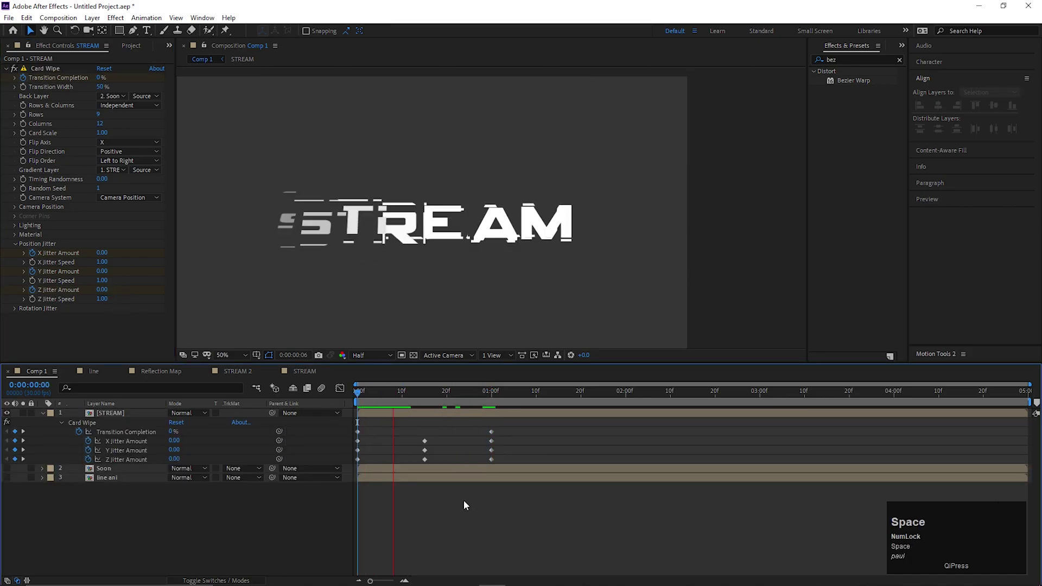
drag(453, 397, 117, 529)
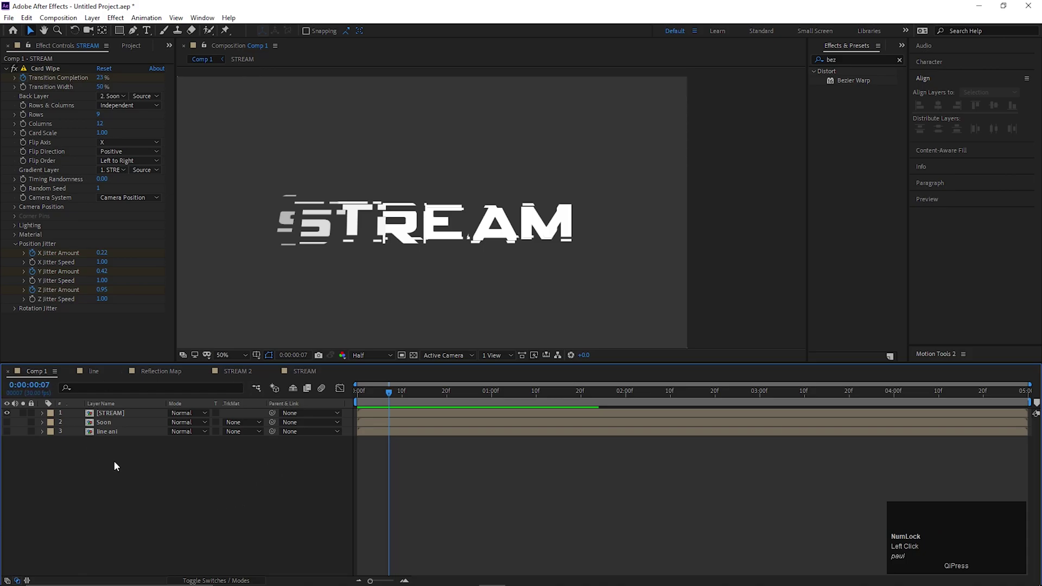
Draw a rectangular mask around the title text on the line ani layer and reveal Mask Feather
click(11, 432)
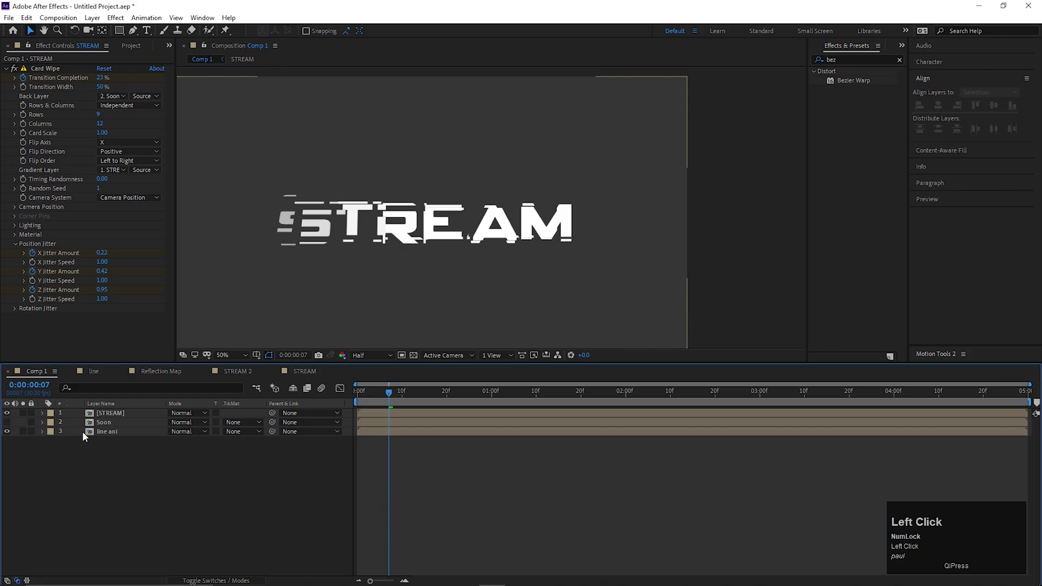
drag(388, 403, 197, 453)
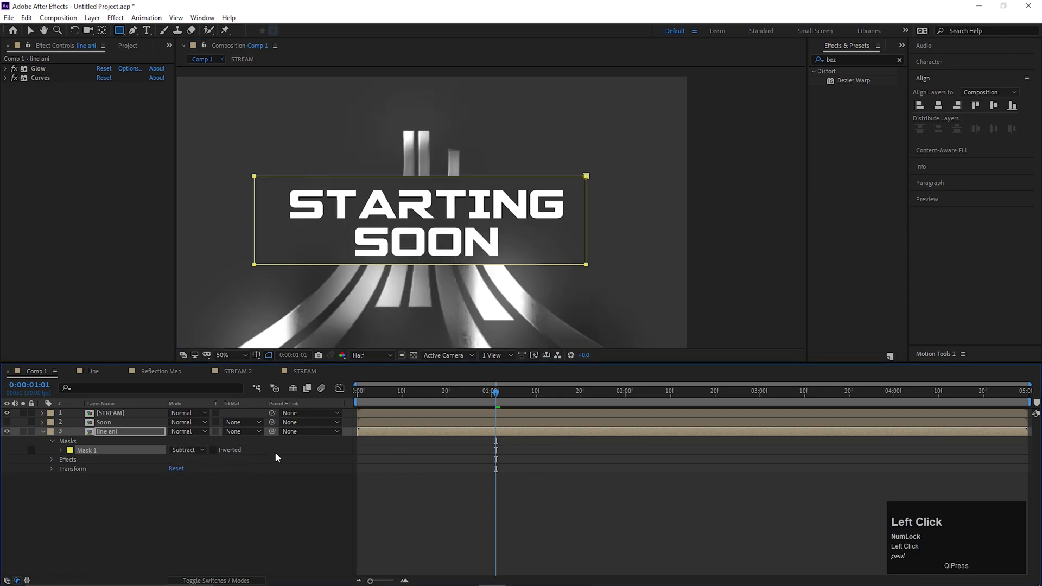
key(f)
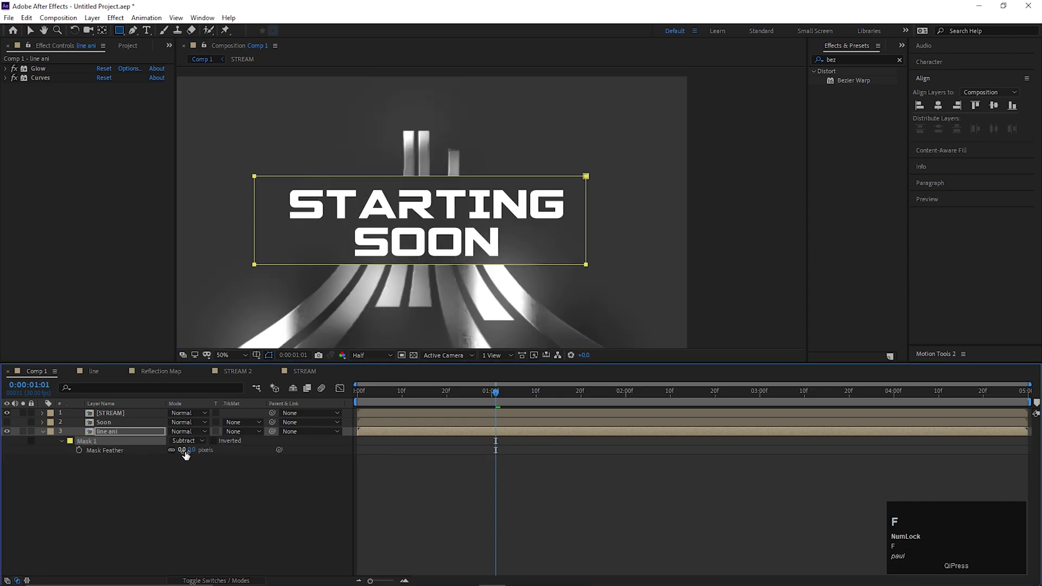
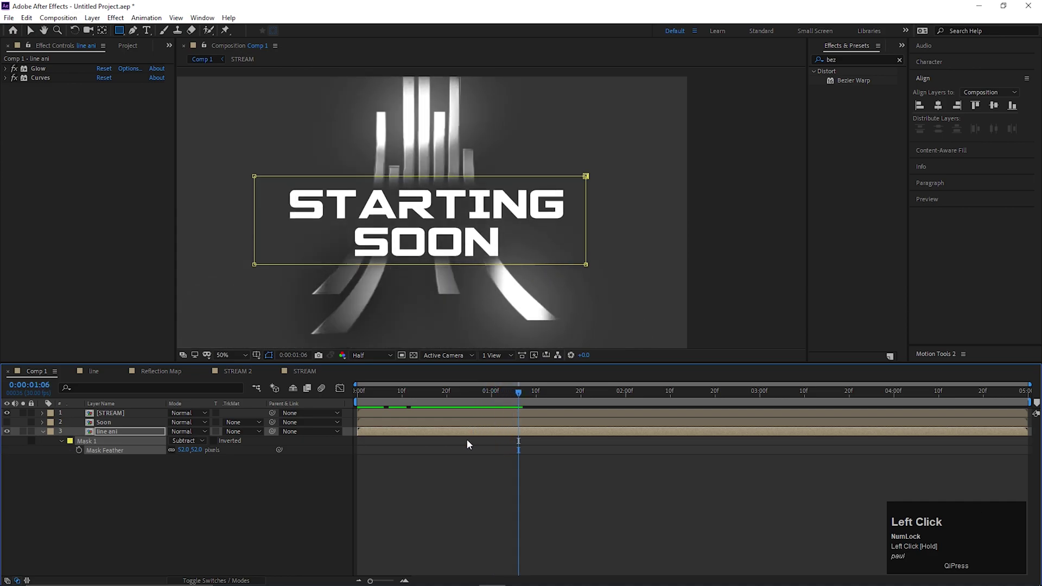
key(v)
Set the mask feather to 52 px, softening the line tower behind the text
click(433, 478)
scroll(down, 3)
click(515, 399)
key(space)
drag(465, 398, 457, 464)
Apply a Glow effect to the STREAM text layer via the effect search
drag(479, 400, 517, 401)
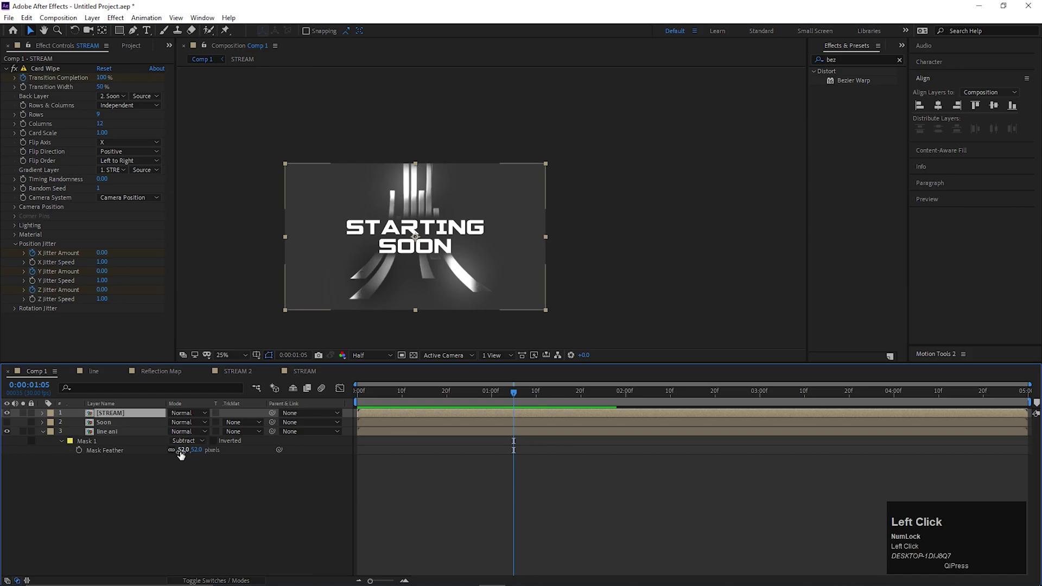
key(ctrl+space)
text(glow)
key(Return)
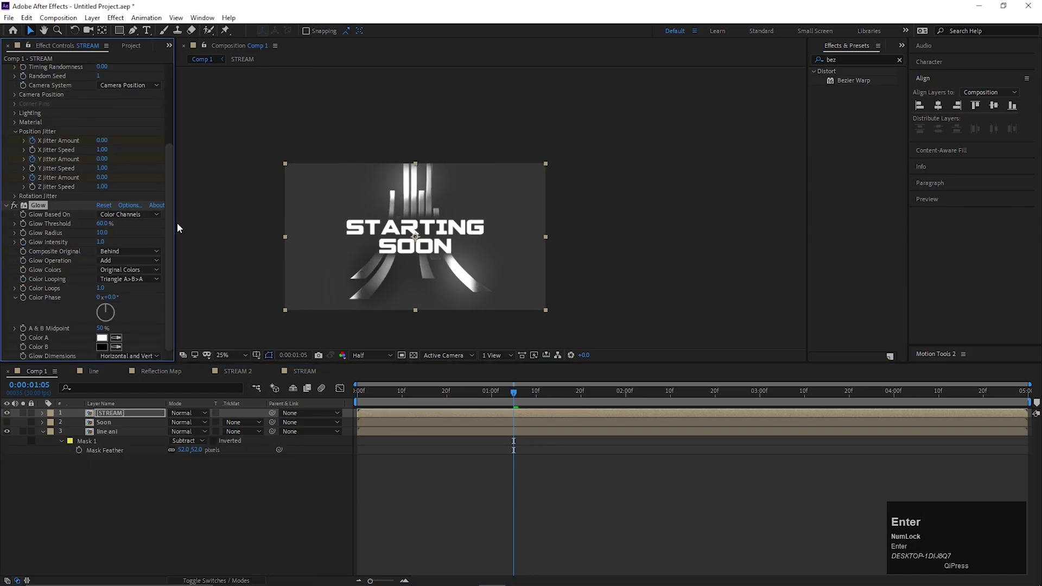
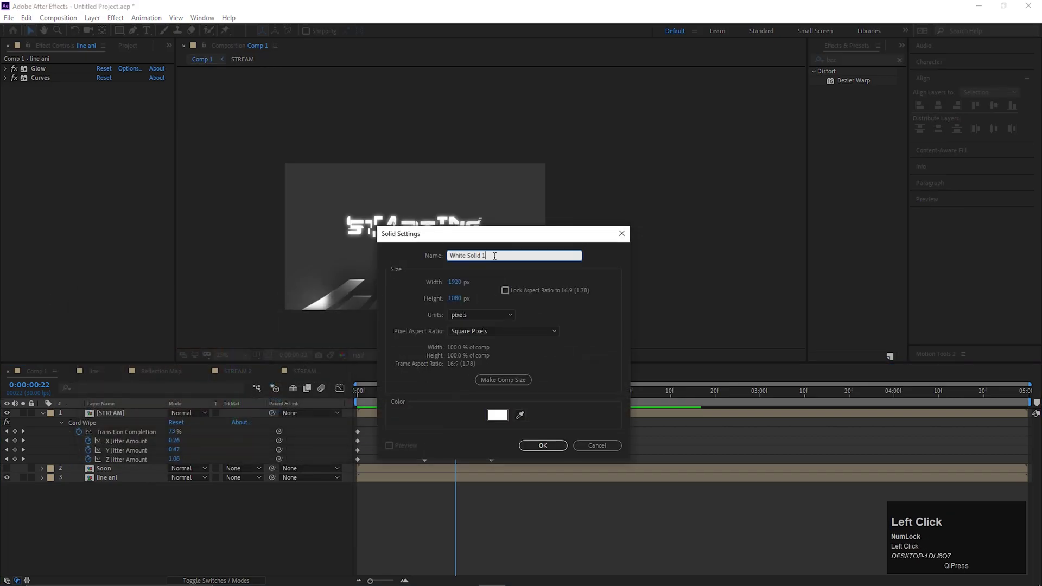
Create a new full-frame solid named 'star'
key(BackSpace)
text(star)
key(Return)
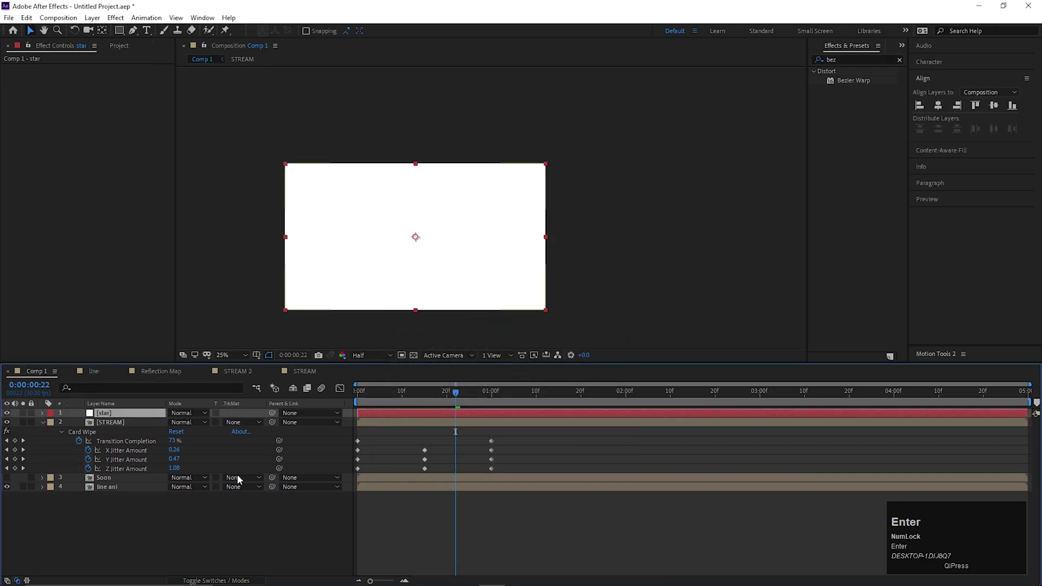
Apply CC Star Burst to the star solid via the effect search
key(ctrl+space)
key(c)
text(cc)
key(space)
key(c)
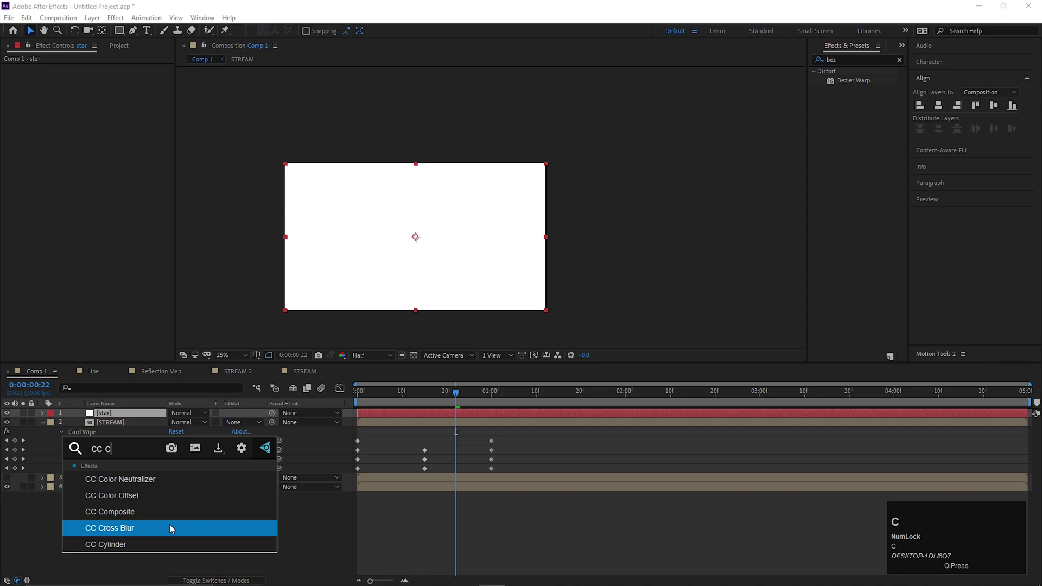
key(BackSpace)
key(s)
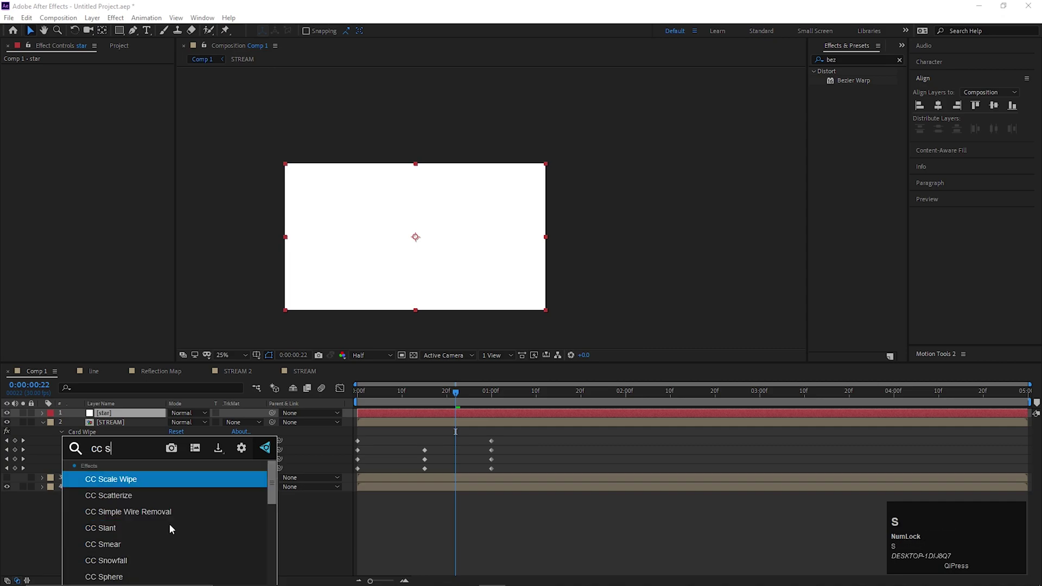
key(t)
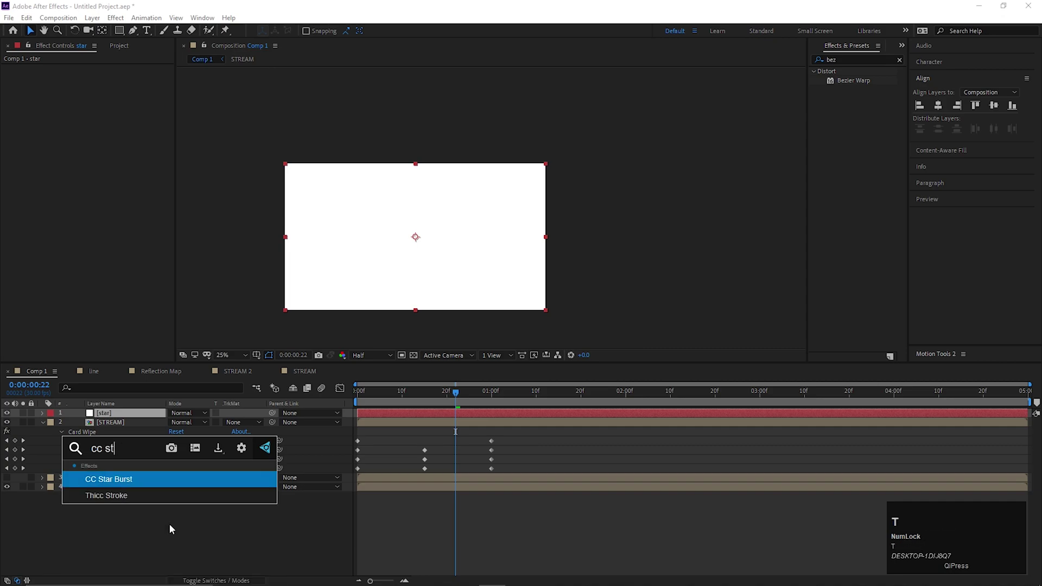
key(Return)
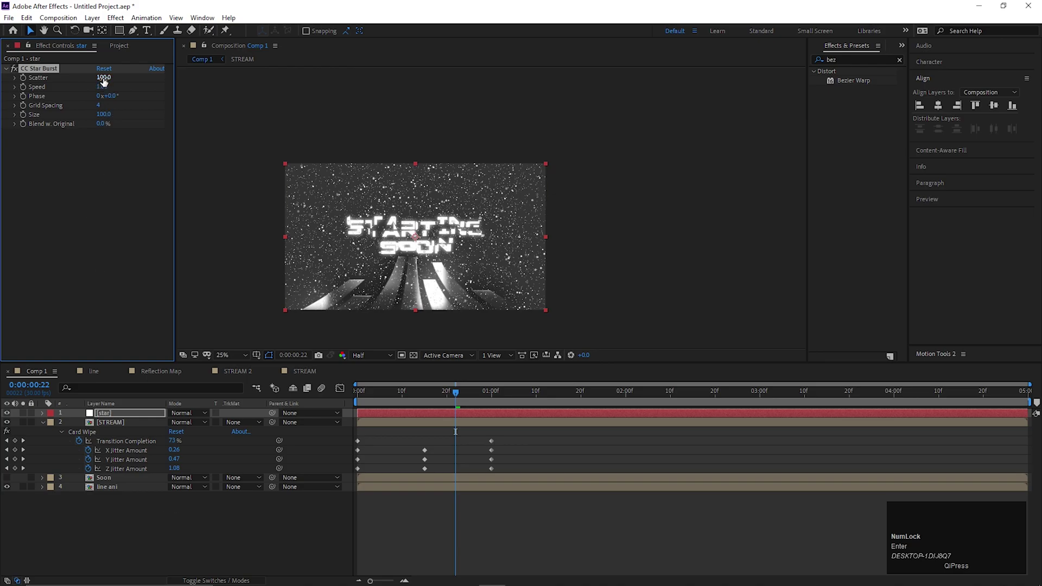
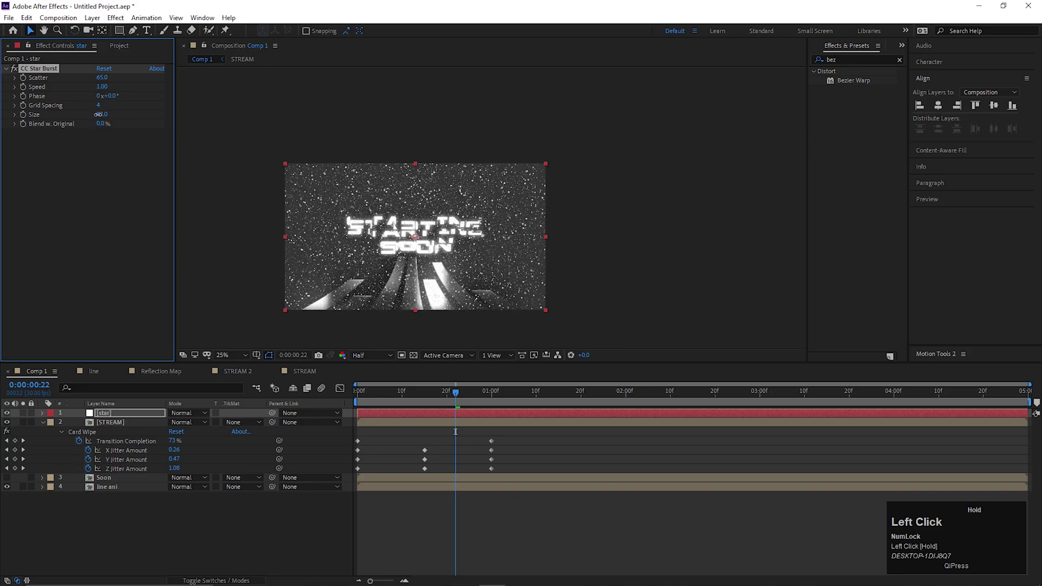
Set CC Star Burst Scatter to 94, Speed 0.12 and Size 24 for a fine, slow starfield
scroll(up, 3)
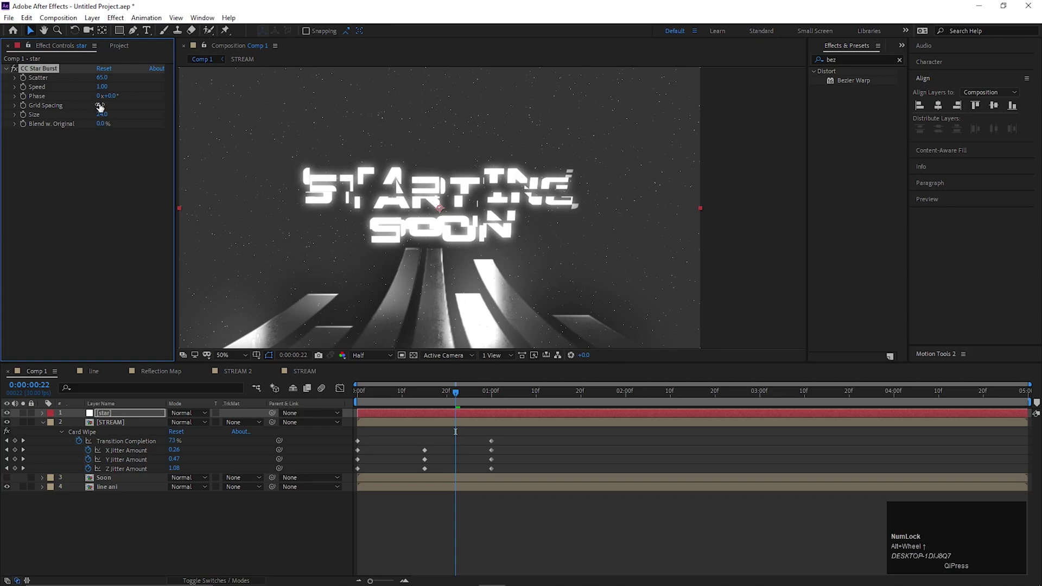
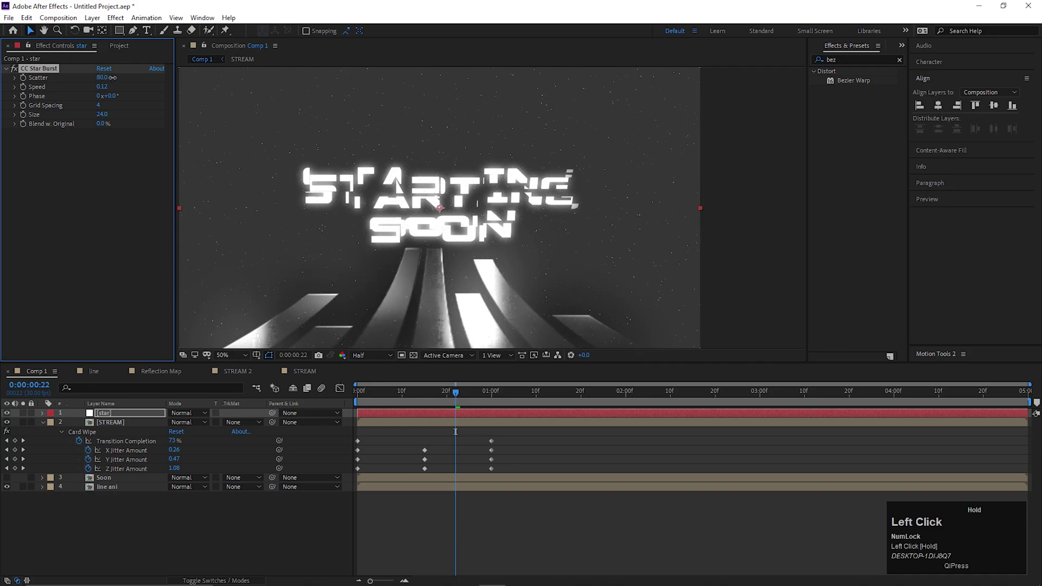
scroll(down, 3)
scroll(up, 3)
scroll(down, 3)
click(445, 401)
key(space)
key(space)
drag(466, 404, 515, 434)
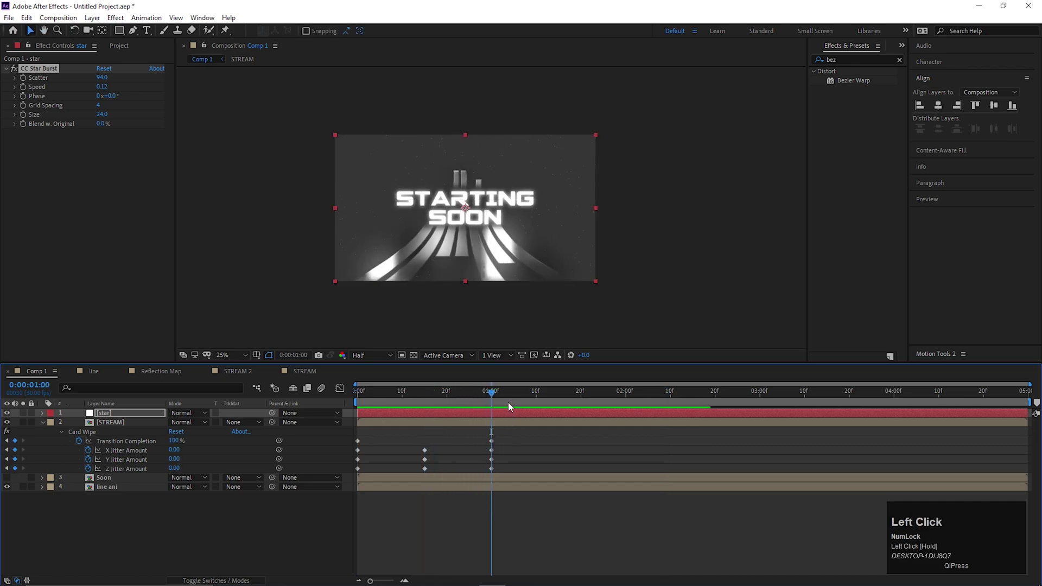
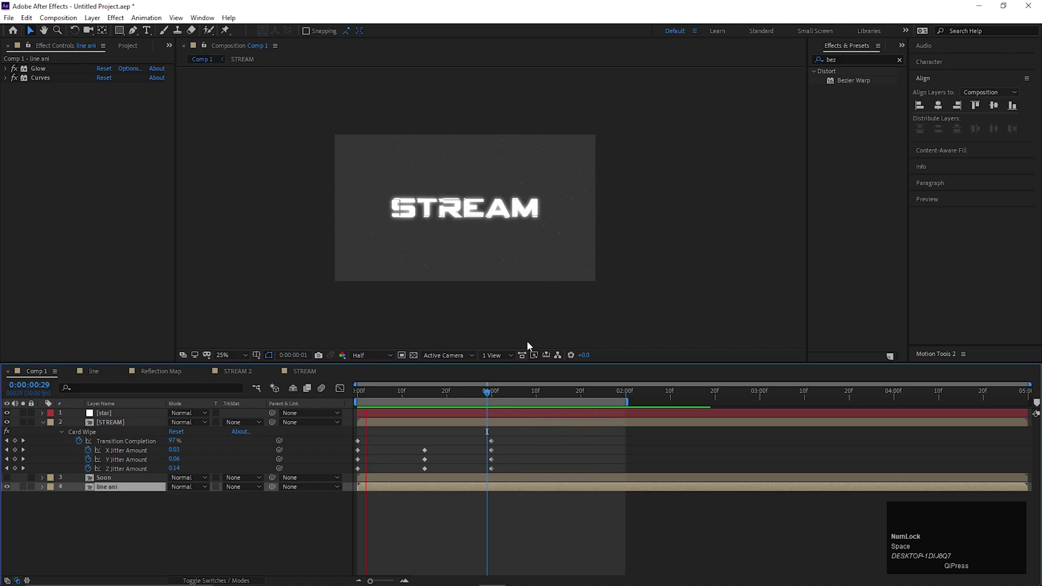
End the work area at 2:00 and preview the STREAM to STARTING SOON transition
key(space)
drag(464, 400, 169, 529)
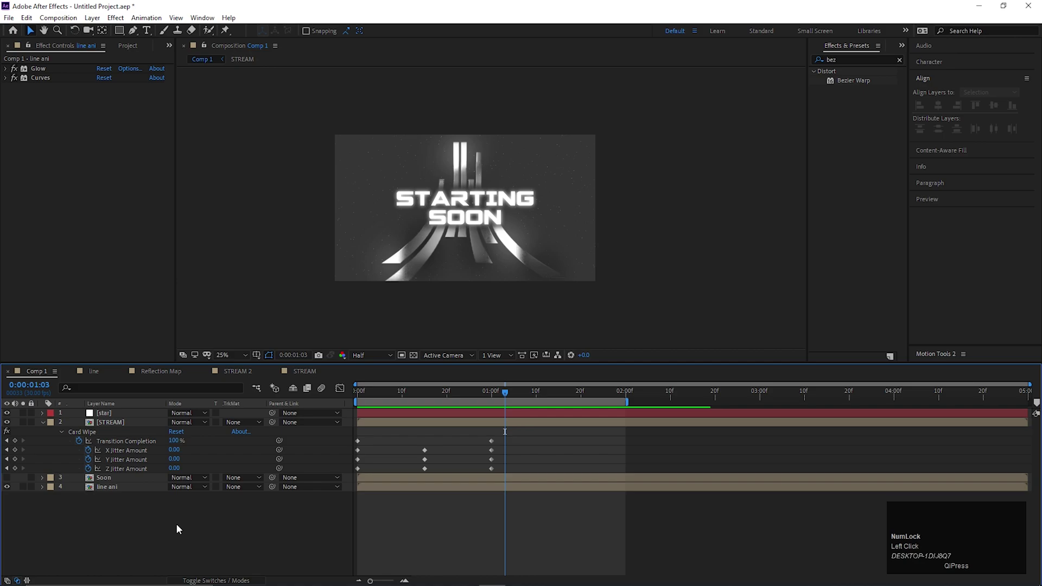
click(116, 493)
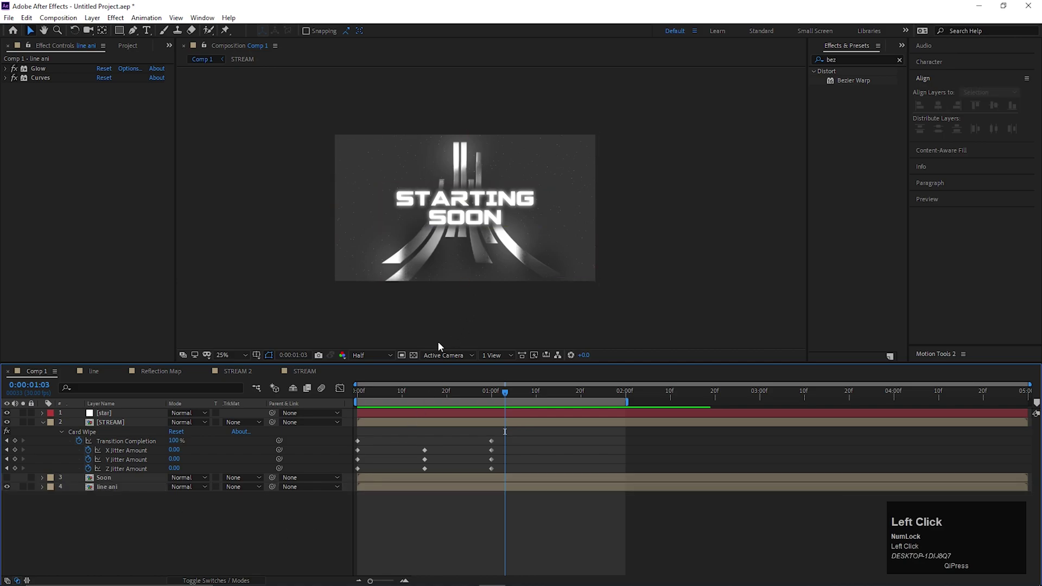
click(111, 415)
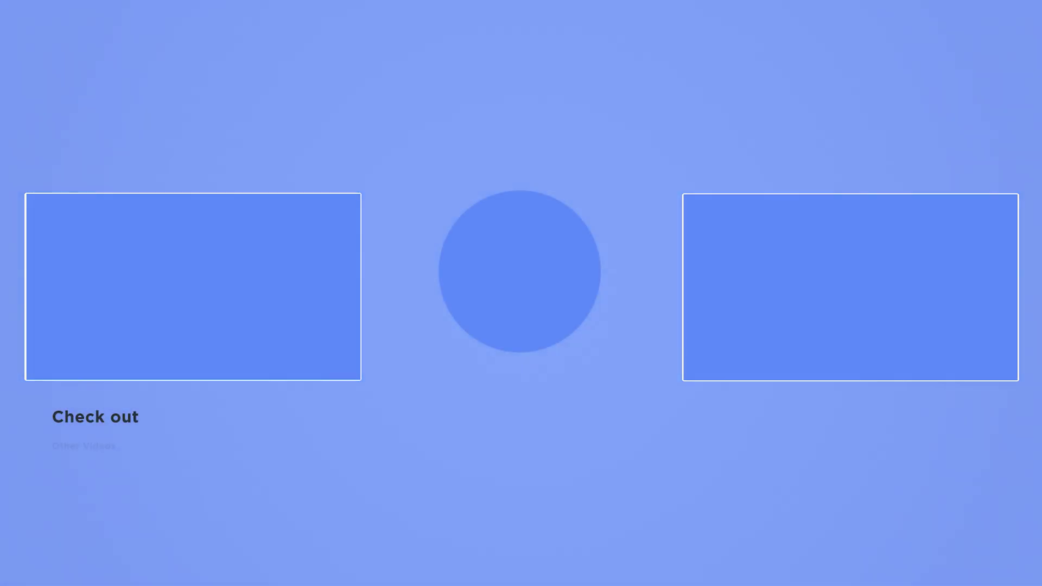